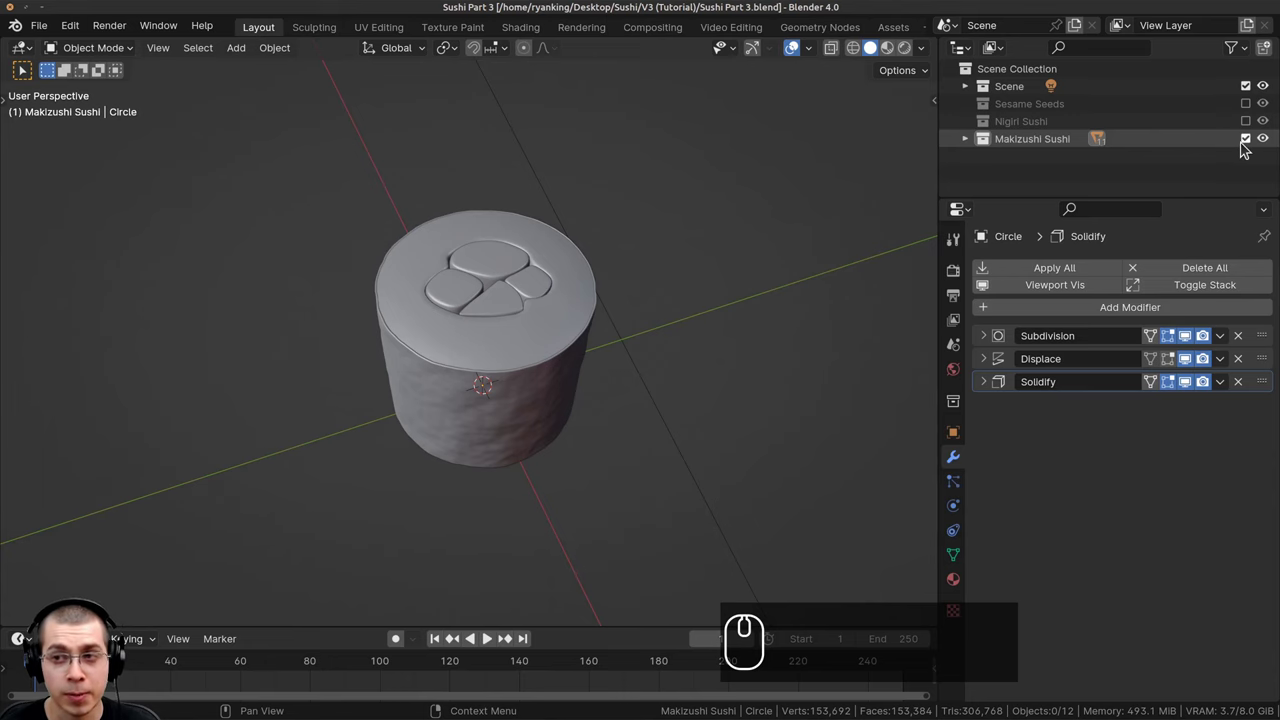
Hide the Makizushi Sushi collection and create a new collection named Tamago Sushi.
{"action": "left_click", "coordinate": [1247, 146]}
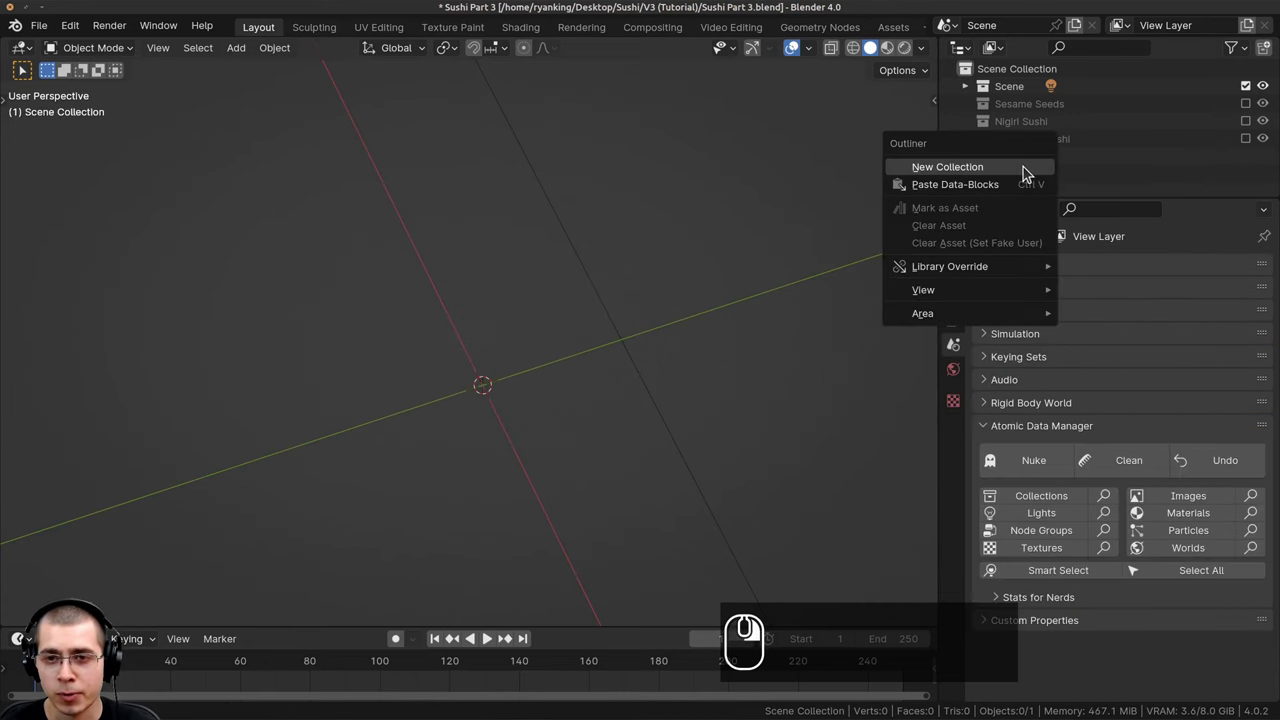
{"action": "left_click", "coordinate": [931, 173]}
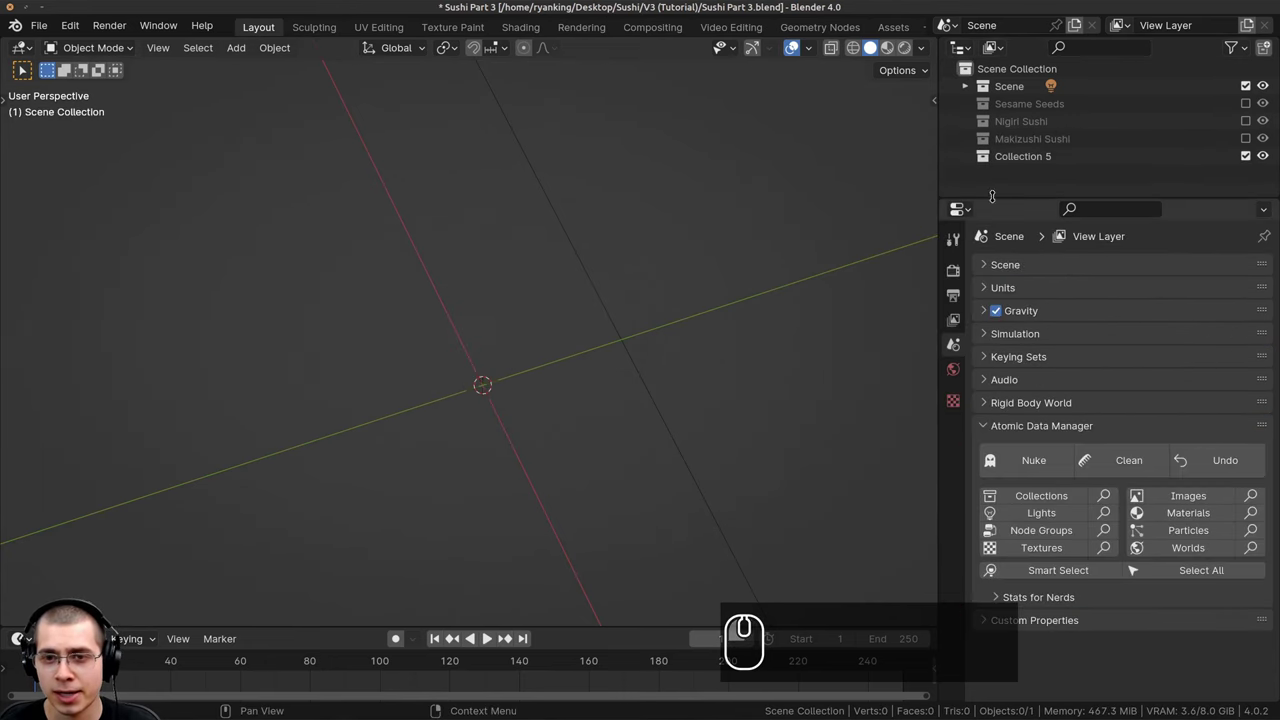
{"action": "double_click", "coordinate": [1007, 164]}
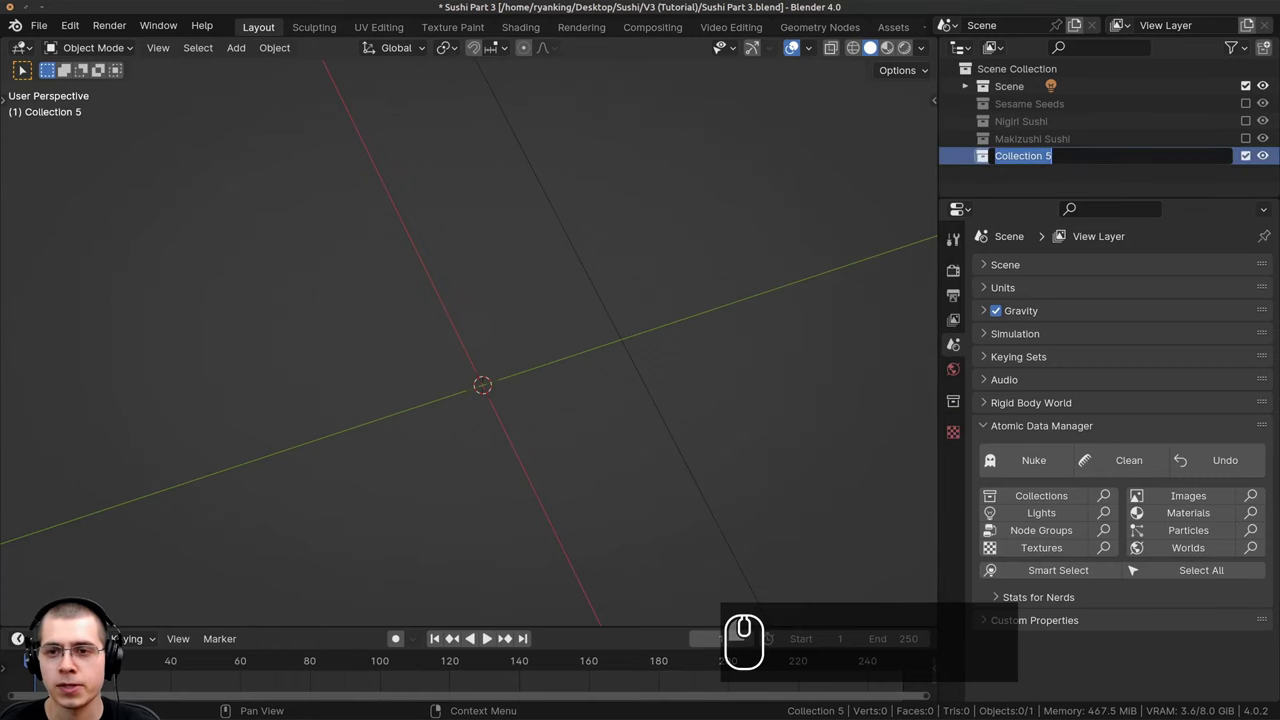
{"action": "key", "text": "c"}
{"action": "key", "text": "ctrl+v"}
Show the Nigiri Sushi collection and duplicate a rice block as Cube.013 for the tamago.
{"action": "left_click", "coordinate": [875, 193]}
{"action": "middle_click", "coordinate": [796, 191]}
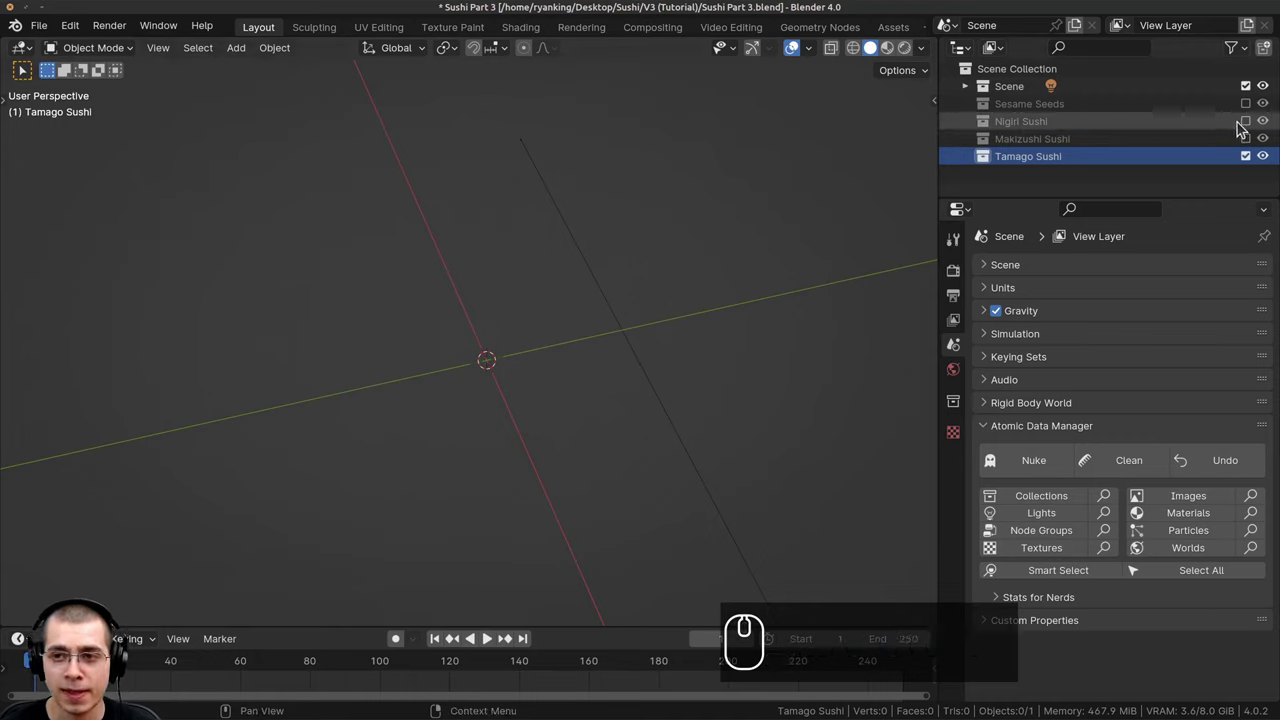
{"action": "left_click_drag", "start_coordinate": [1252, 128], "coordinate": [607, 275]}
{"action": "middle_click", "coordinate": [607, 275]}
{"action": "left_click_drag", "start_coordinate": [595, 256], "coordinate": [594, 223]}
{"action": "left_click_drag", "start_coordinate": [606, 259], "coordinate": [576, 284]}
{"action": "scroll", "scroll_direction": "up", "scroll_amount": 3}
{"action": "left_click_drag", "start_coordinate": [573, 271], "coordinate": [483, 337]}
{"action": "scroll", "scroll_direction": "up", "scroll_amount": 3}
{"action": "left_click_drag", "start_coordinate": [483, 337], "coordinate": [526, 258]}
{"action": "left_click_drag", "start_coordinate": [523, 252], "coordinate": [518, 279]}
{"action": "scroll", "scroll_direction": "up", "scroll_amount": 3}
Move the rice copy into Tamago Sushi and hide the Nigiri Sushi collection.
{"action": "left_click", "coordinate": [518, 279]}
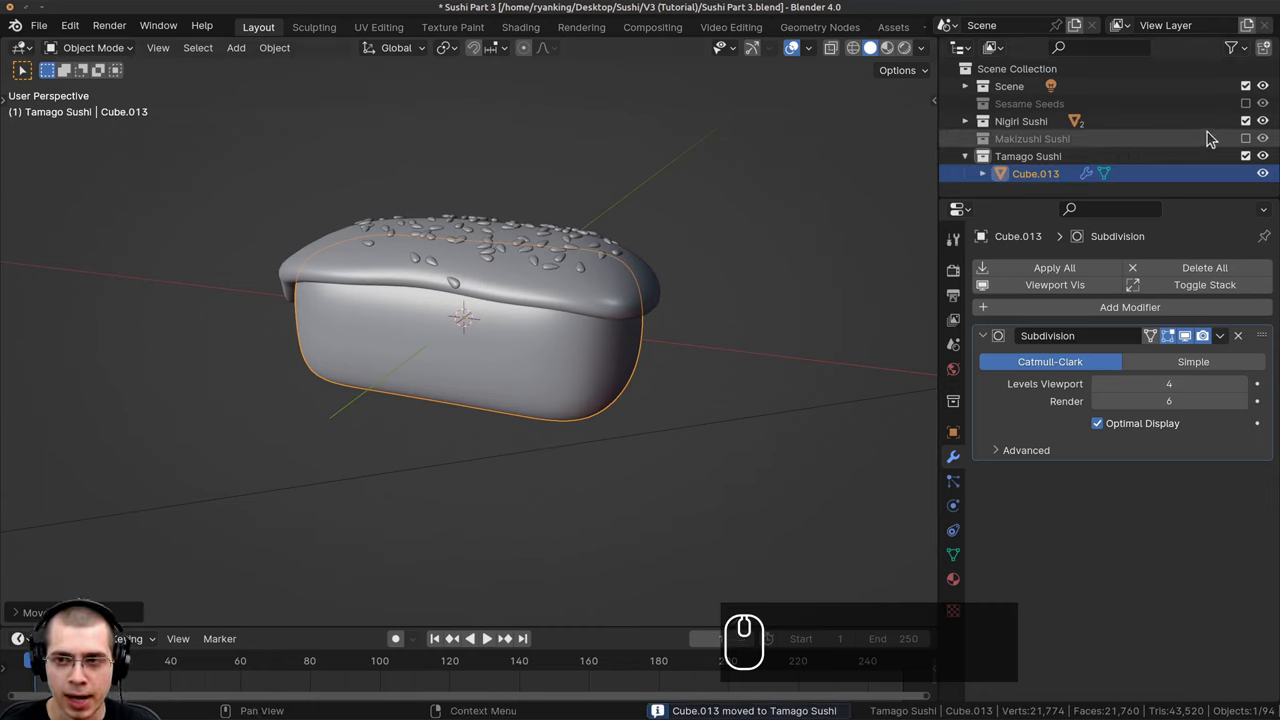
{"action": "left_click", "coordinate": [1251, 128]}
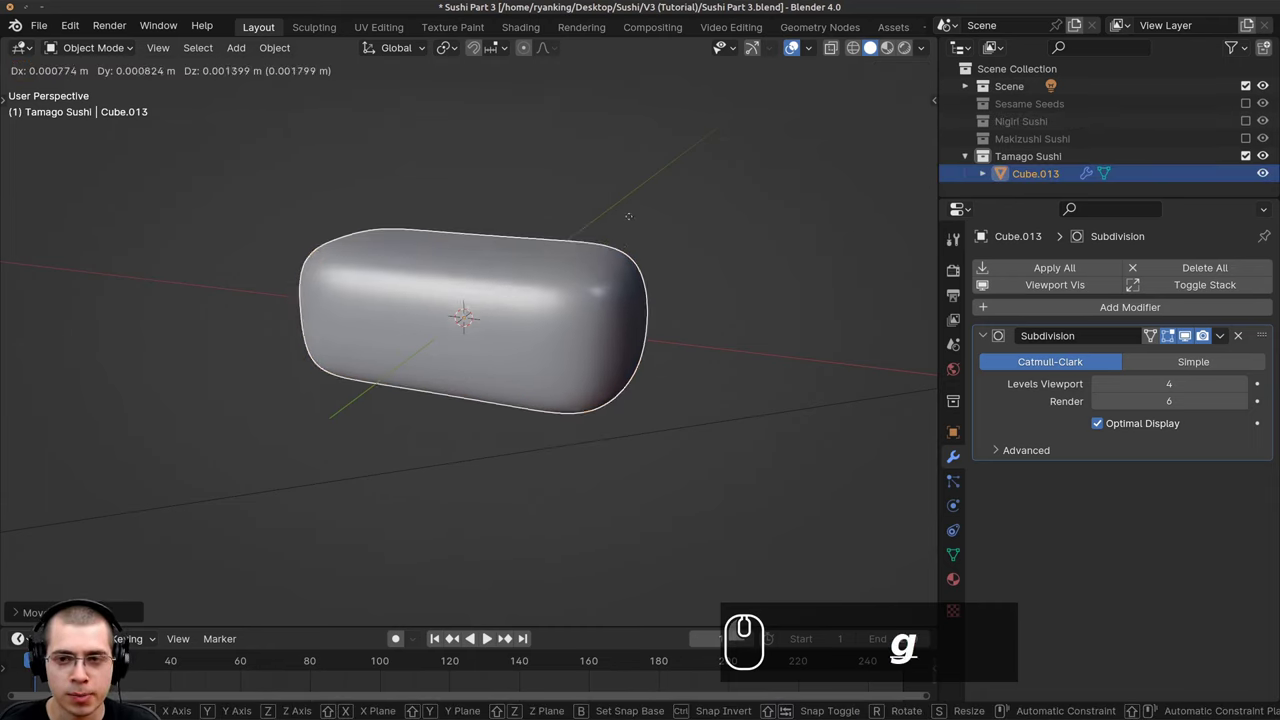
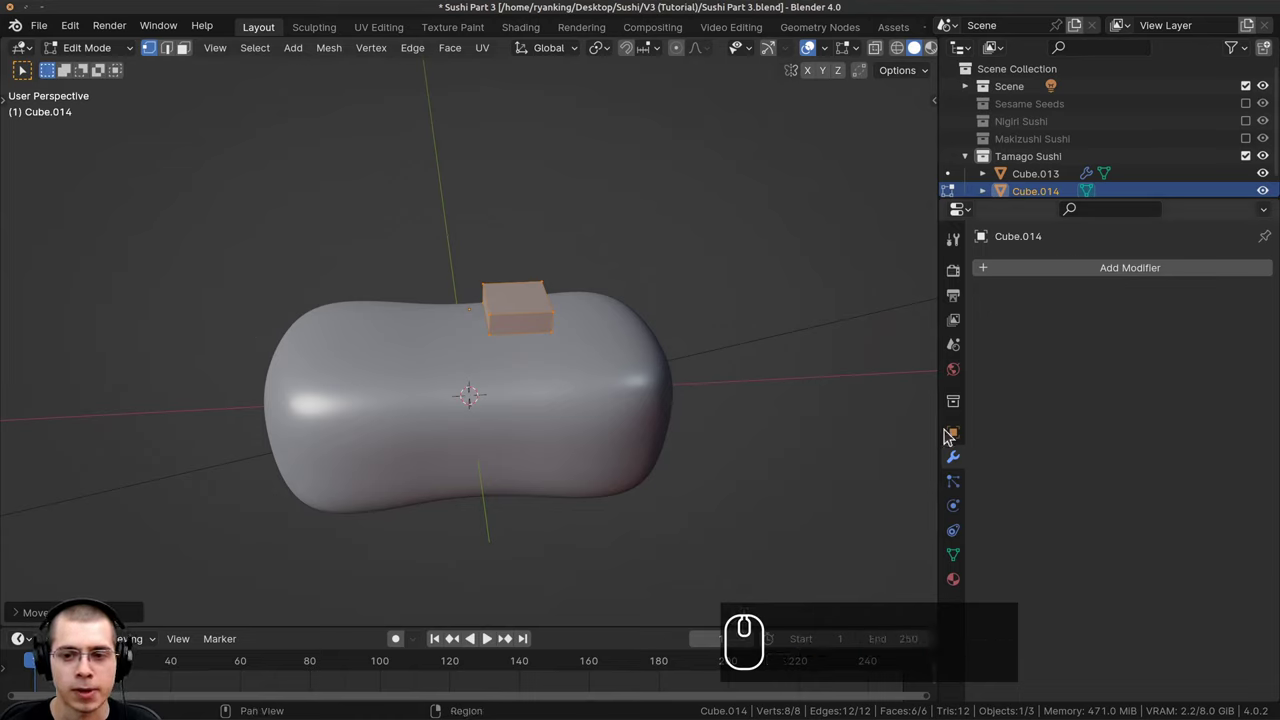
Add an X-axis Mirror modifier to the block, delete one half's faces and enable Clipping.
{"action": "left_click", "coordinate": [1032, 277]}
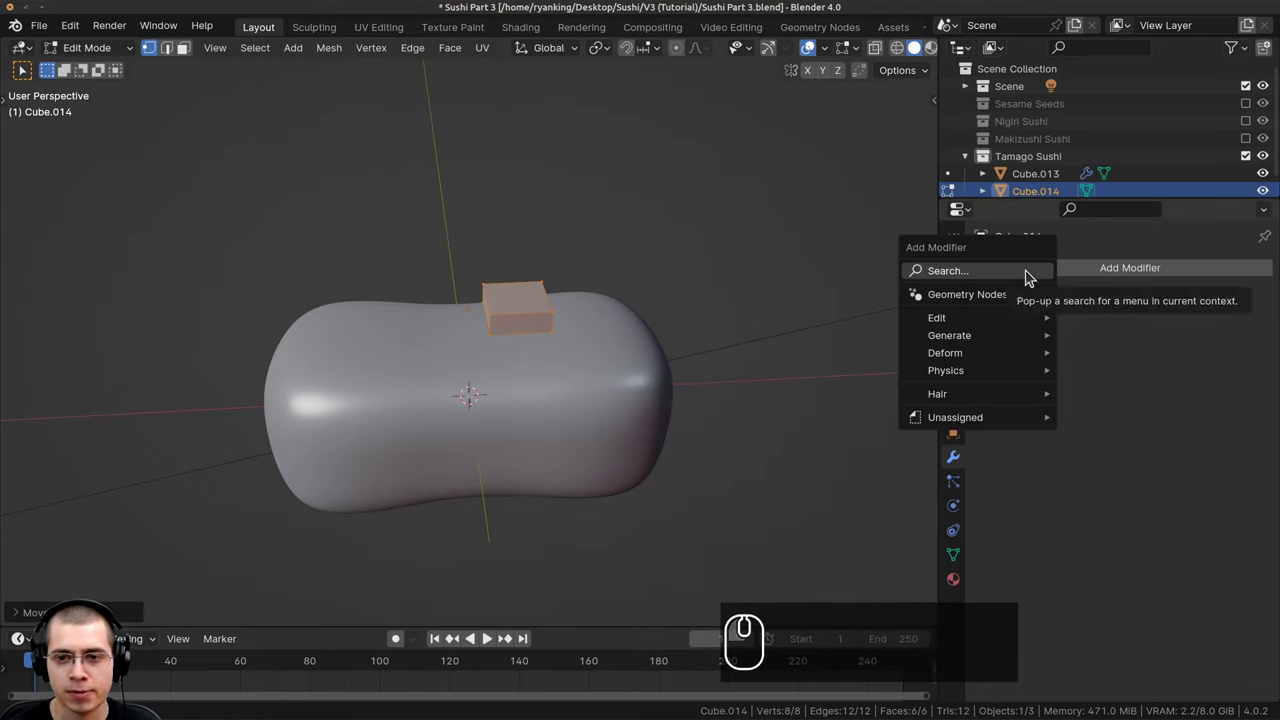
{"action": "left_click", "coordinate": [1007, 276]}
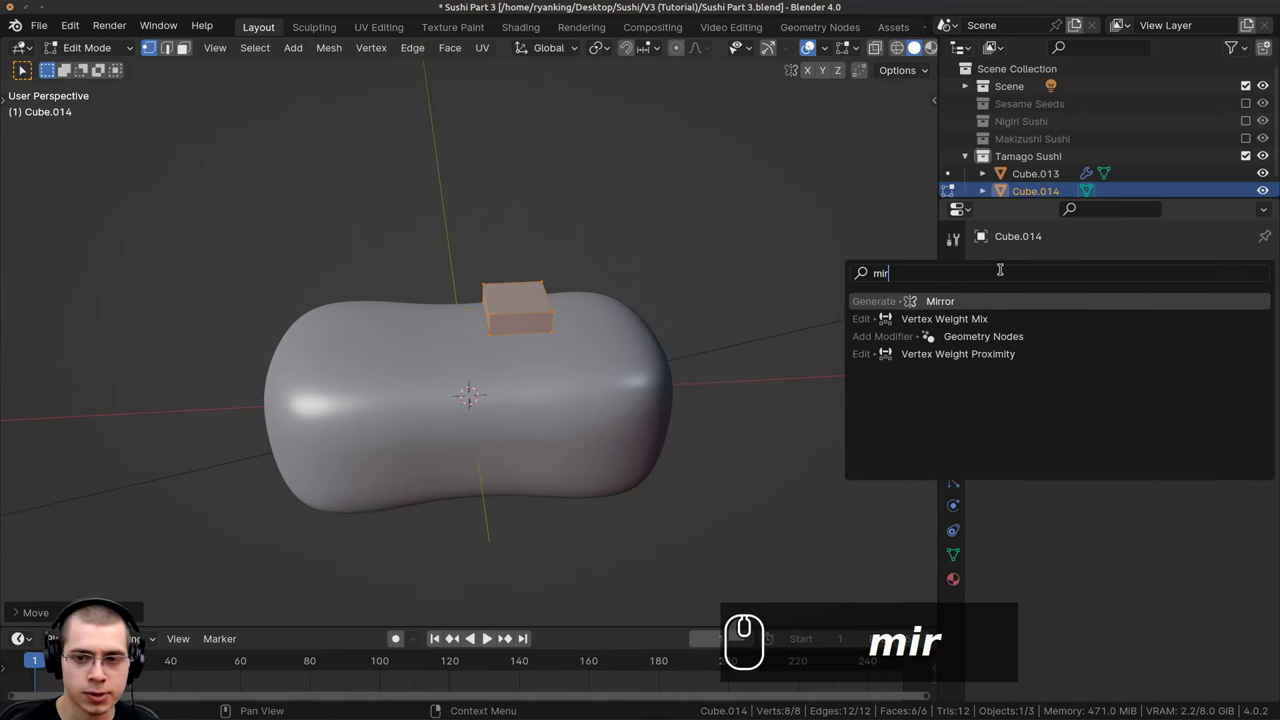
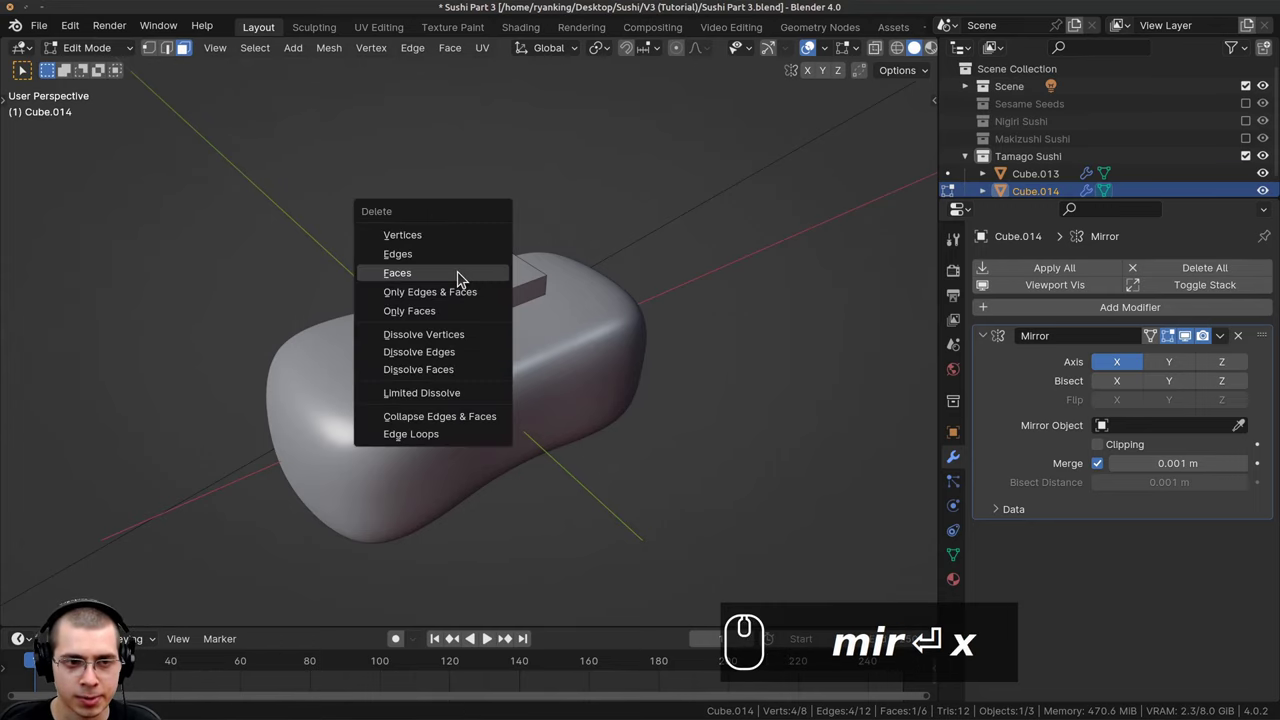
{"action": "left_click", "coordinate": [462, 278]}
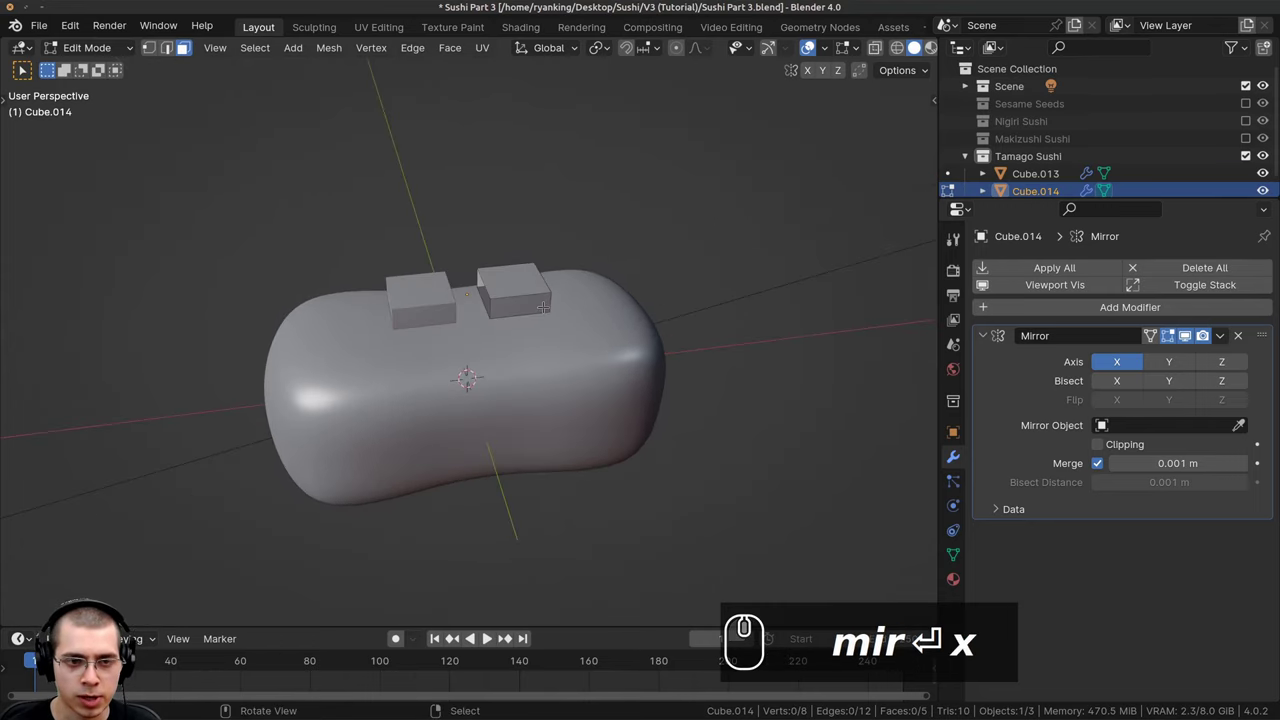
{"action": "scroll", "scroll_direction": "up", "scroll_amount": 3}
{"action": "scroll", "scroll_direction": "up", "scroll_amount": 3}
{"action": "left_click", "coordinate": [1122, 447]}
{"action": "left_click", "coordinate": [1102, 449]}
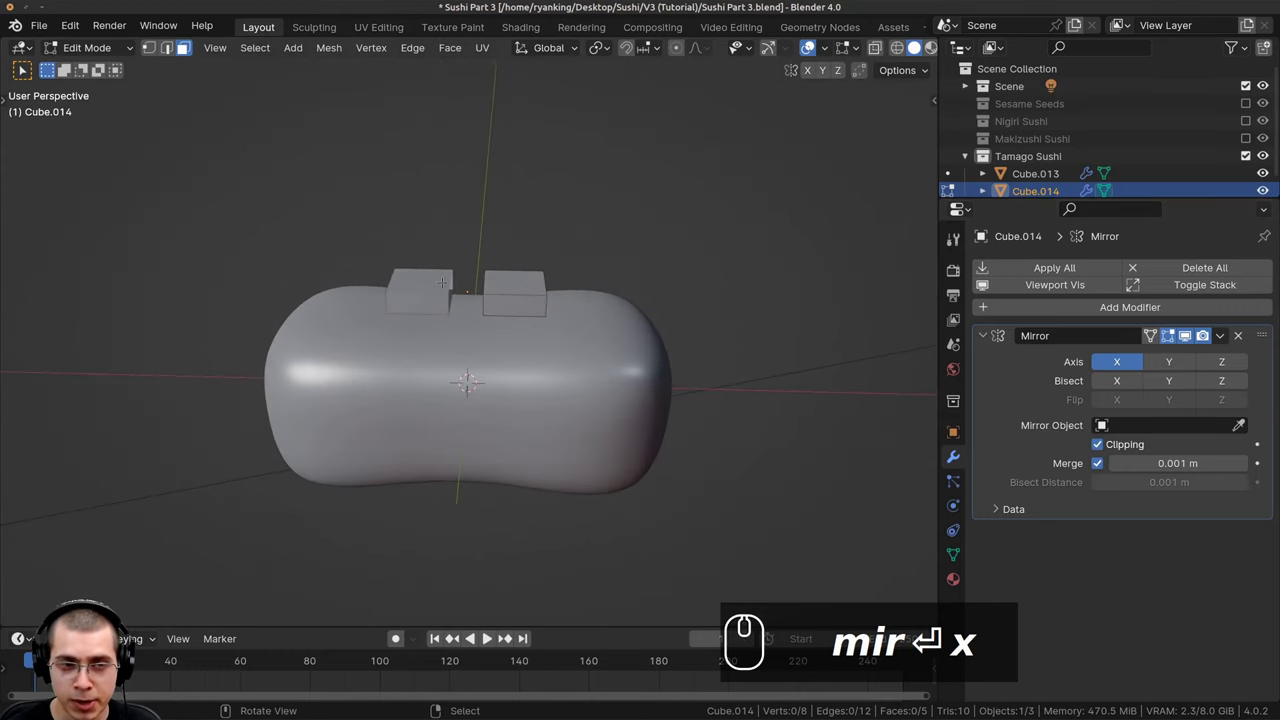
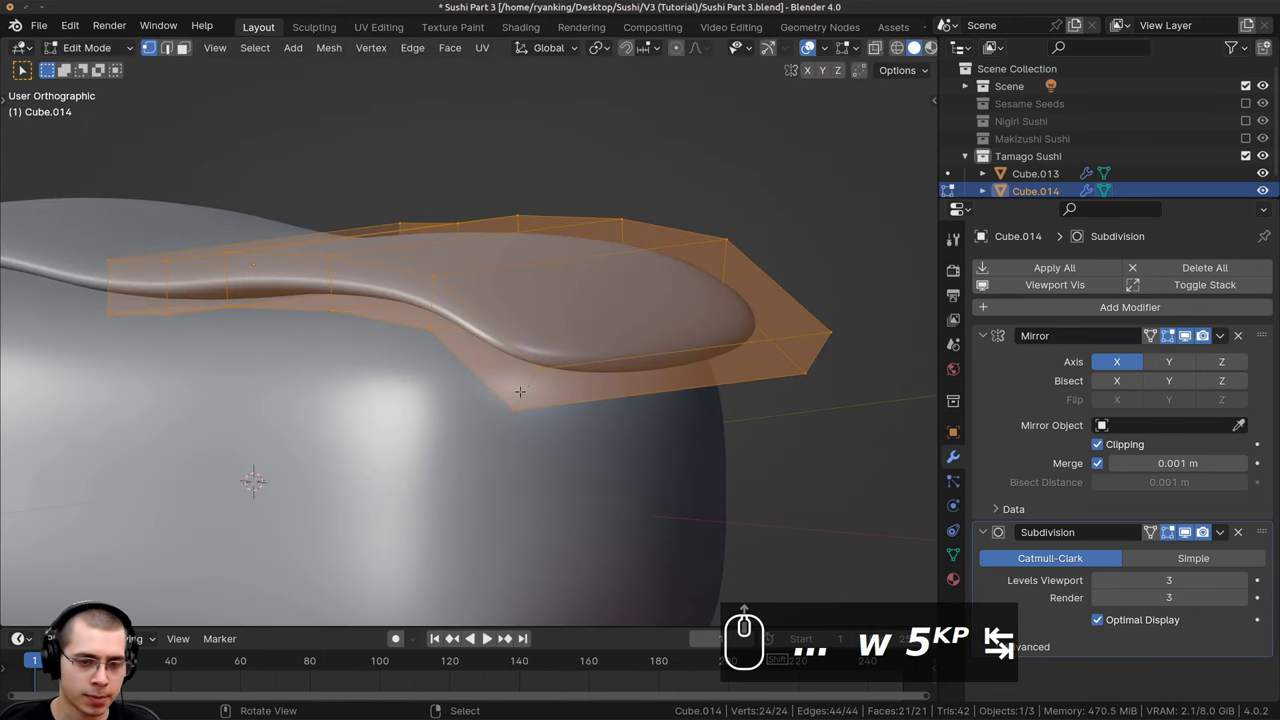
Insert an edge loop around the egg slab with Ctrl+R.
{"action": "key", "text": "ctrl+r"}
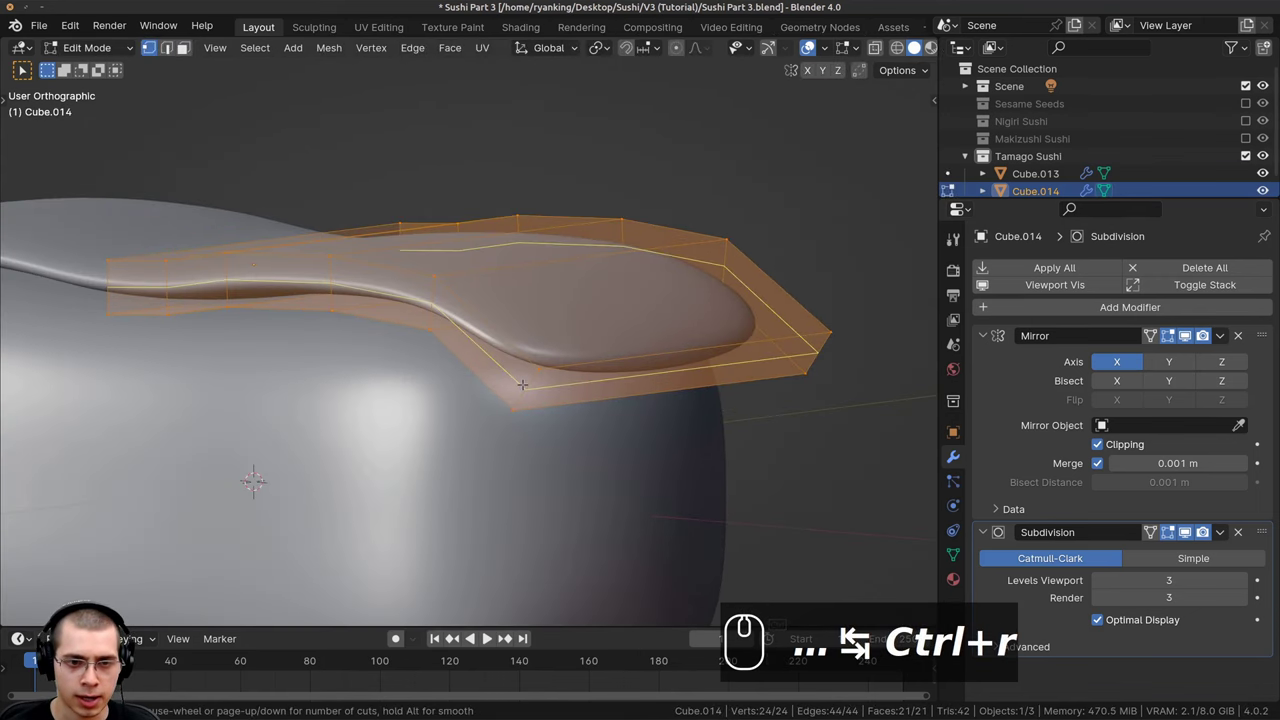
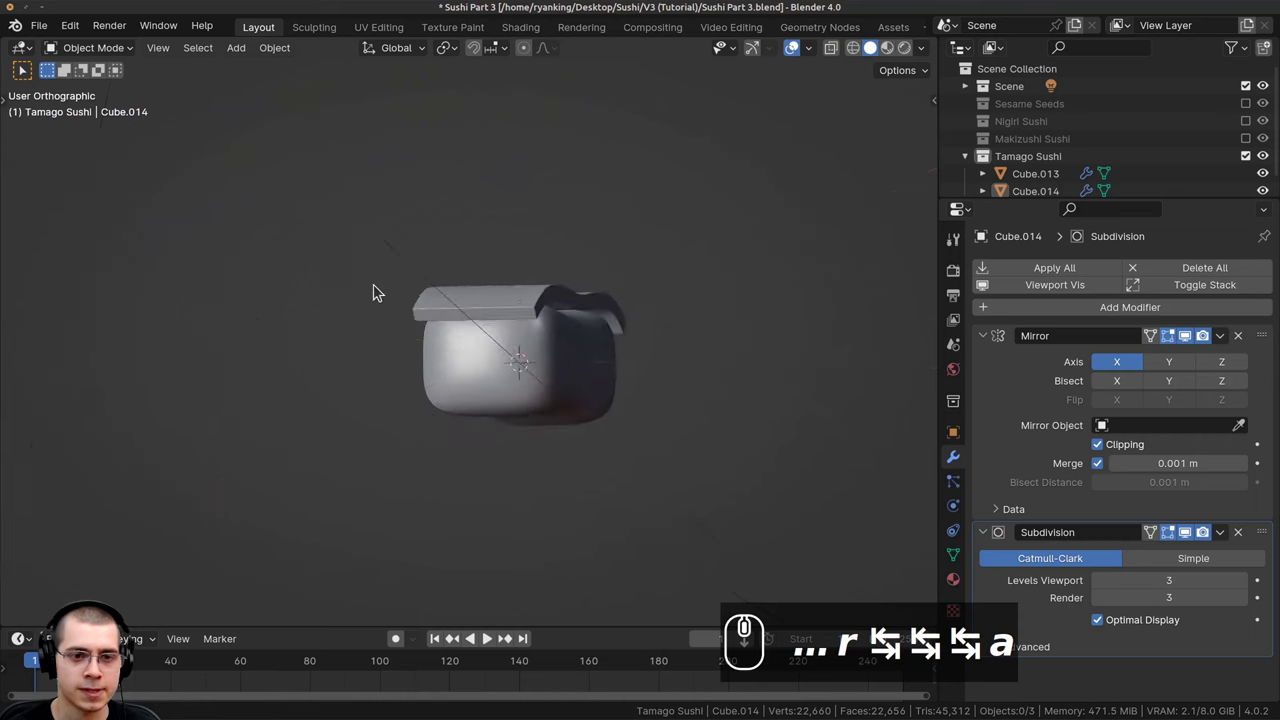
Orbit around the finished tamago sushi to inspect it and save the file.
{"action": "left_click_drag", "start_coordinate": [495, 286], "coordinate": [533, 316]}
{"action": "left_click_drag", "start_coordinate": [551, 315], "coordinate": [610, 333]}
{"action": "left_click_drag", "start_coordinate": [516, 325], "coordinate": [546, 344]}
{"action": "left_click_drag", "start_coordinate": [546, 334], "coordinate": [533, 363]}
{"action": "scroll", "scroll_direction": "up", "scroll_amount": 3}
{"action": "scroll", "scroll_direction": "down", "scroll_amount": 3}
{"action": "left_click_drag", "start_coordinate": [268, 207], "coordinate": [351, 276]}
{"action": "key", "text": "ctrl+s"}
{"action": "scroll", "scroll_direction": "up", "scroll_amount": 3}
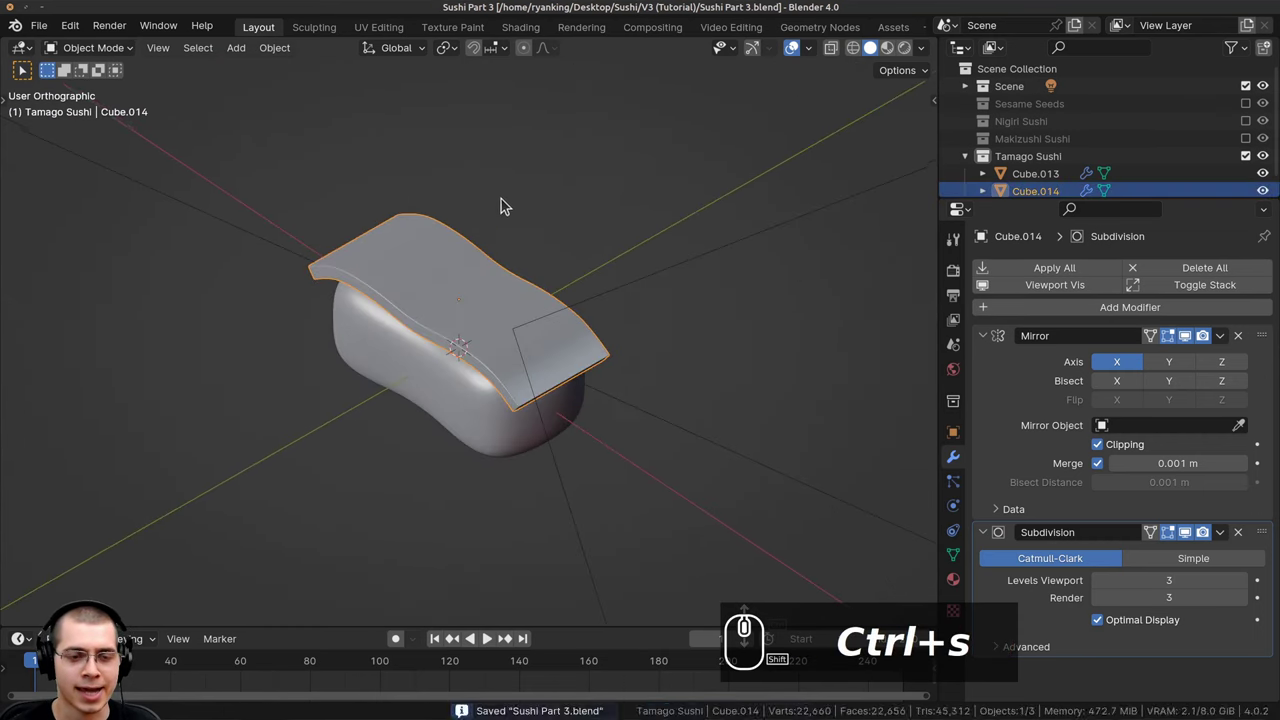
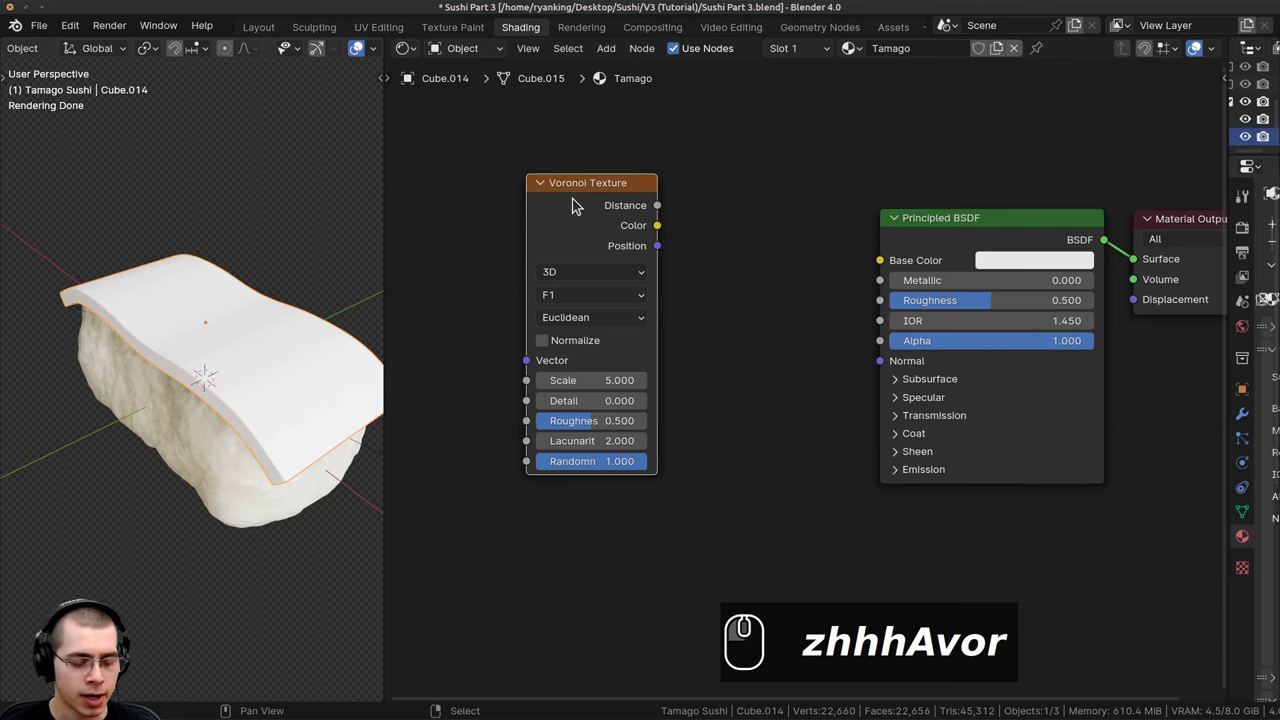
Select the Voronoi texture and feed it object coordinates through a Mapping node at scale 55.
{"action": "left_click", "coordinate": [581, 206]}
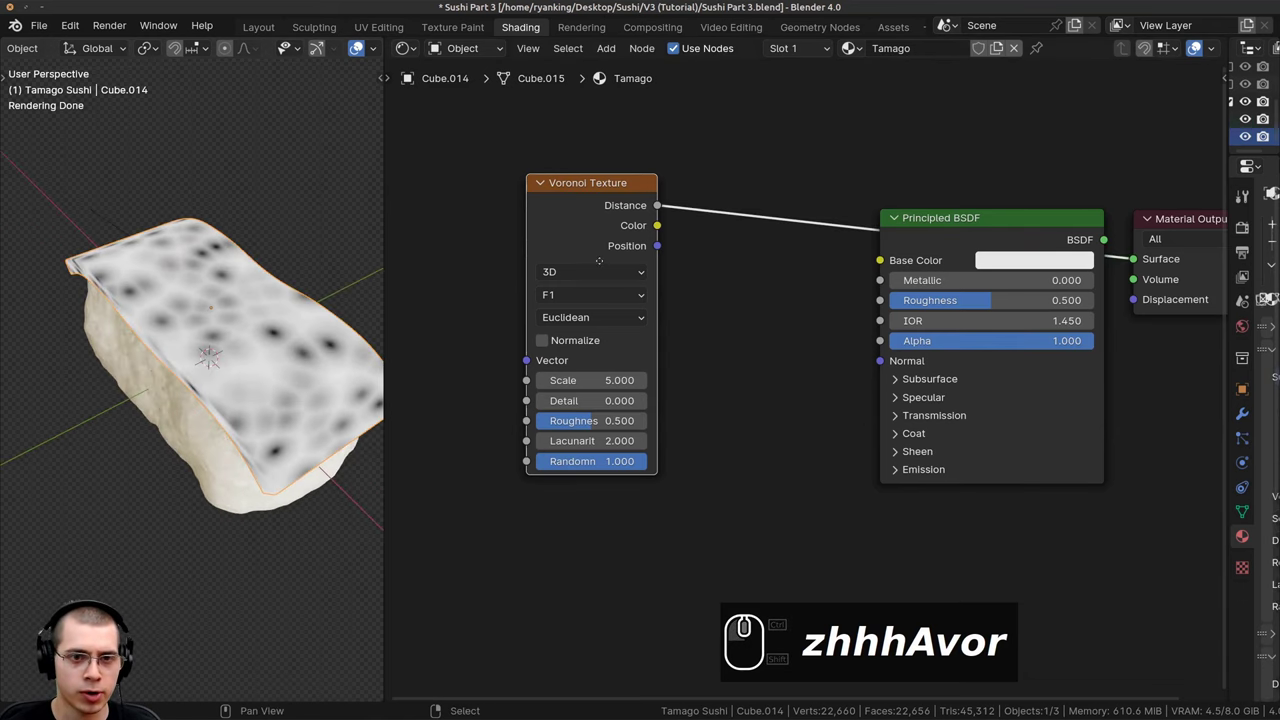
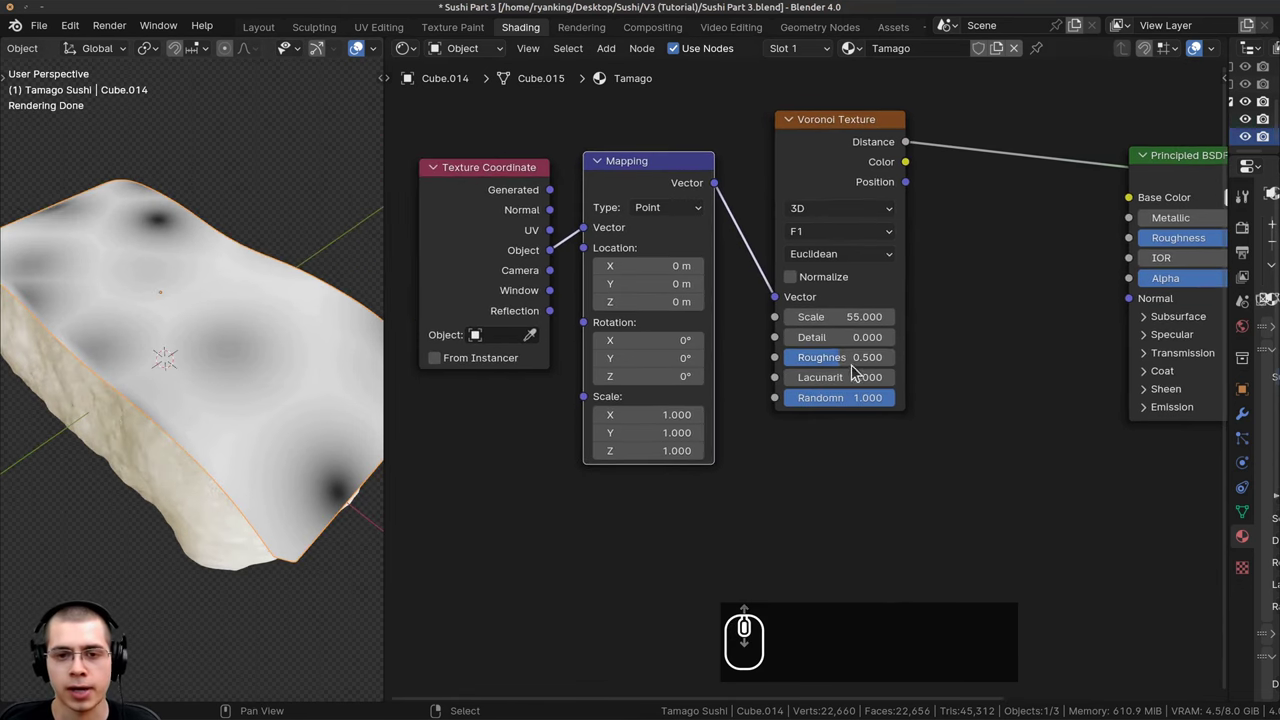
{"action": "left_click_drag", "start_coordinate": [246, 383], "coordinate": [817, 240]}
{"action": "scroll", "scroll_direction": "up", "scroll_amount": 3}
Switch the Voronoi feature to Smooth F1 and set the Bump strength to 0.8.
{"action": "left_click", "coordinate": [817, 240]}
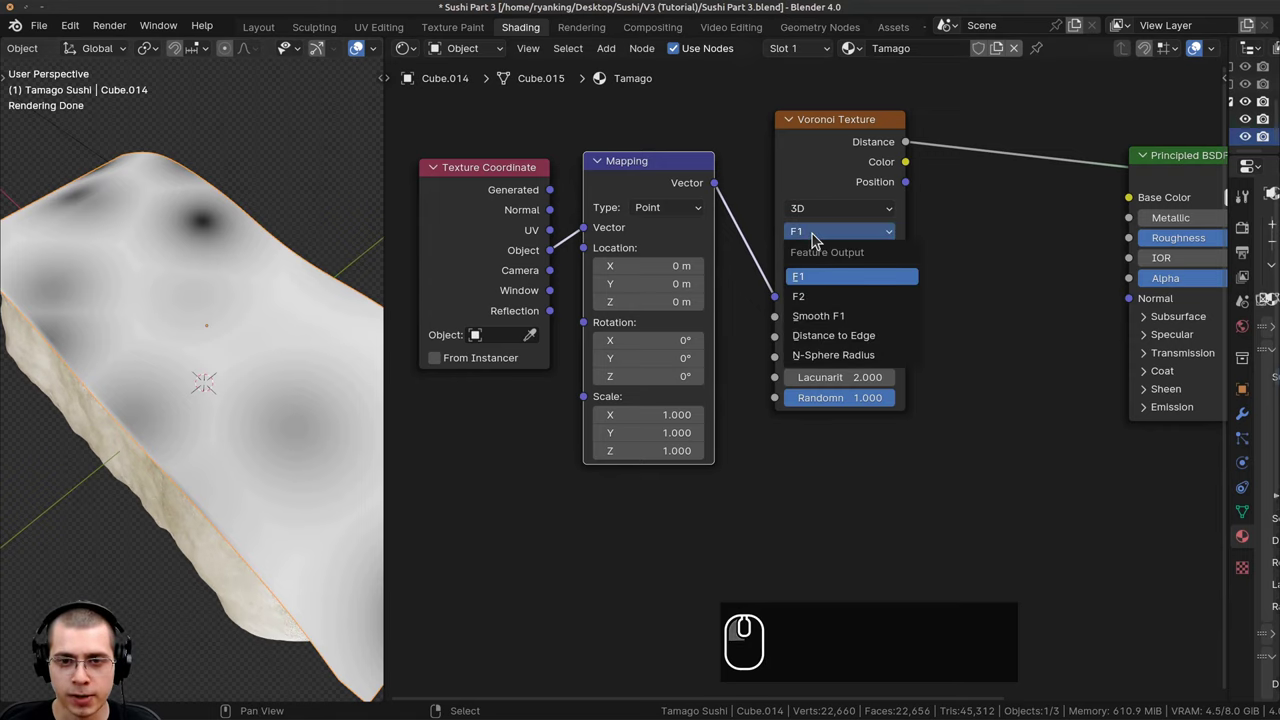
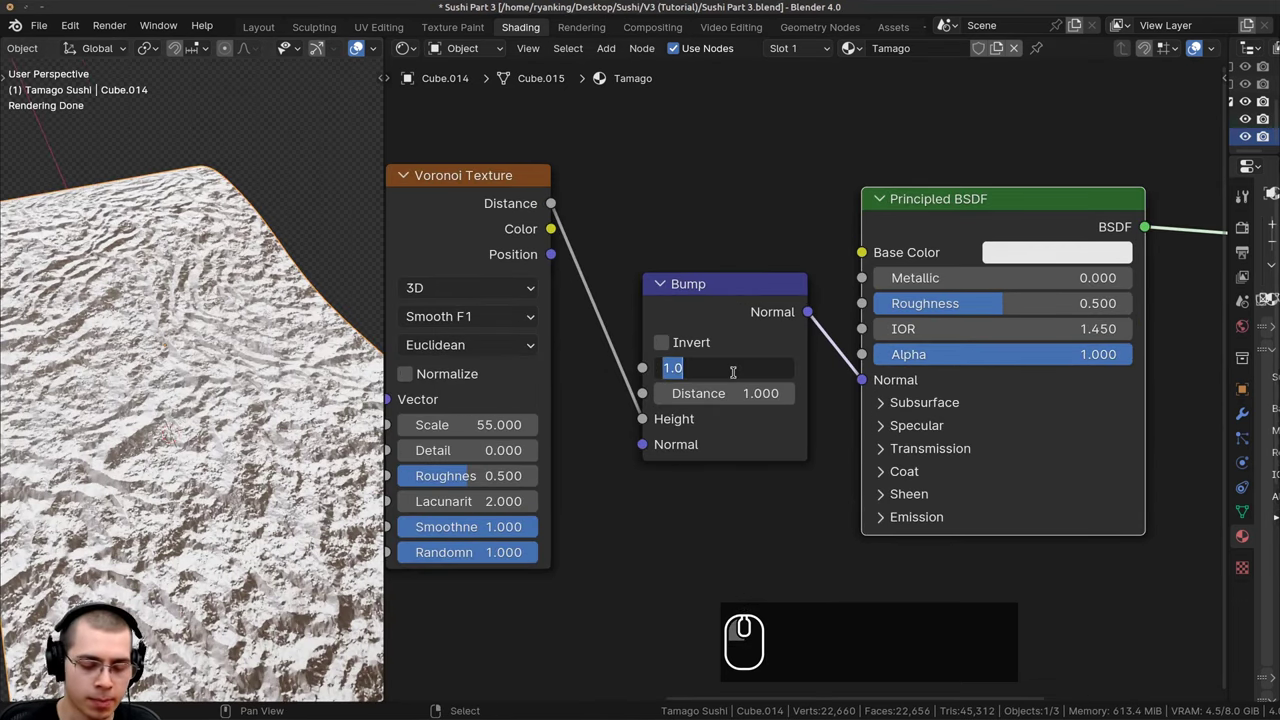
{"action": "type", "text": ".8"}
{"action": "key", "text": "Return"}
Reframe the node tree and bring up the Shift+A node search for a color node.
{"action": "scroll", "scroll_direction": "down", "scroll_amount": 3}
{"action": "left_click_drag", "start_coordinate": [251, 442], "coordinate": [266, 405]}
{"action": "left_click_drag", "start_coordinate": [267, 370], "coordinate": [241, 339]}
{"action": "scroll", "scroll_direction": "up", "scroll_amount": 3}
{"action": "scroll", "scroll_direction": "up", "scroll_amount": 3}
{"action": "middle_click", "coordinate": [250, 355]}
{"action": "scroll", "scroll_direction": "up", "scroll_amount": 3}
{"action": "left_click_drag", "start_coordinate": [238, 420], "coordinate": [604, 354]}
{"action": "scroll", "scroll_direction": "up", "scroll_amount": 3}
{"action": "scroll", "scroll_direction": "down", "scroll_amount": 3}
{"action": "left_click_drag", "start_coordinate": [689, 347], "coordinate": [739, 209]}
{"action": "key", "text": "shift+a"}
{"action": "left_click", "coordinate": [739, 208]}
Search the add-node menu with a color query for the ramp node.
{"action": "type", "text": "acuol"}
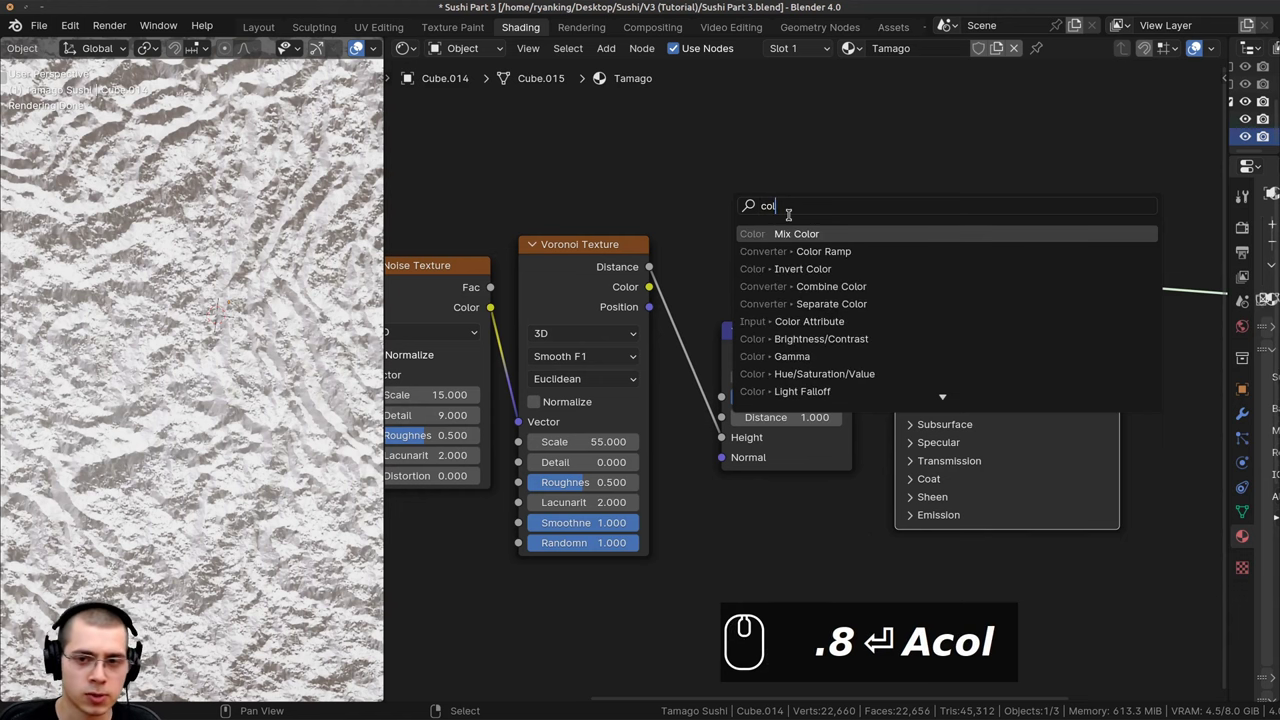
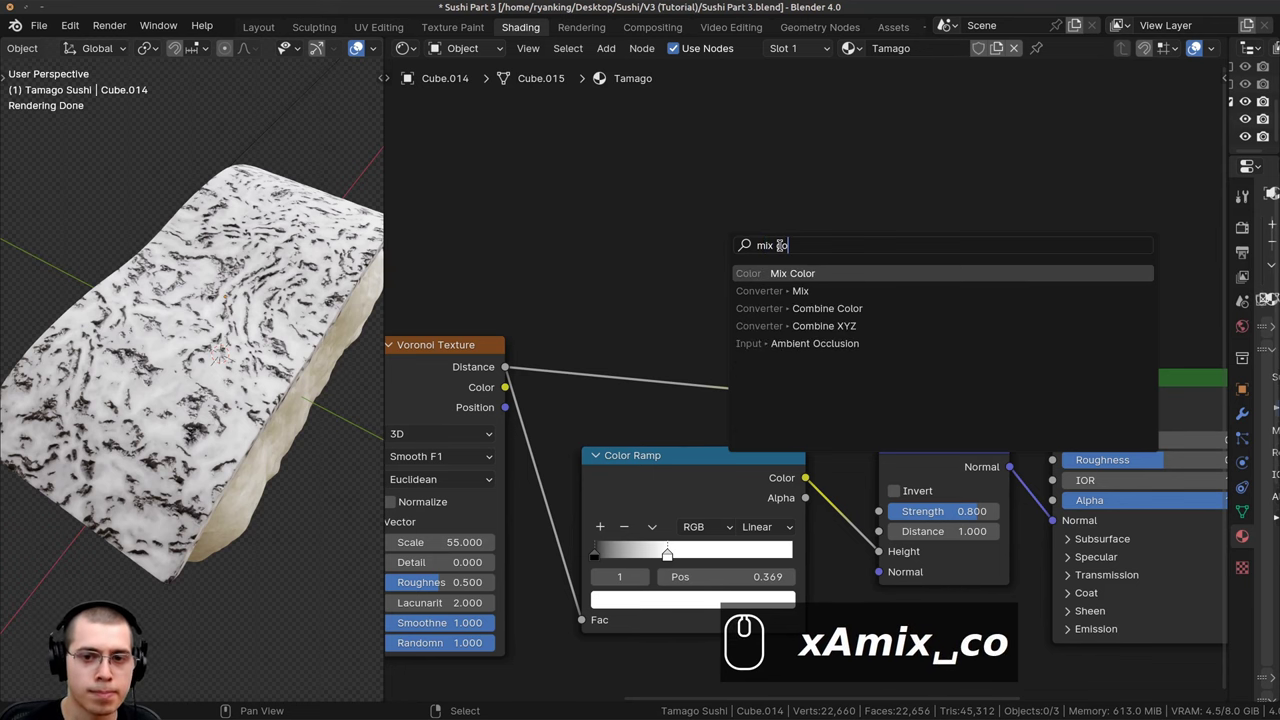
Add a Mix Color node and set its A and B colors to two orange tones.
{"action": "key", "text": "Return"}
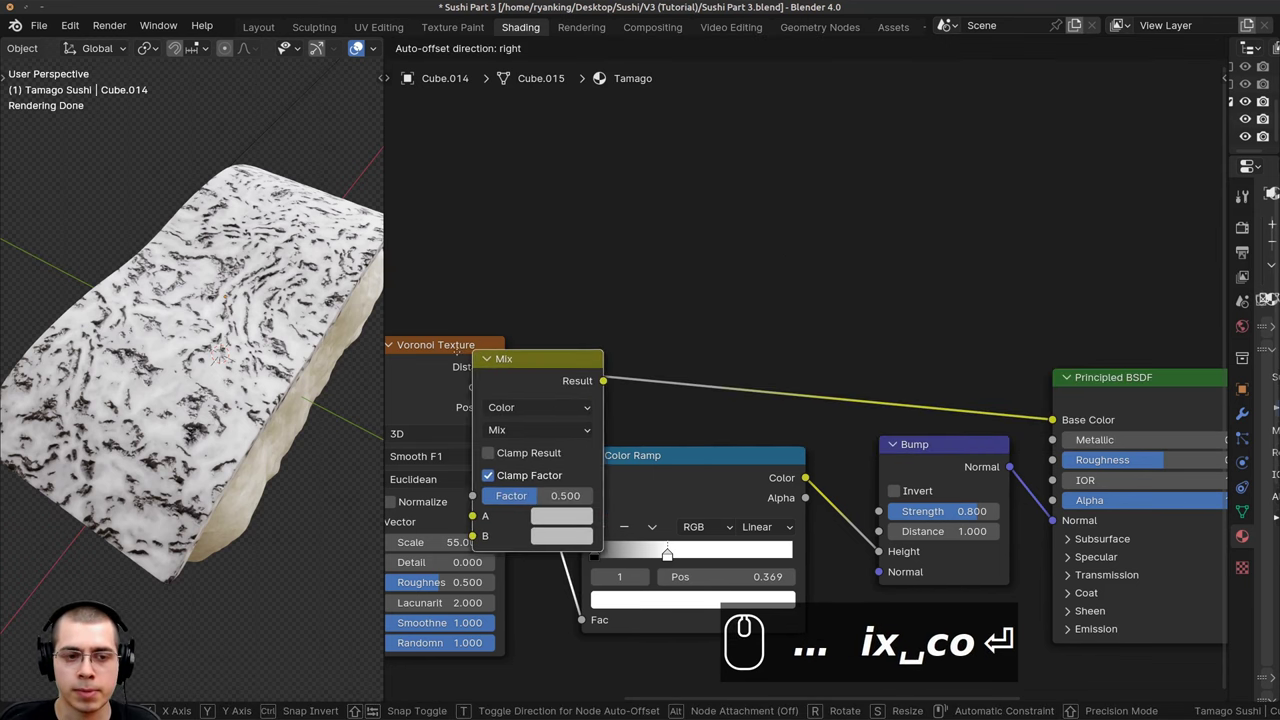
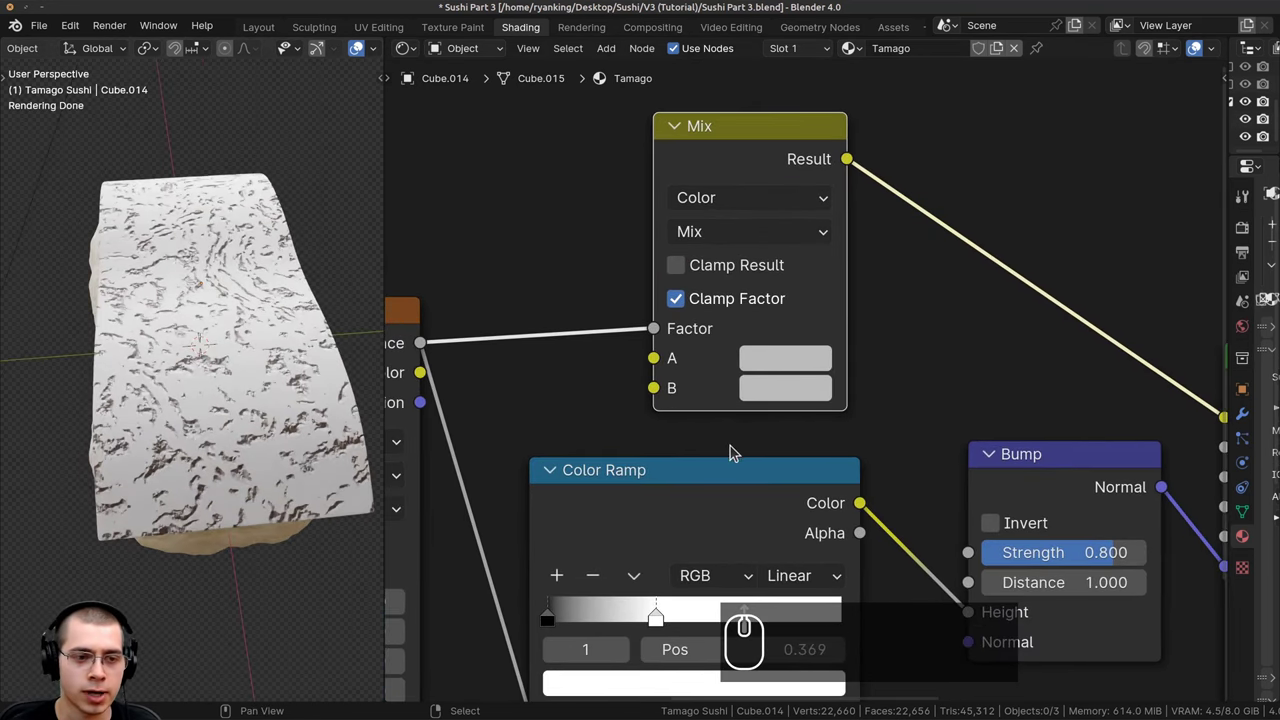
{"action": "scroll", "scroll_direction": "up", "scroll_amount": 3}
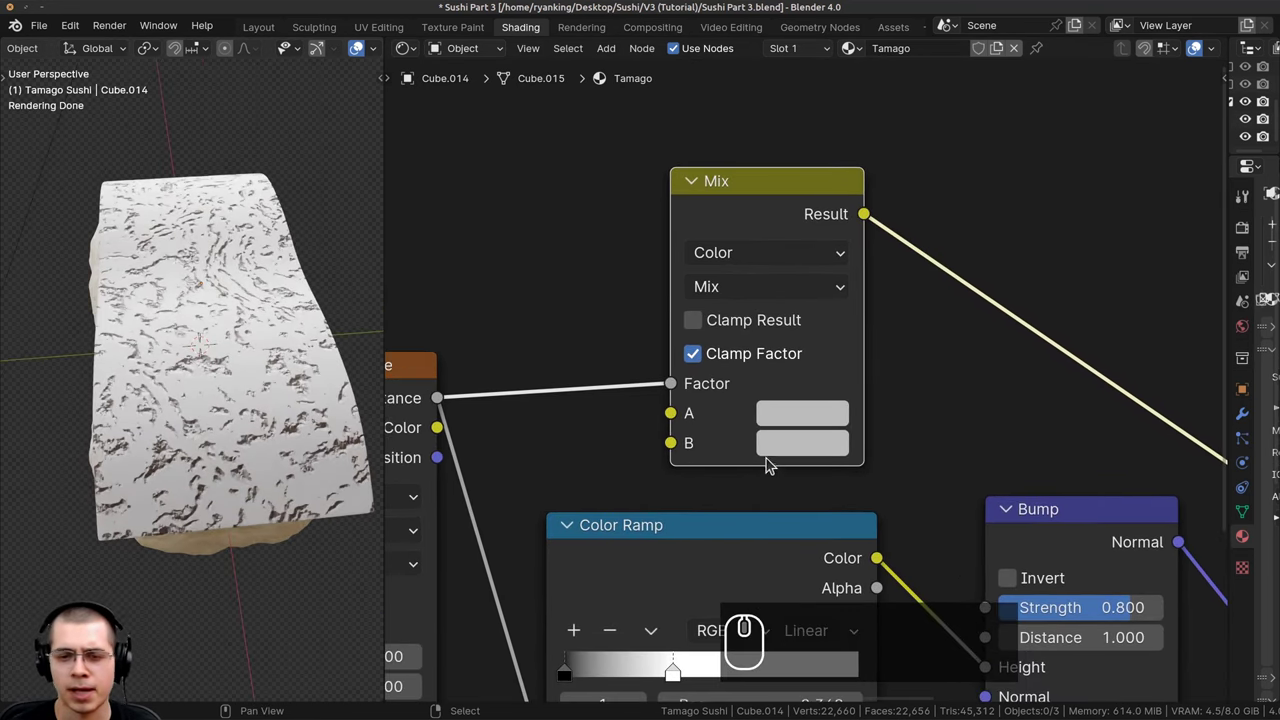
{"action": "left_click", "coordinate": [790, 417]}
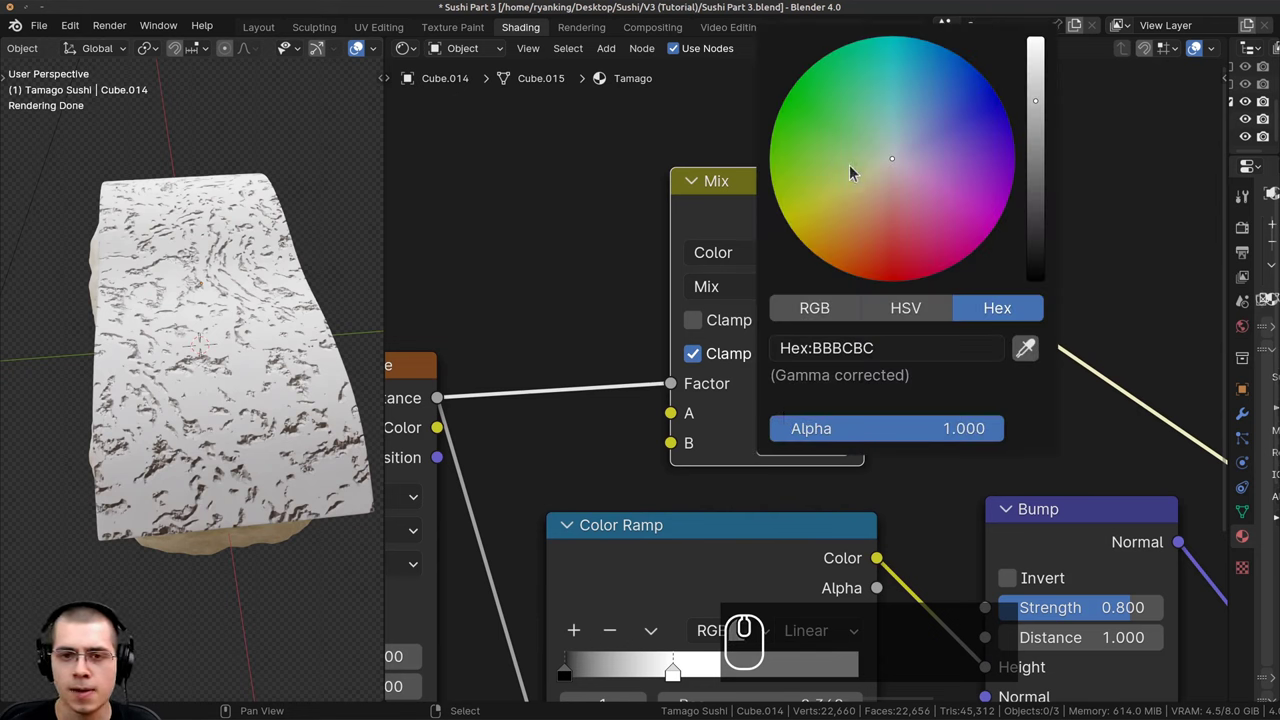
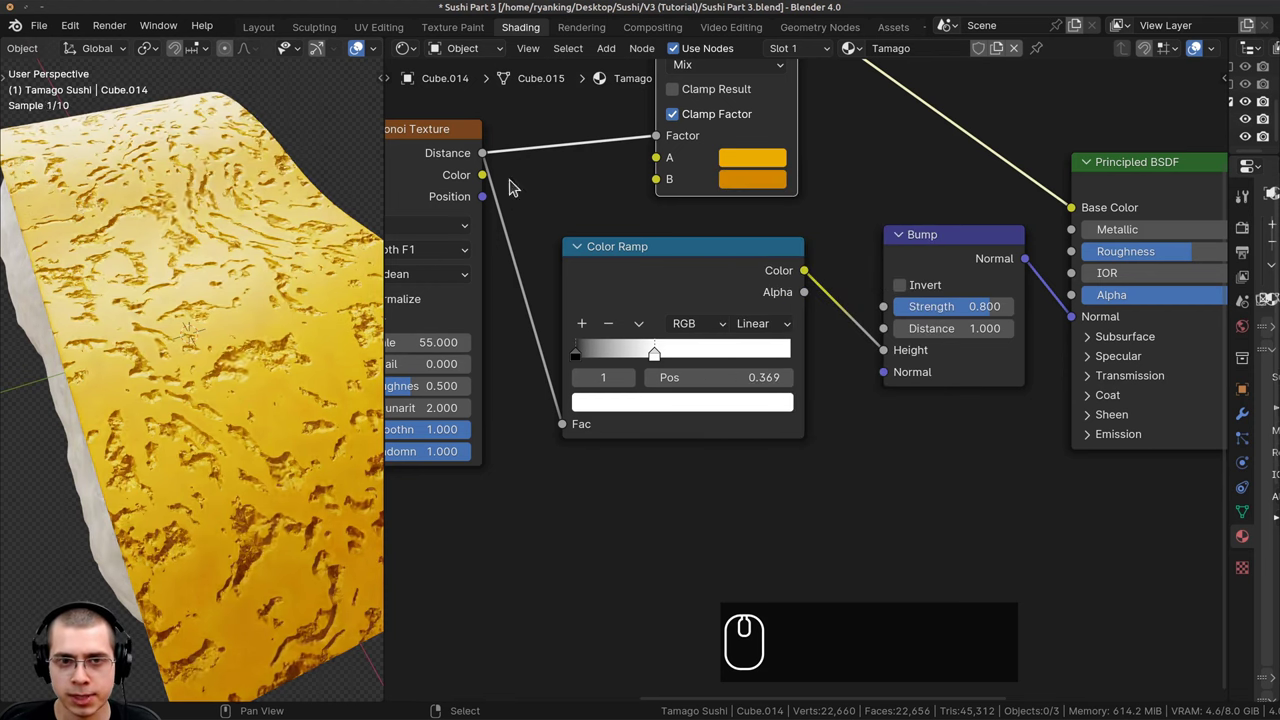
{"action": "left_click", "coordinate": [733, 189]}
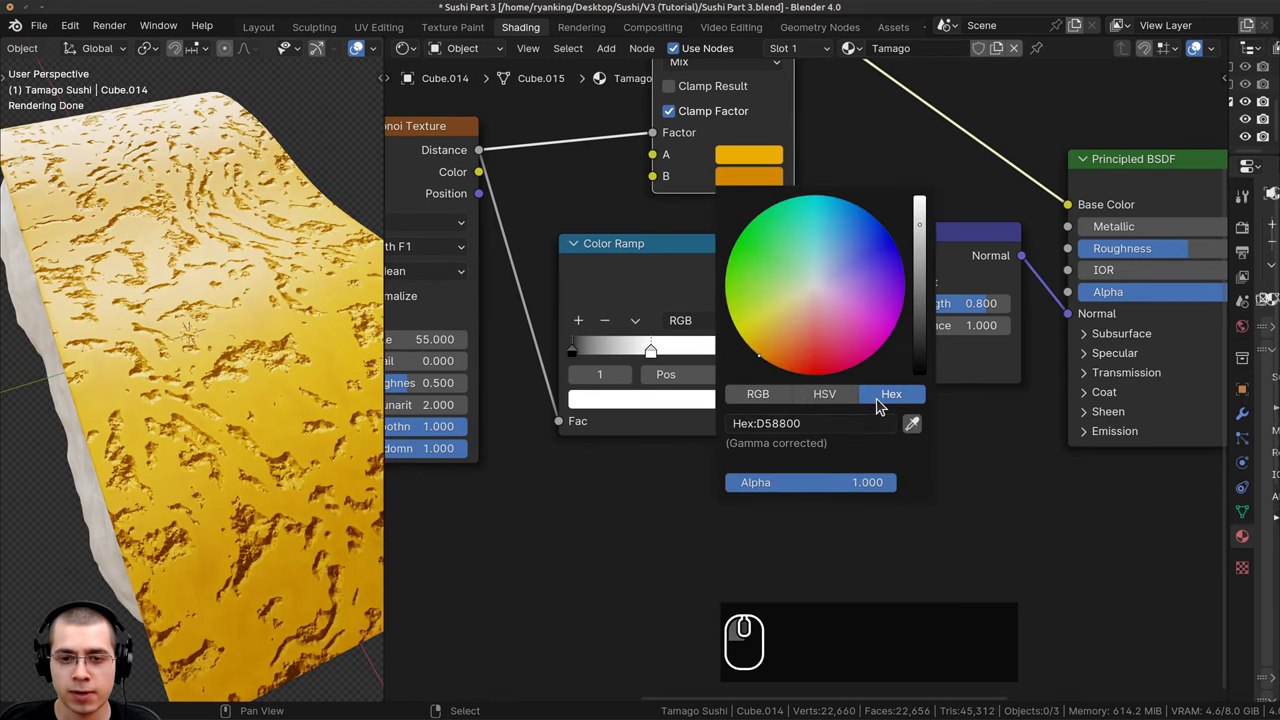
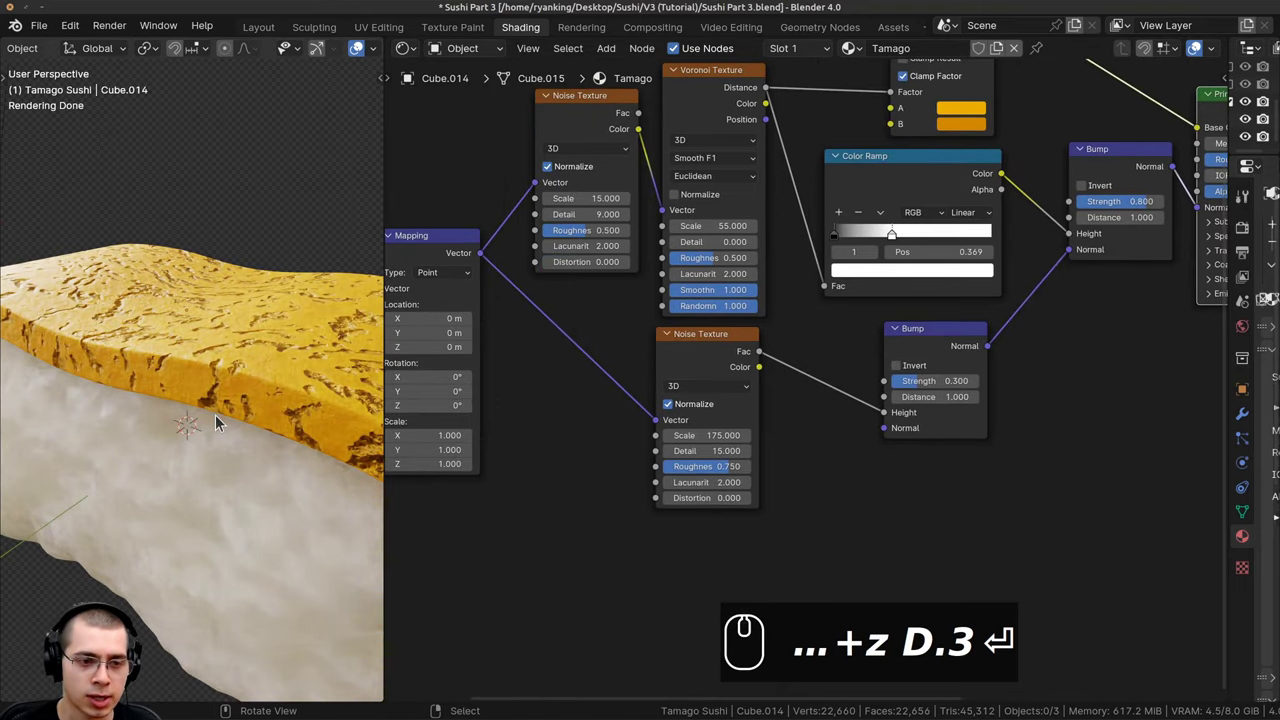
Duplicate the fine Noise Texture with Shift+D and preview its factor on the tamago.
{"action": "scroll", "scroll_direction": "down", "scroll_amount": 3}
{"action": "left_click_drag", "start_coordinate": [775, 329], "coordinate": [764, 264]}
{"action": "scroll", "scroll_direction": "up", "scroll_amount": 3}
{"action": "left_click", "coordinate": [748, 315]}
{"action": "scroll", "scroll_direction": "up", "scroll_amount": 3}
{"action": "left_click", "coordinate": [763, 264]}
{"action": "scroll", "scroll_direction": "up", "scroll_amount": 3}
{"action": "scroll", "scroll_direction": "up", "scroll_amount": 3}
{"action": "key", "text": "shift+d"}
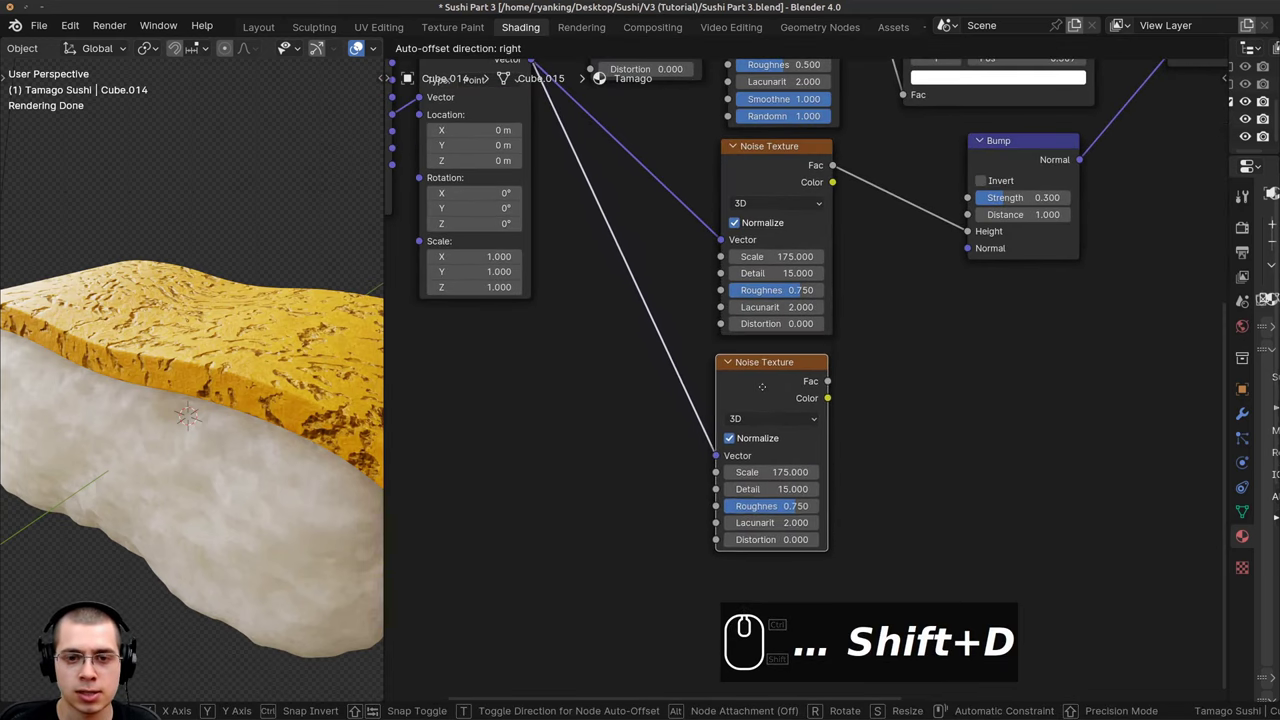
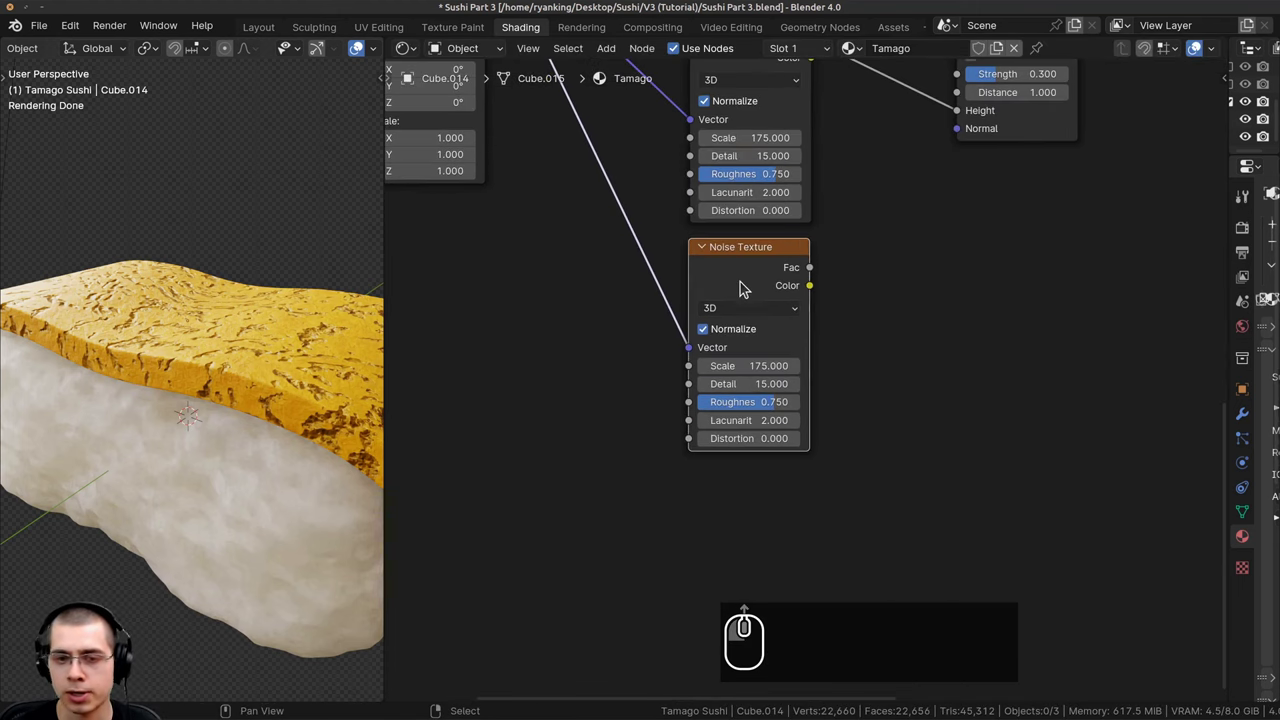
{"action": "left_click", "coordinate": [759, 287]}
{"action": "scroll", "scroll_direction": "up", "scroll_amount": 3}
{"action": "scroll", "scroll_direction": "up", "scroll_amount": 3}
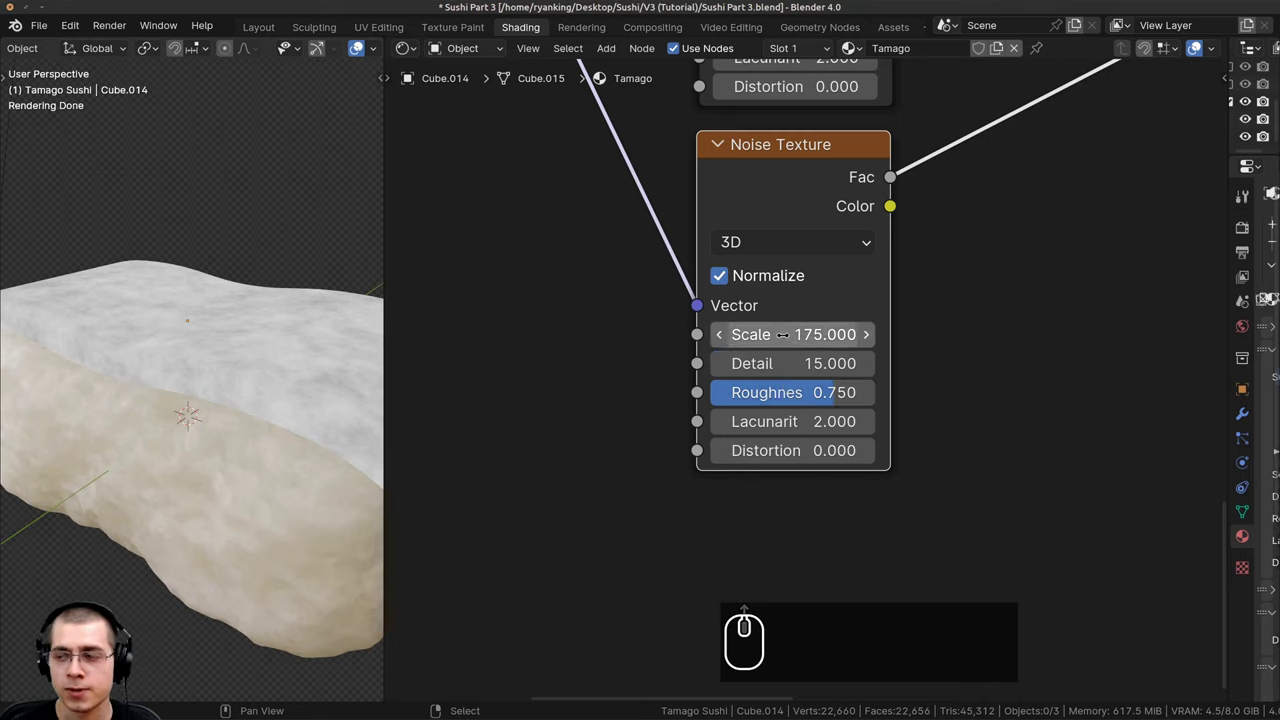
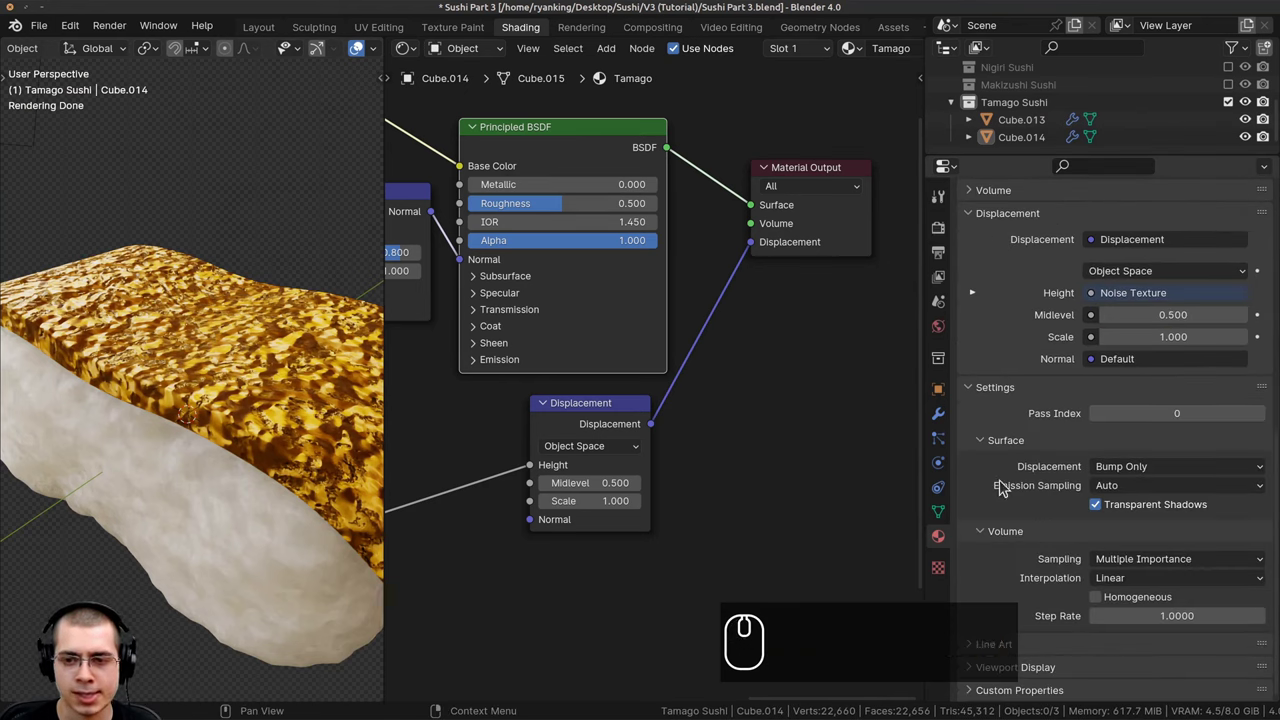
{"action": "left_click", "coordinate": [1122, 470]}
{"action": "left_click", "coordinate": [1141, 529]}
{"action": "scroll", "scroll_direction": "down", "scroll_amount": 3}
{"action": "scroll", "scroll_direction": "down", "scroll_amount": 3}
{"action": "left_click_drag", "start_coordinate": [192, 294], "coordinate": [247, 384]}
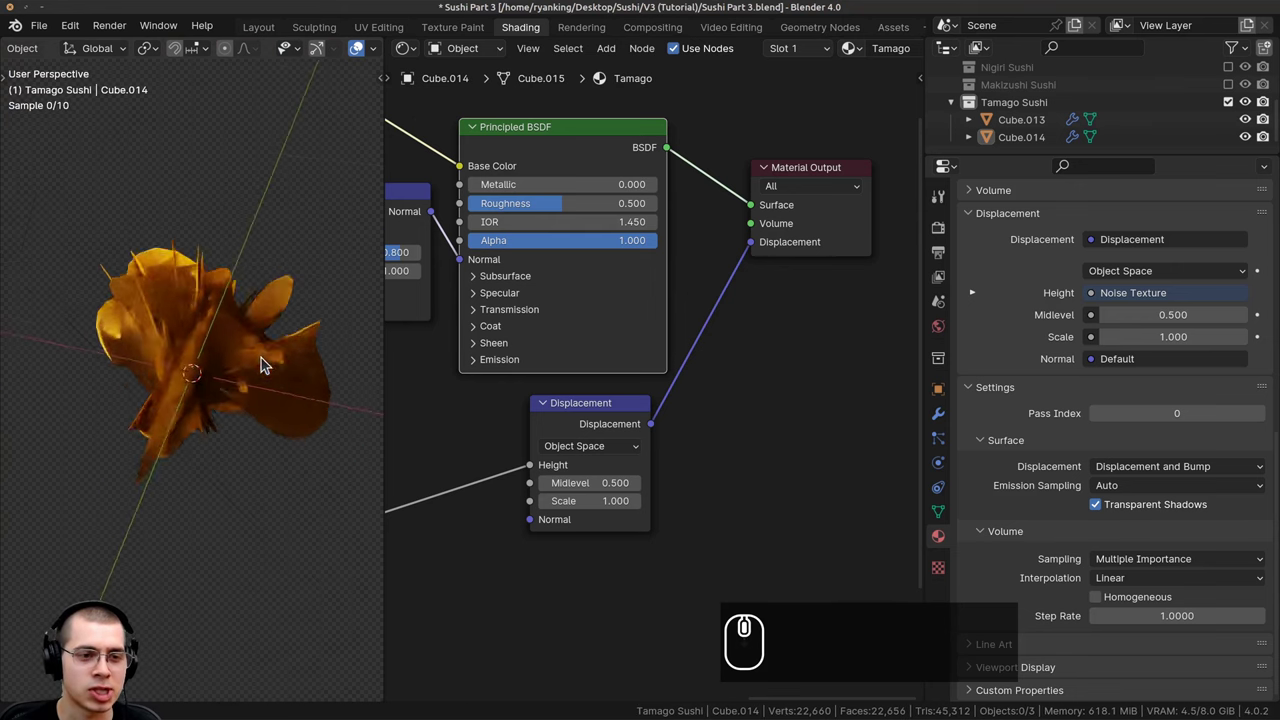
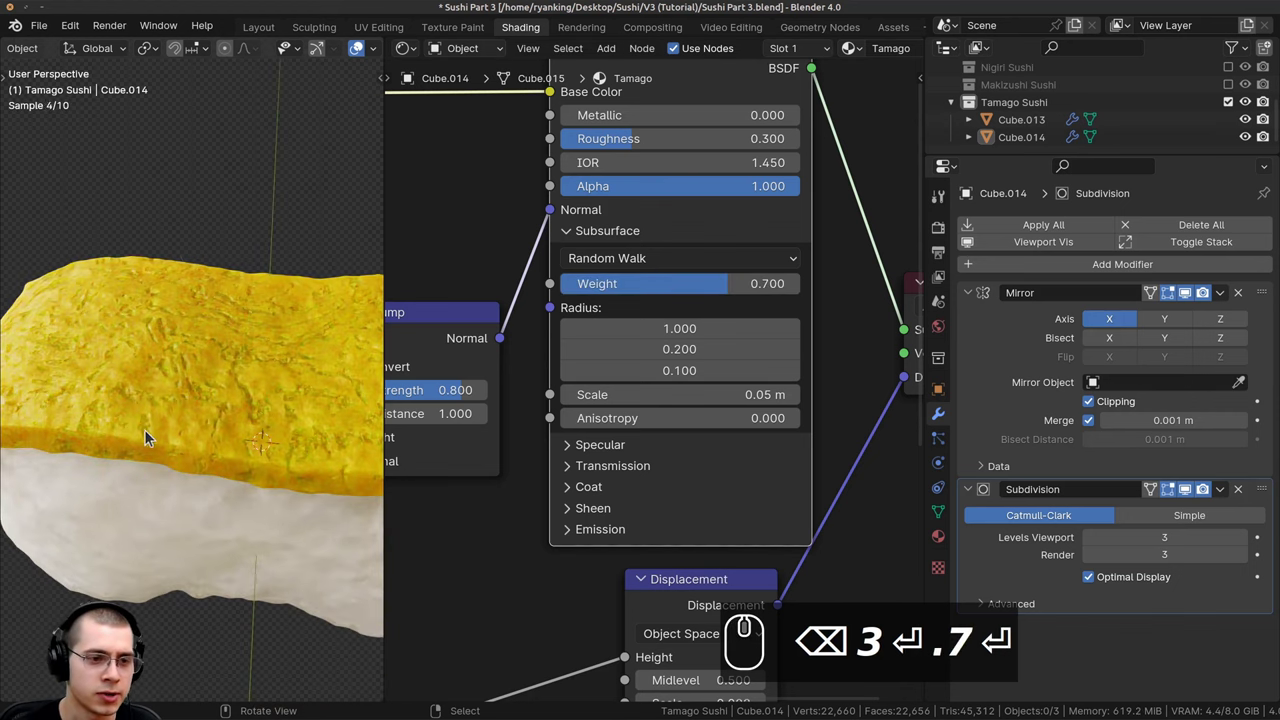
{"action": "left_click_drag", "start_coordinate": [290, 432], "coordinate": [227, 405]}
{"action": "left_click_drag", "start_coordinate": [231, 399], "coordinate": [525, 579]}
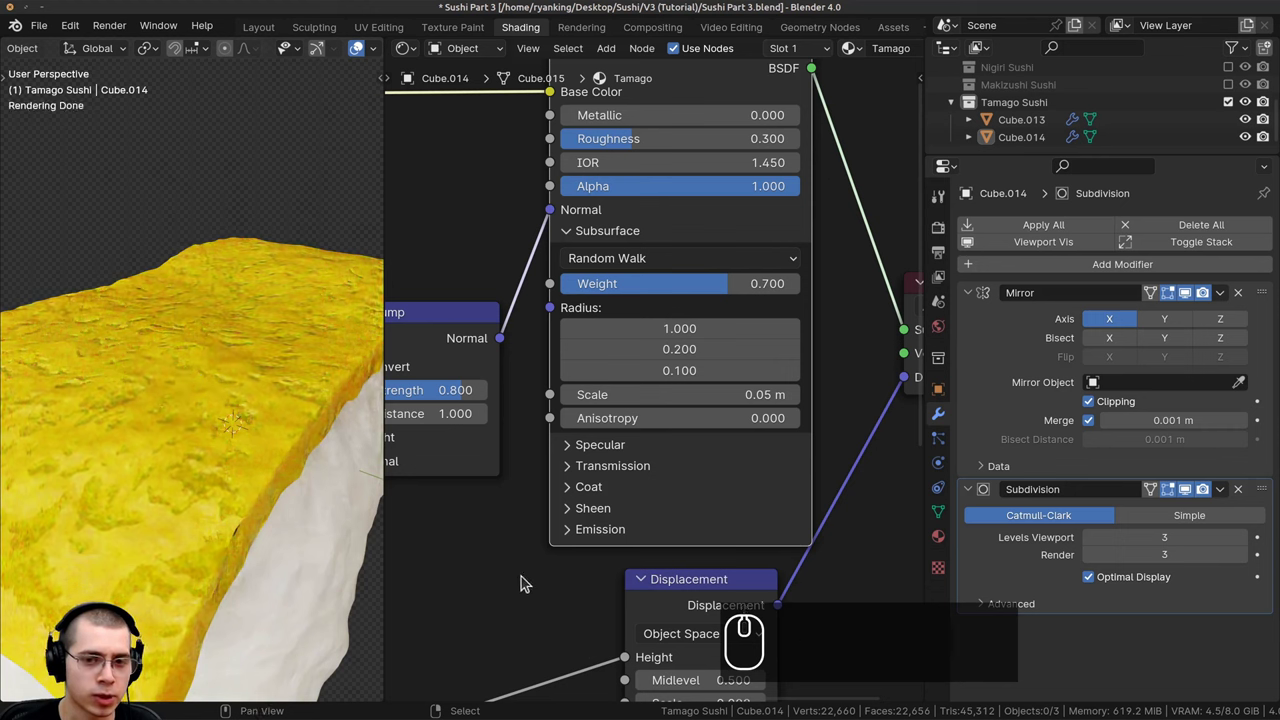
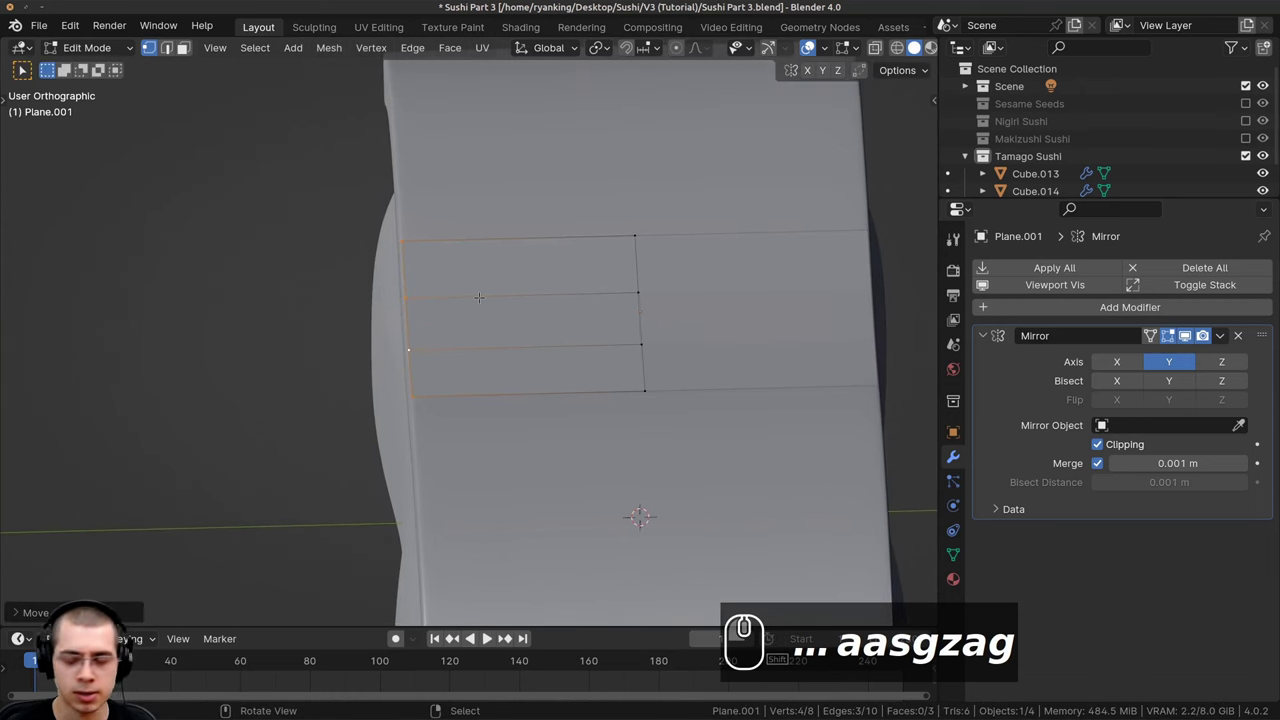
Extrude the band's selected edges around the rice from the side numpad view.
{"action": "key", "text": "KP_3"}
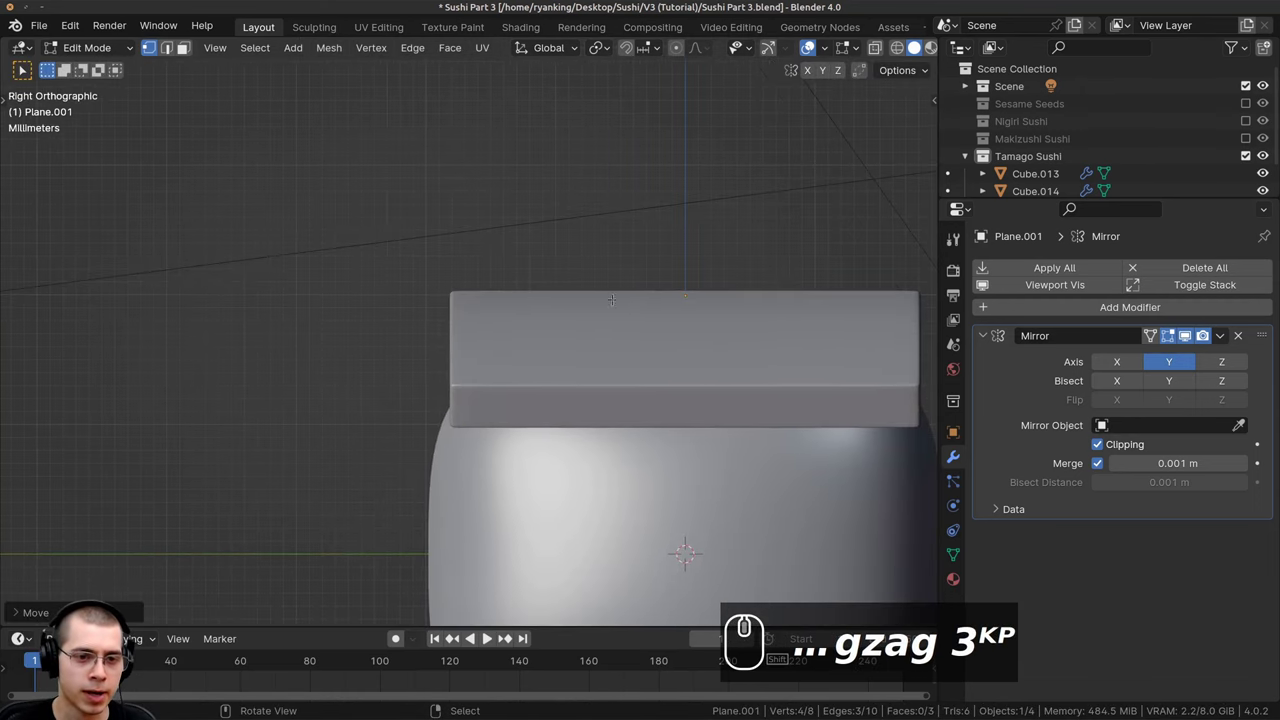
{"action": "scroll", "scroll_direction": "up", "scroll_amount": 3}
{"action": "key", "text": "e"}
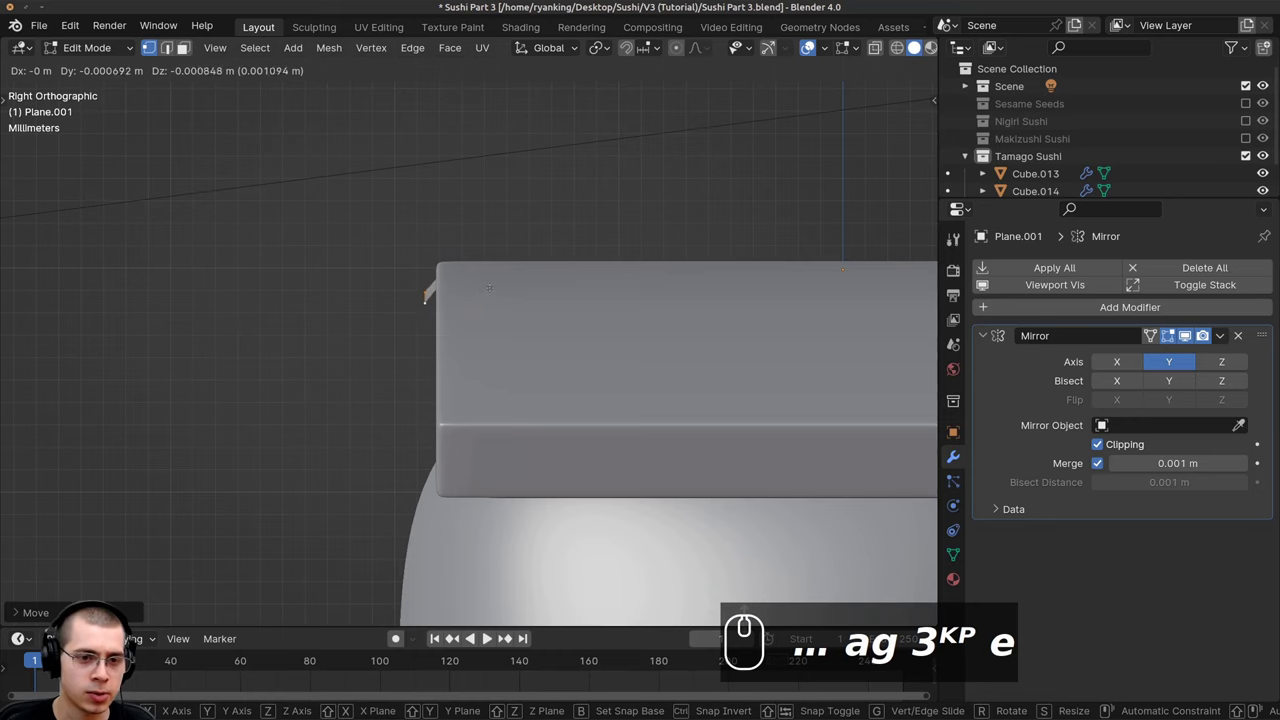
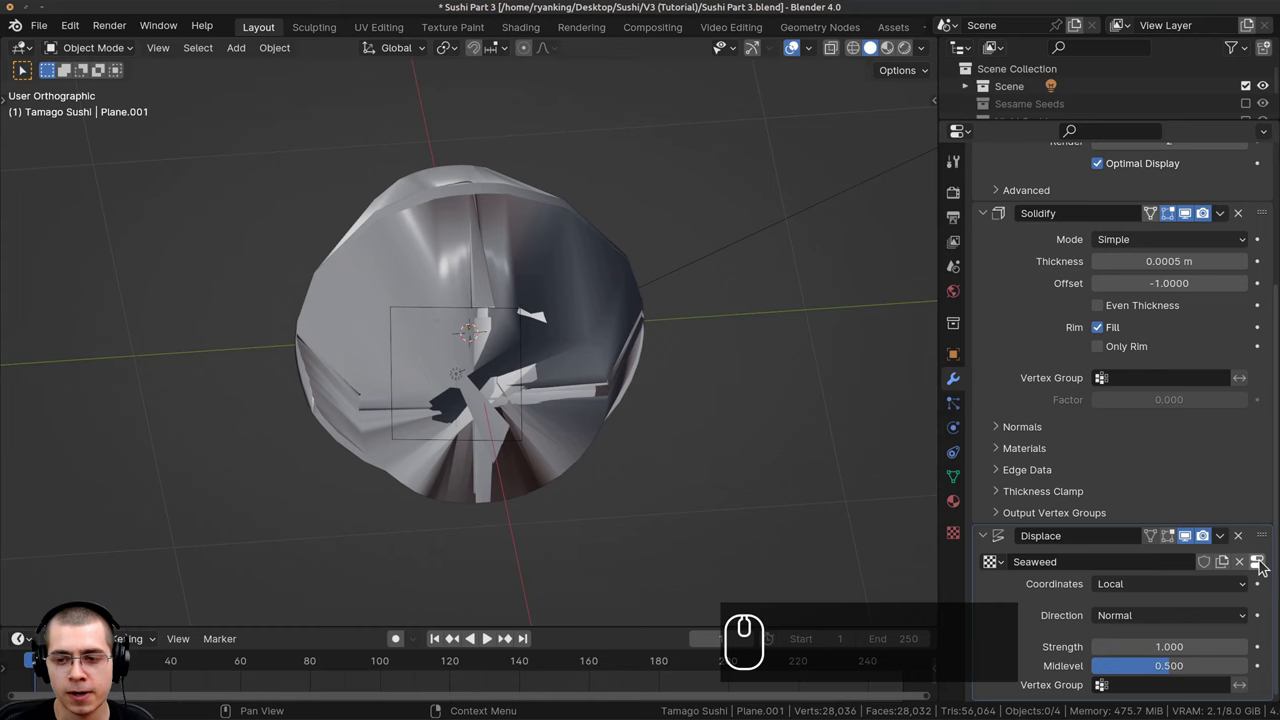
Set the Seaweed Clouds texture size to .004 and inspect the finely displaced band.
{"action": "left_click_drag", "start_coordinate": [1264, 566], "coordinate": [588, 253]}
{"action": "scroll", "scroll_direction": "up", "scroll_amount": 3}
{"action": "scroll", "scroll_direction": "up", "scroll_amount": 3}
{"action": "left_click_drag", "start_coordinate": [1111, 246], "coordinate": [1097, 299]}
{"action": "scroll", "scroll_direction": "up", "scroll_amount": 3}
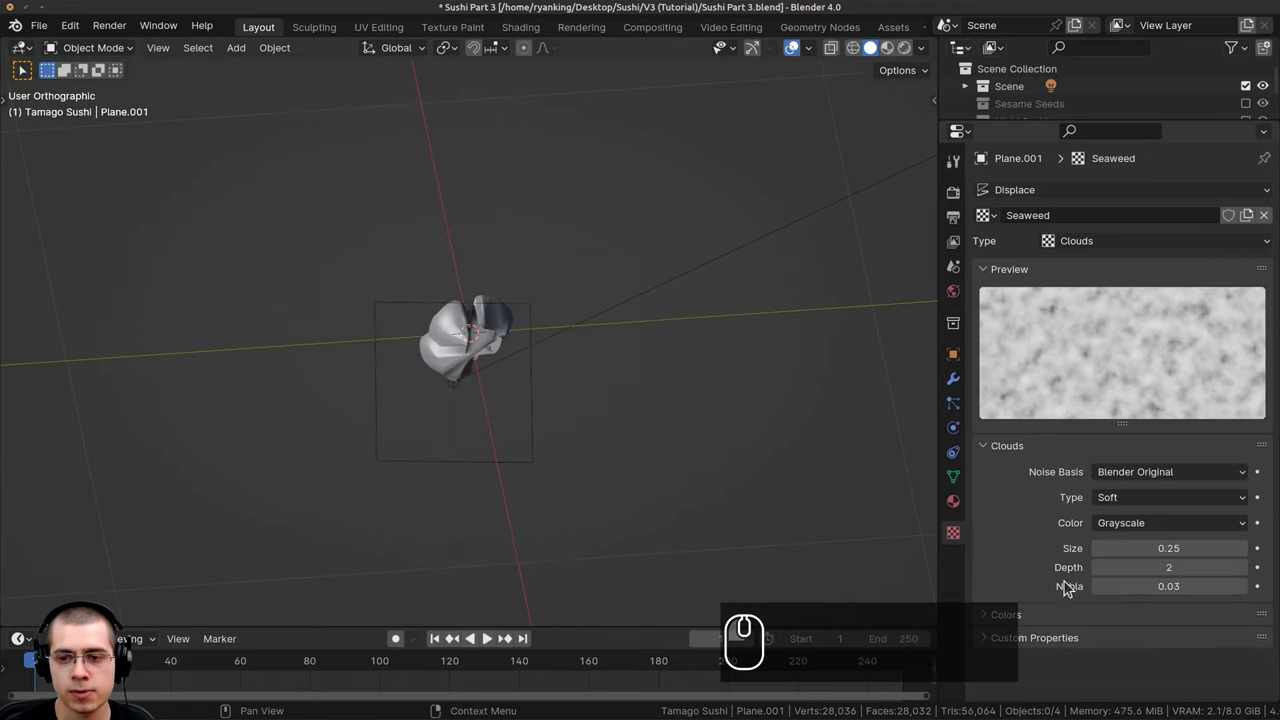
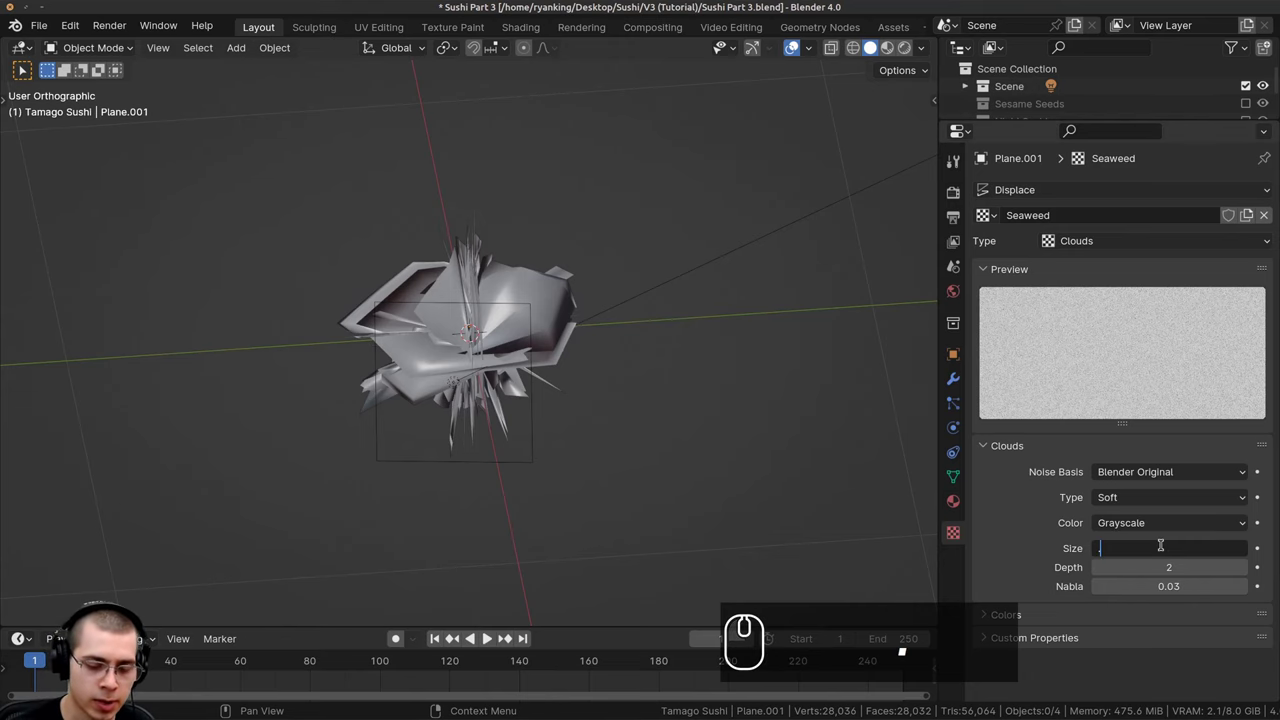
{"action": "type", "text": ".004"}
{"action": "key", "text": "Return"}
{"action": "scroll", "scroll_direction": "down", "scroll_amount": 3}
{"action": "left_click_drag", "start_coordinate": [557, 399], "coordinate": [435, 300]}
{"action": "scroll", "scroll_direction": "up", "scroll_amount": 3}
{"action": "left_click_drag", "start_coordinate": [378, 233], "coordinate": [960, 387]}
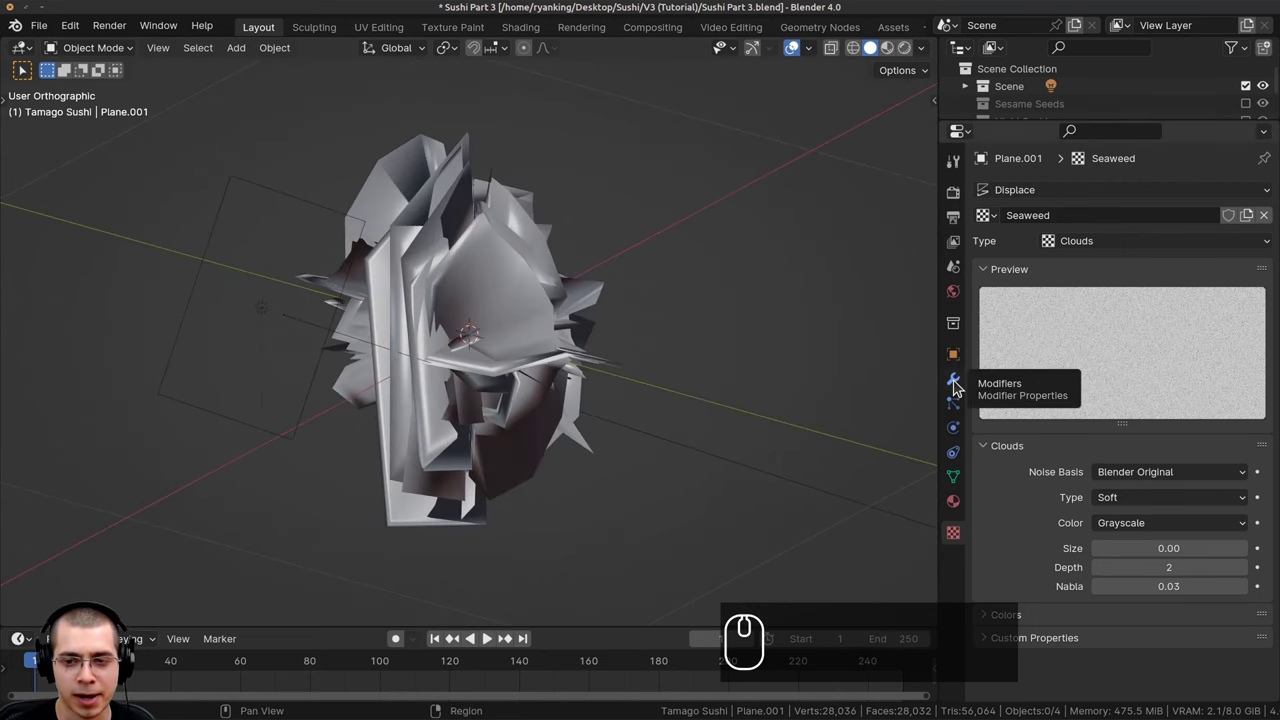
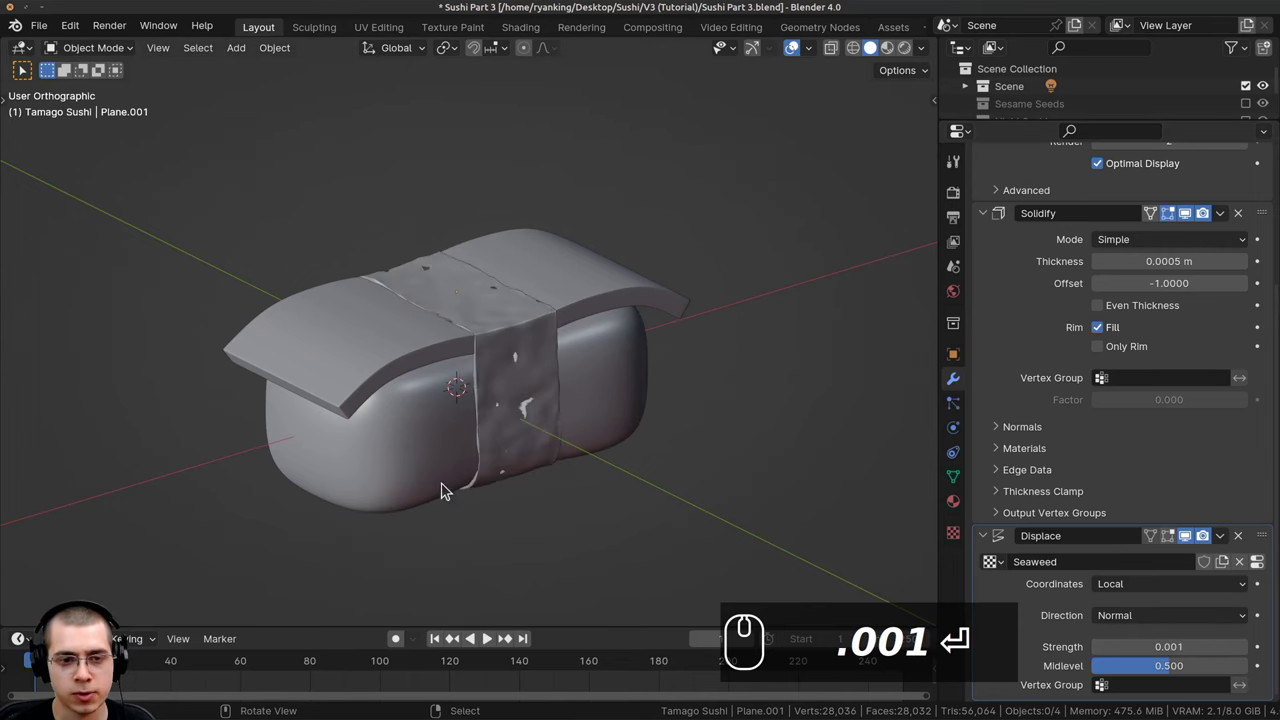
Orbit and zoom in to inspect the seaweed band's wrinkled corner.
{"action": "left_click_drag", "start_coordinate": [413, 434], "coordinate": [441, 415]}
{"action": "left_click_drag", "start_coordinate": [442, 405], "coordinate": [473, 391]}
{"action": "scroll", "scroll_direction": "up", "scroll_amount": 3}
{"action": "left_click_drag", "start_coordinate": [525, 376], "coordinate": [494, 403]}
{"action": "left_click_drag", "start_coordinate": [718, 397], "coordinate": [699, 375]}
{"action": "left_click_drag", "start_coordinate": [674, 336], "coordinate": [727, 384]}
{"action": "middle_click", "coordinate": [746, 387]}
{"action": "left_click_drag", "start_coordinate": [519, 272], "coordinate": [546, 354]}
{"action": "left_click_drag", "start_coordinate": [535, 334], "coordinate": [400, 375]}
{"action": "scroll", "scroll_direction": "up", "scroll_amount": 3}
{"action": "left_click_drag", "start_coordinate": [448, 376], "coordinate": [383, 403]}
{"action": "left_click_drag", "start_coordinate": [374, 409], "coordinate": [530, 265]}
{"action": "scroll", "scroll_direction": "up", "scroll_amount": 3}
{"action": "scroll", "scroll_direction": "up", "scroll_amount": 3}
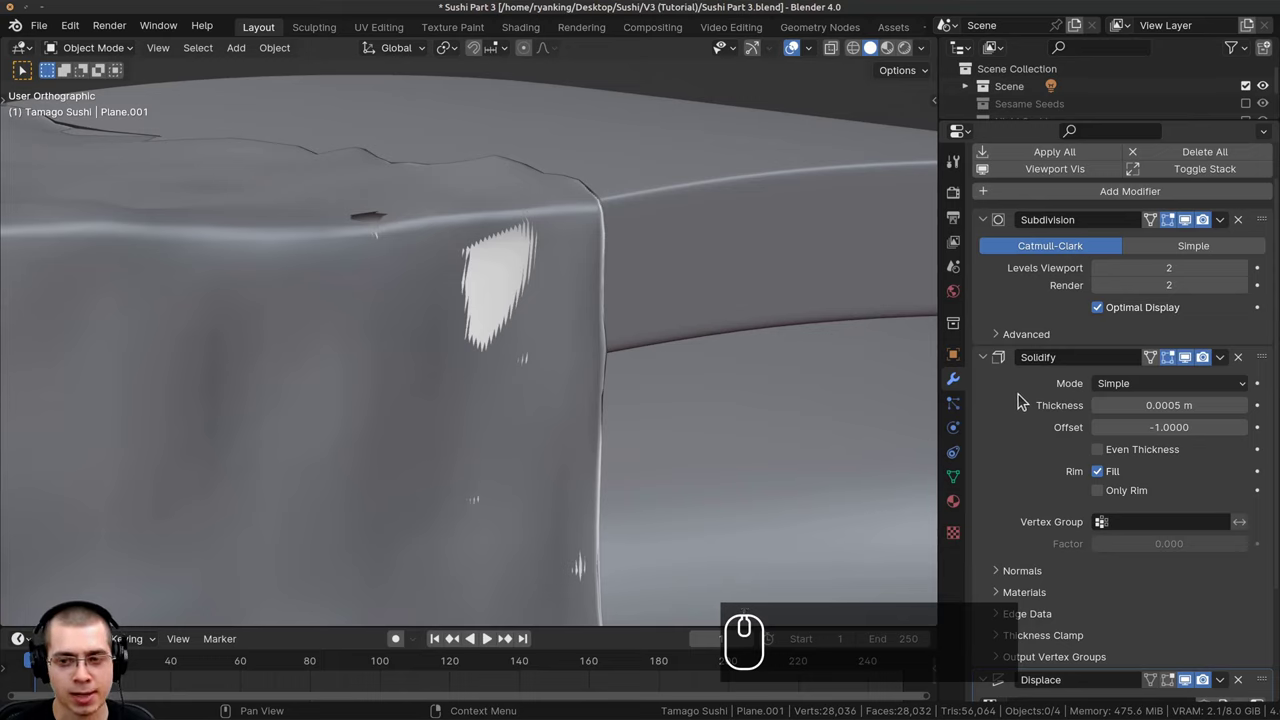
Add Subdivision (level 4) and Displace modifiers with the Seaweed texture at strength 0.001.
{"action": "left_click", "coordinate": [1022, 397]}
{"action": "scroll", "scroll_direction": "down", "scroll_amount": 3}
{"action": "left_click", "coordinate": [1033, 601]}
{"action": "scroll", "scroll_direction": "up", "scroll_amount": 3}
{"action": "scroll", "scroll_direction": "down", "scroll_amount": 3}
{"action": "left_click", "coordinate": [1034, 620]}
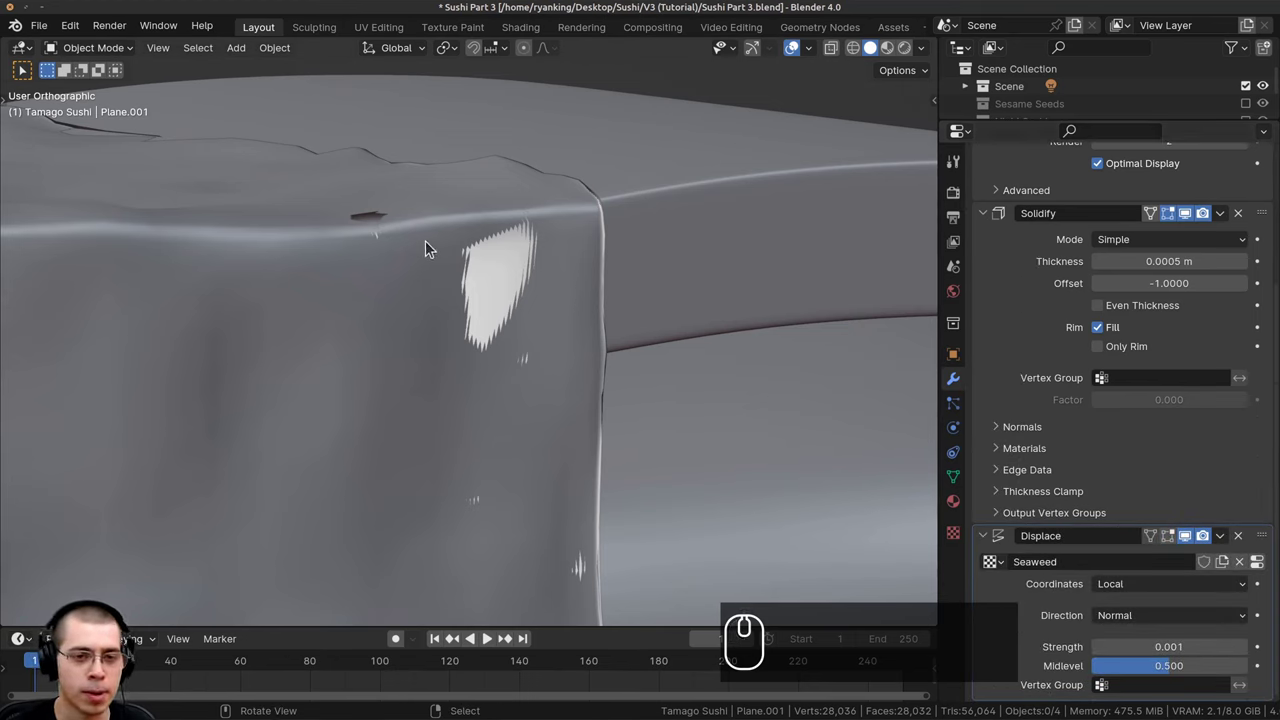
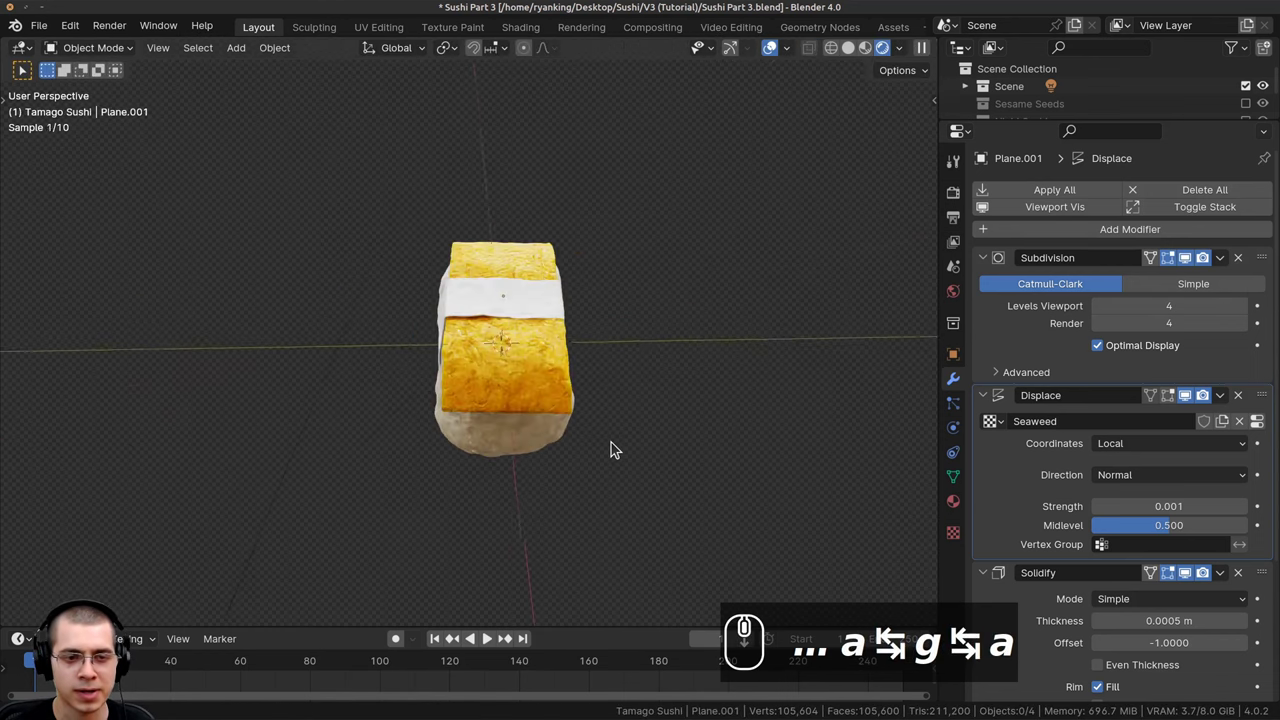
Orbit the rendered viewport to check the displaced band around the tamago sushi.
{"action": "middle_click", "coordinate": [508, 348]}
{"action": "scroll", "scroll_direction": "down", "scroll_amount": 3}
{"action": "left_click_drag", "start_coordinate": [514, 263], "coordinate": [493, 369]}
{"action": "scroll", "scroll_direction": "up", "scroll_amount": 3}
{"action": "left_click_drag", "start_coordinate": [493, 460], "coordinate": [473, 510]}
{"action": "scroll", "scroll_direction": "down", "scroll_amount": 3}
{"action": "left_click_drag", "start_coordinate": [490, 273], "coordinate": [971, 510]}
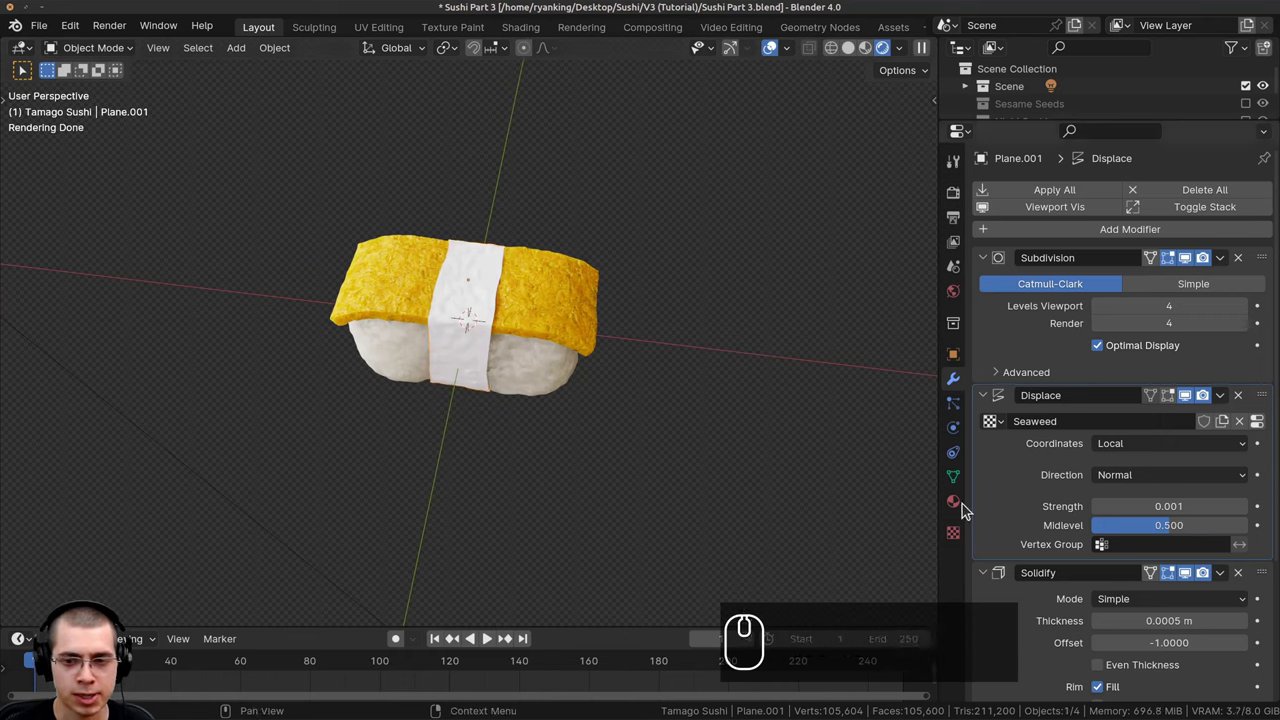
Show Plane.001's Material properties, which have no material assigned yet.
{"action": "left_click", "coordinate": [961, 507]}
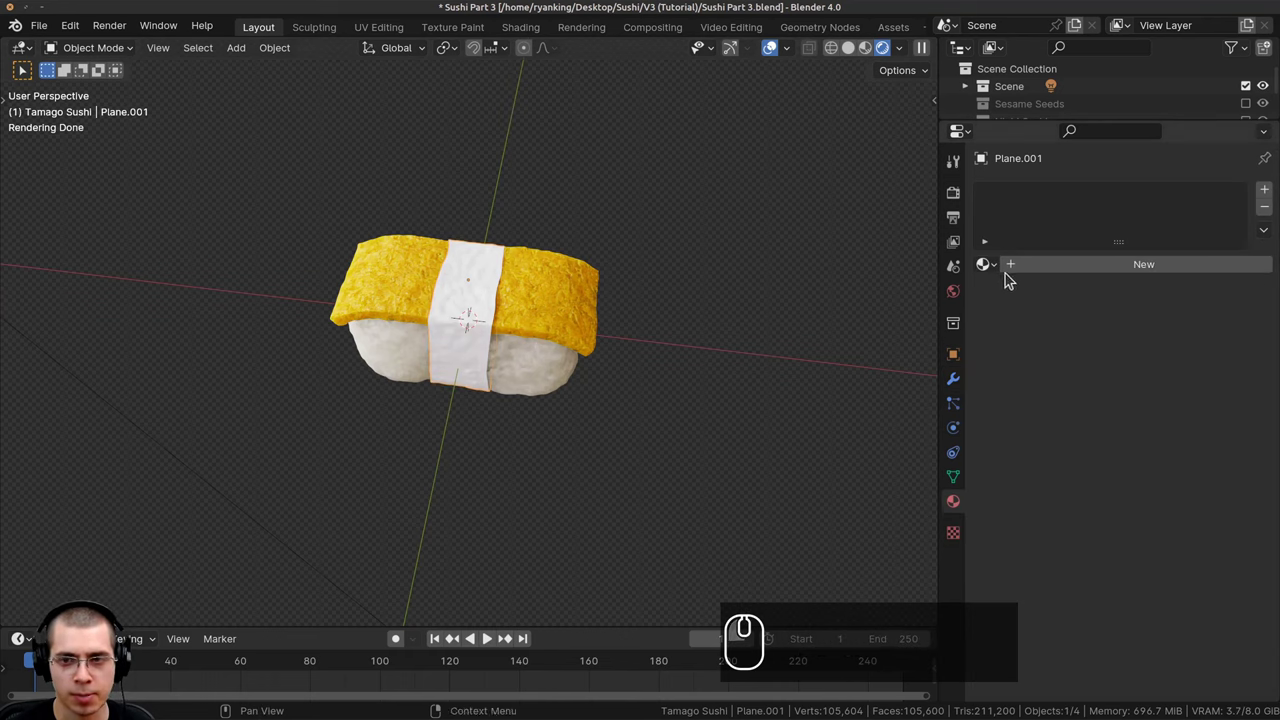
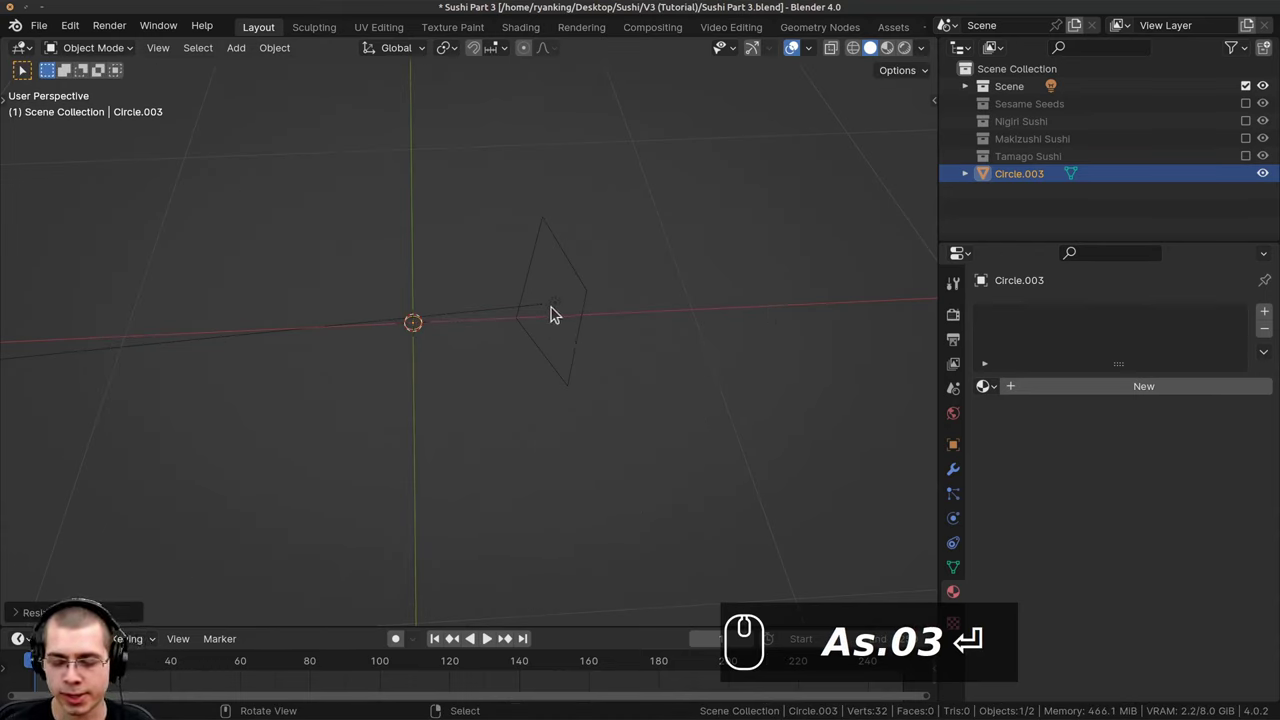
Frame the new circle from above and apply its transforms to the geometry.
{"action": "key", "text": "."}
{"action": "middle_click", "coordinate": [507, 296]}
{"action": "left_click_drag", "start_coordinate": [476, 262], "coordinate": [451, 227]}
{"action": "key", "text": "ctrl+a"}
{"action": "left_click", "coordinate": [451, 227]}
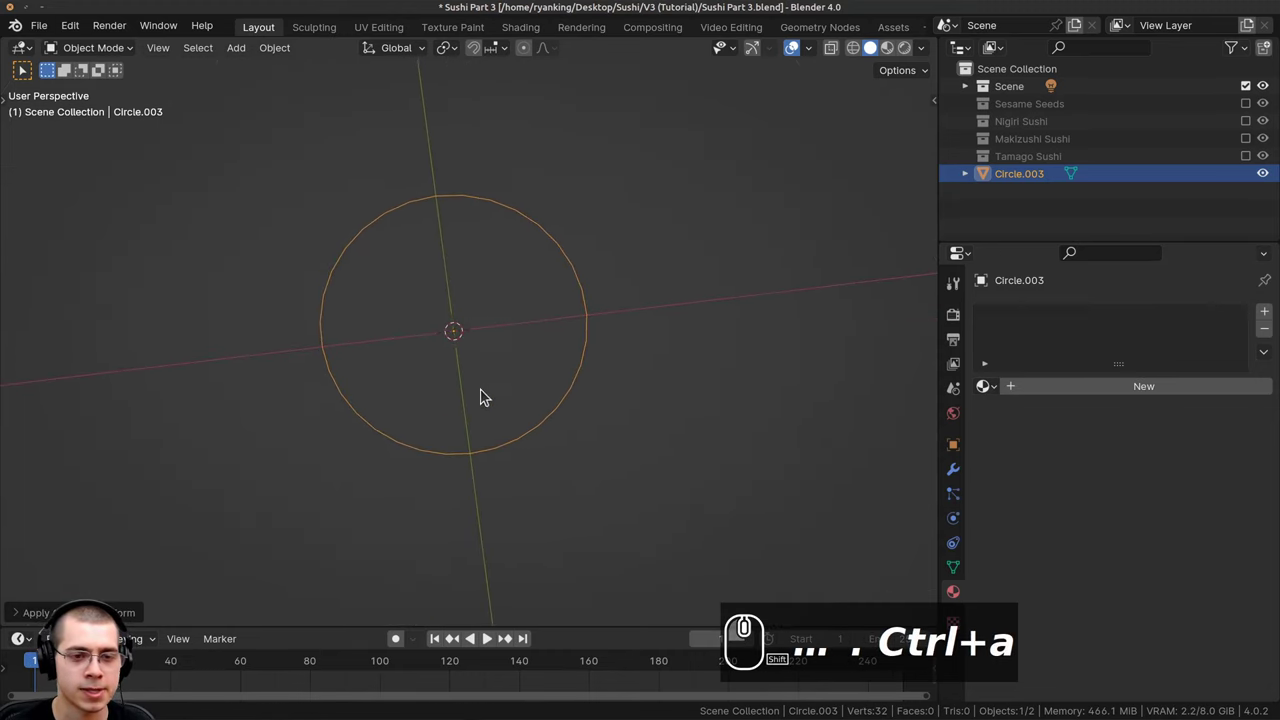
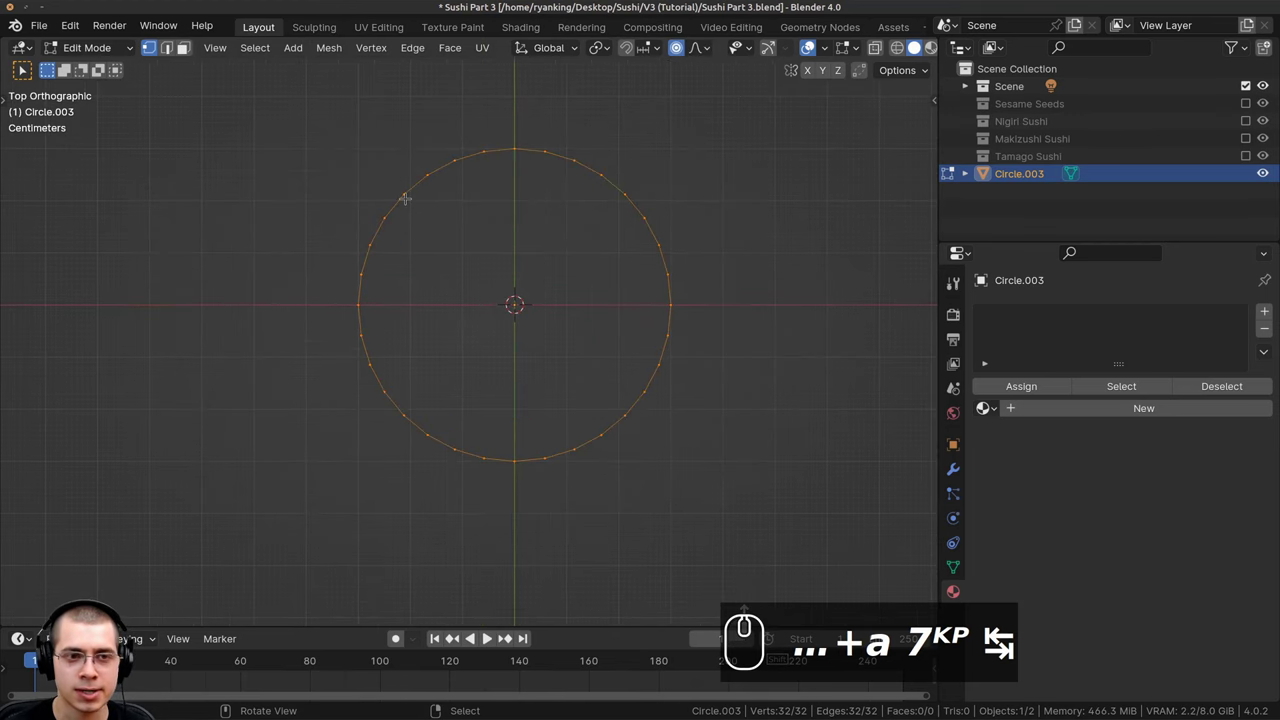
Move vertices with proportional editing into a rounded-square outline, then return to Object Mode.
{"action": "scroll", "scroll_direction": "up", "scroll_amount": 3}
{"action": "key", "text": "g"}
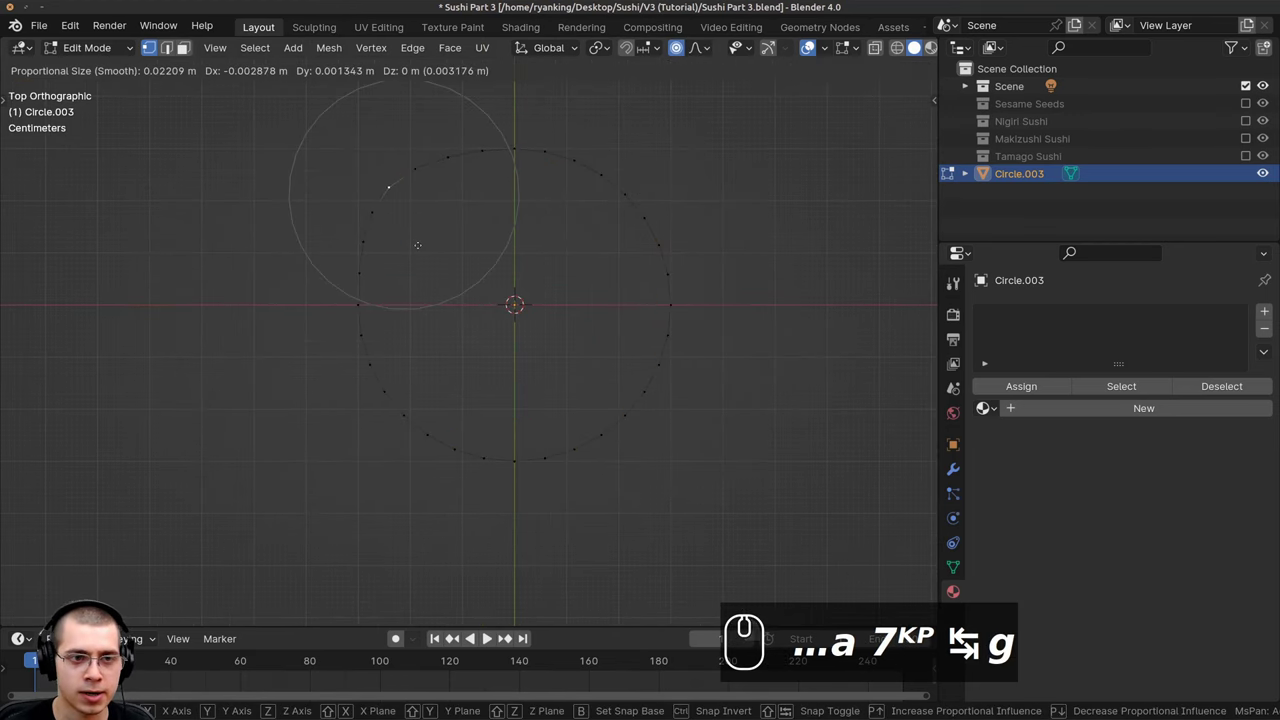
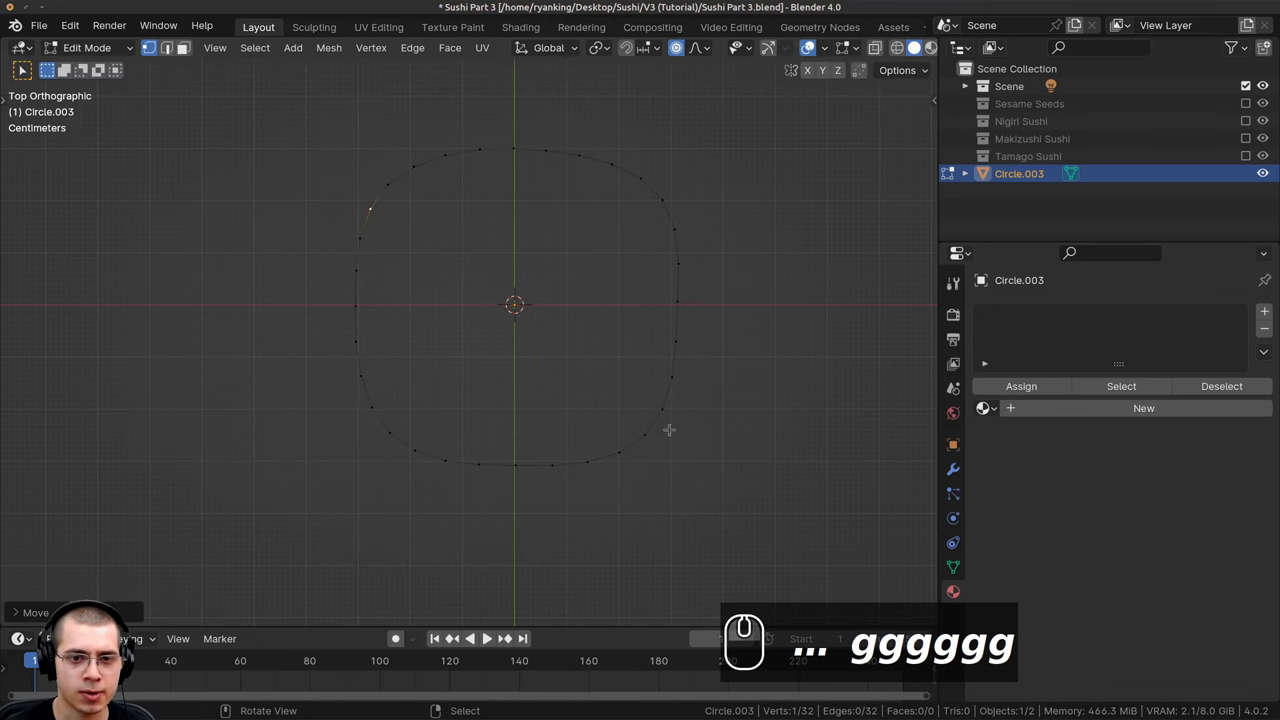
{"action": "left_click_drag", "start_coordinate": [449, 353], "coordinate": [613, 444]}
{"action": "key", "text": "Tab"}
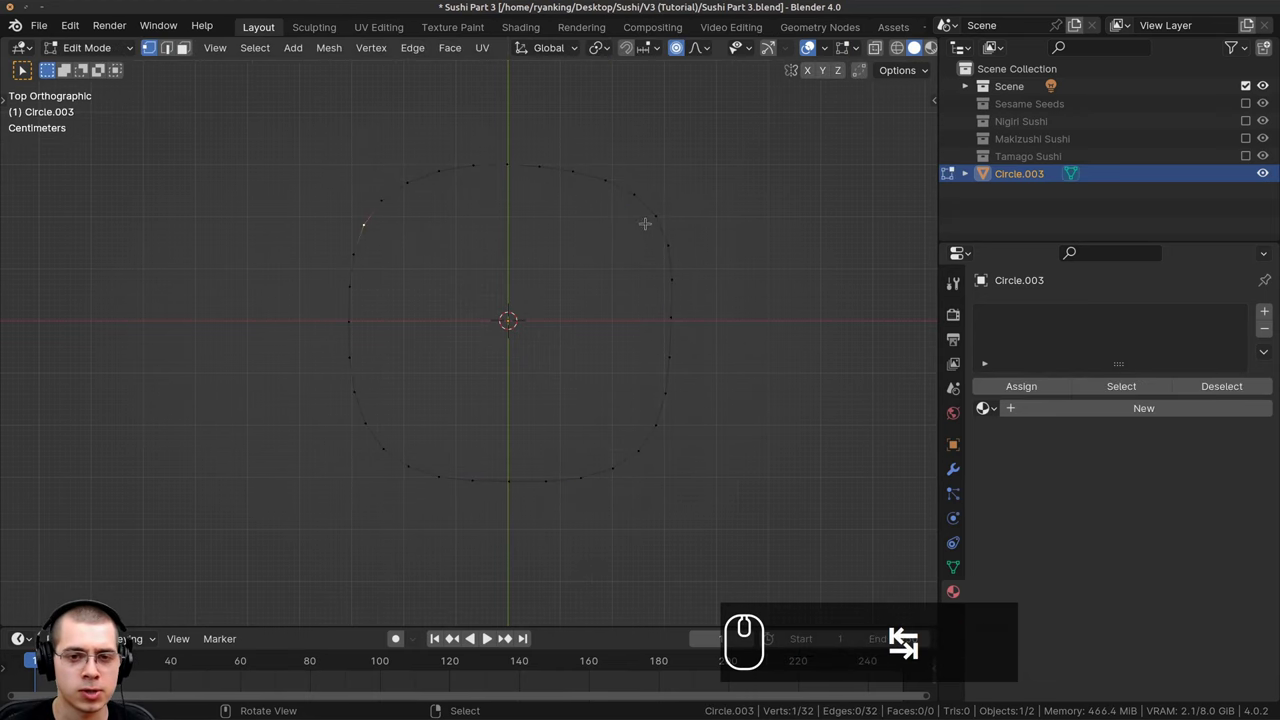
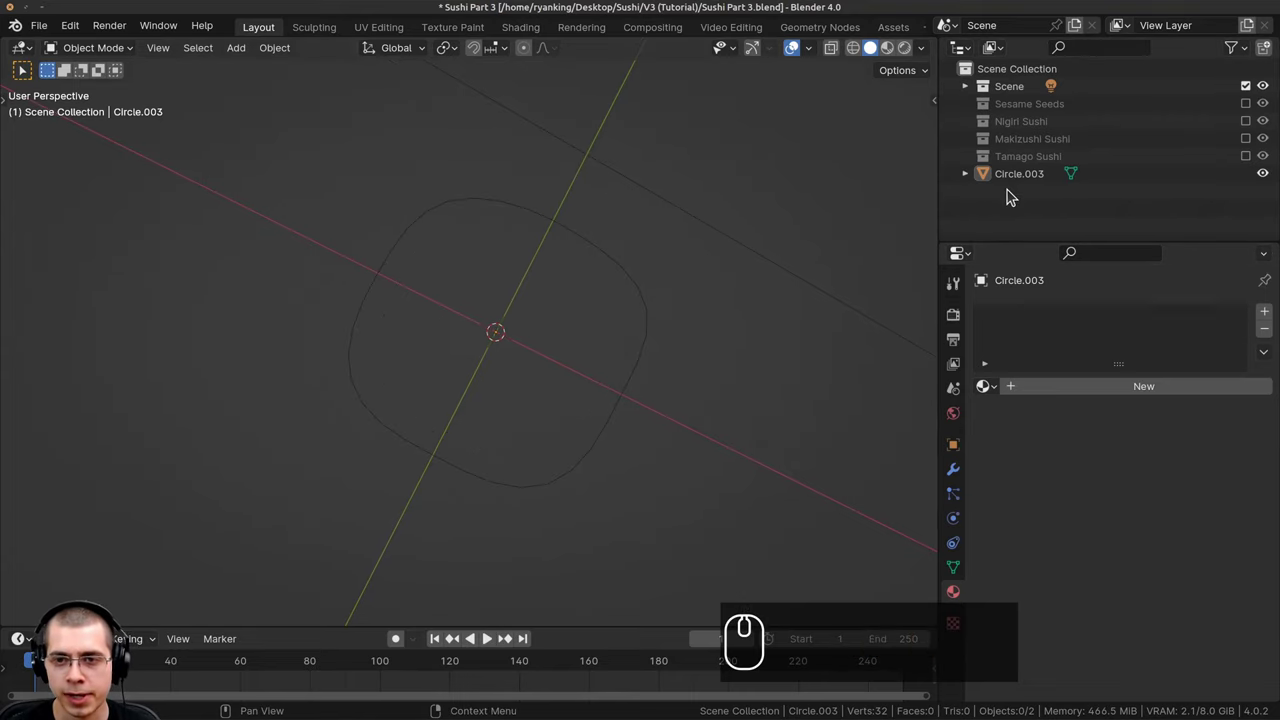
Start renaming Circle.003 to California Roll in the Outliner.
{"action": "left_click", "coordinate": [1011, 196]}
{"action": "left_click", "coordinate": [1011, 196]}
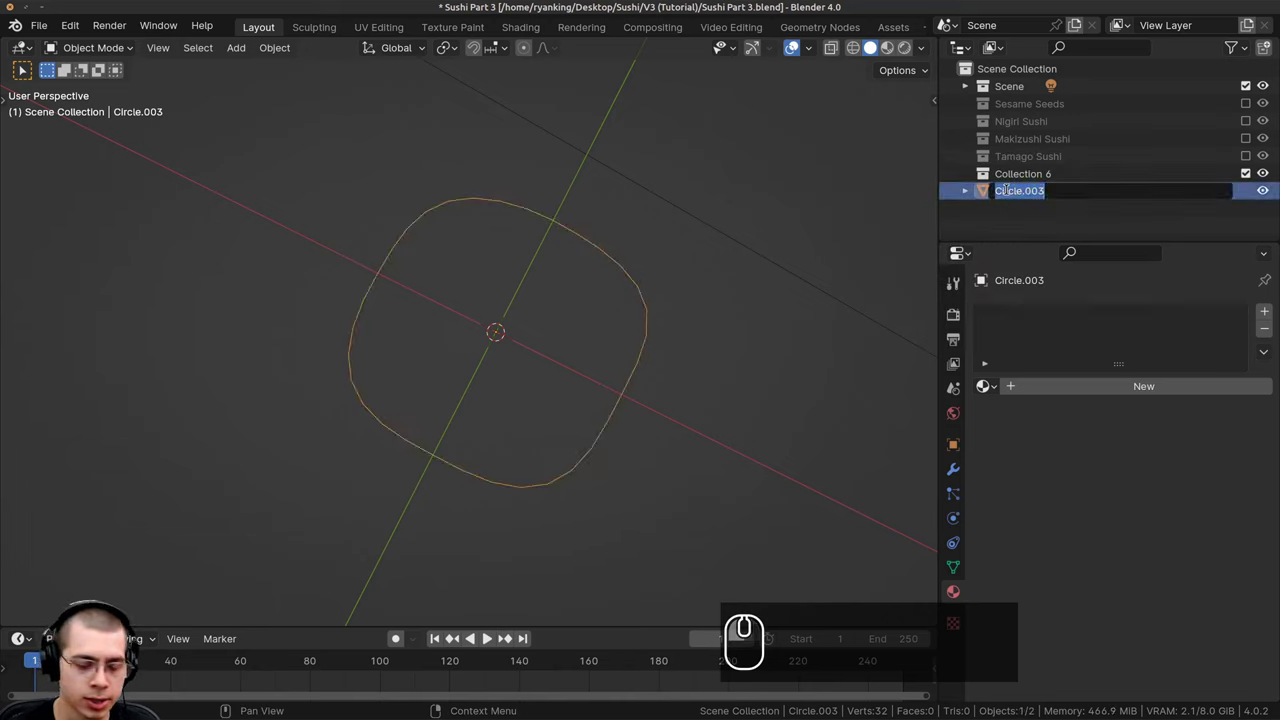
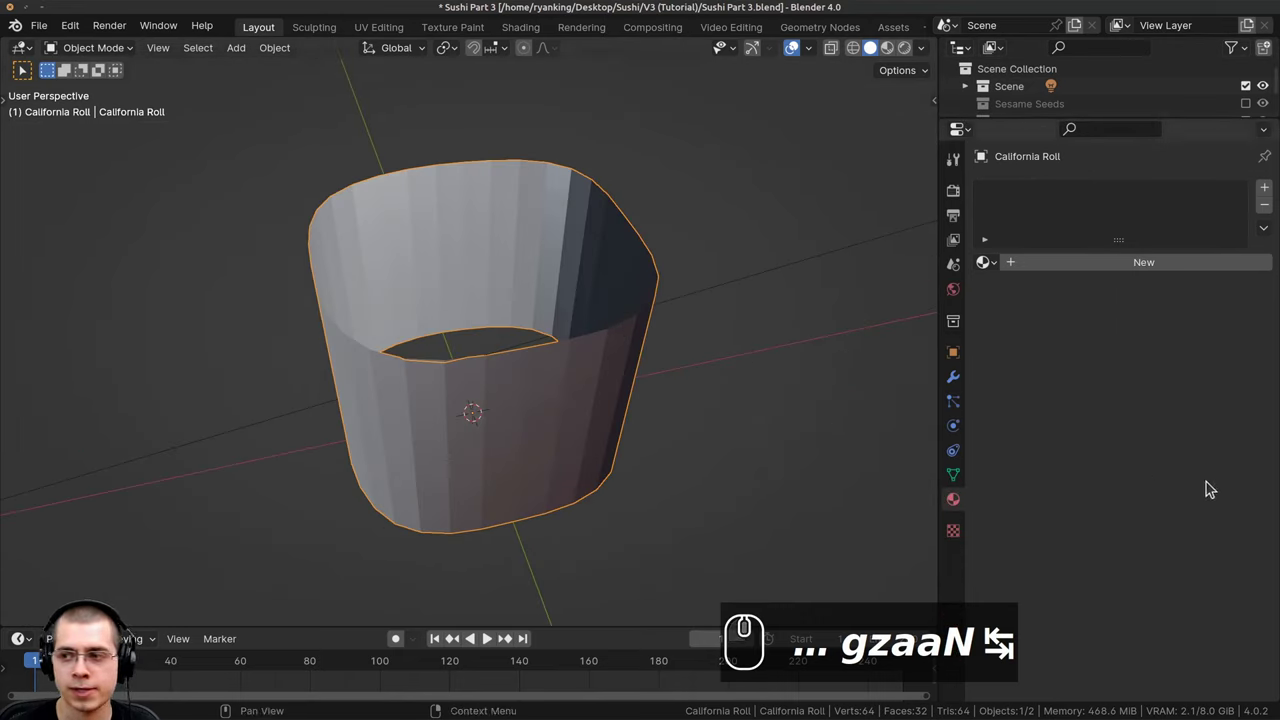
Add a Solidify modifier to California Roll with 0.017 m thickness and offset -1.
{"action": "left_click", "coordinate": [958, 384]}
{"action": "left_click", "coordinate": [1088, 193]}
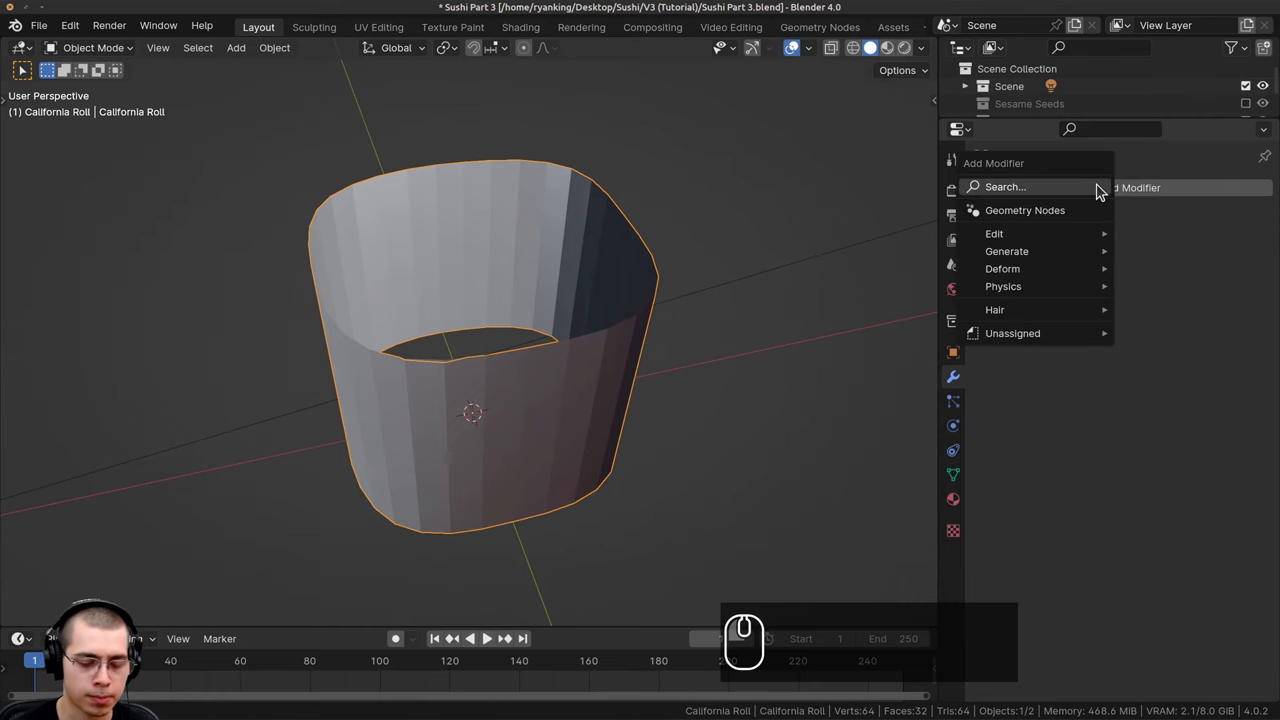
{"action": "type", "text": "sol"}
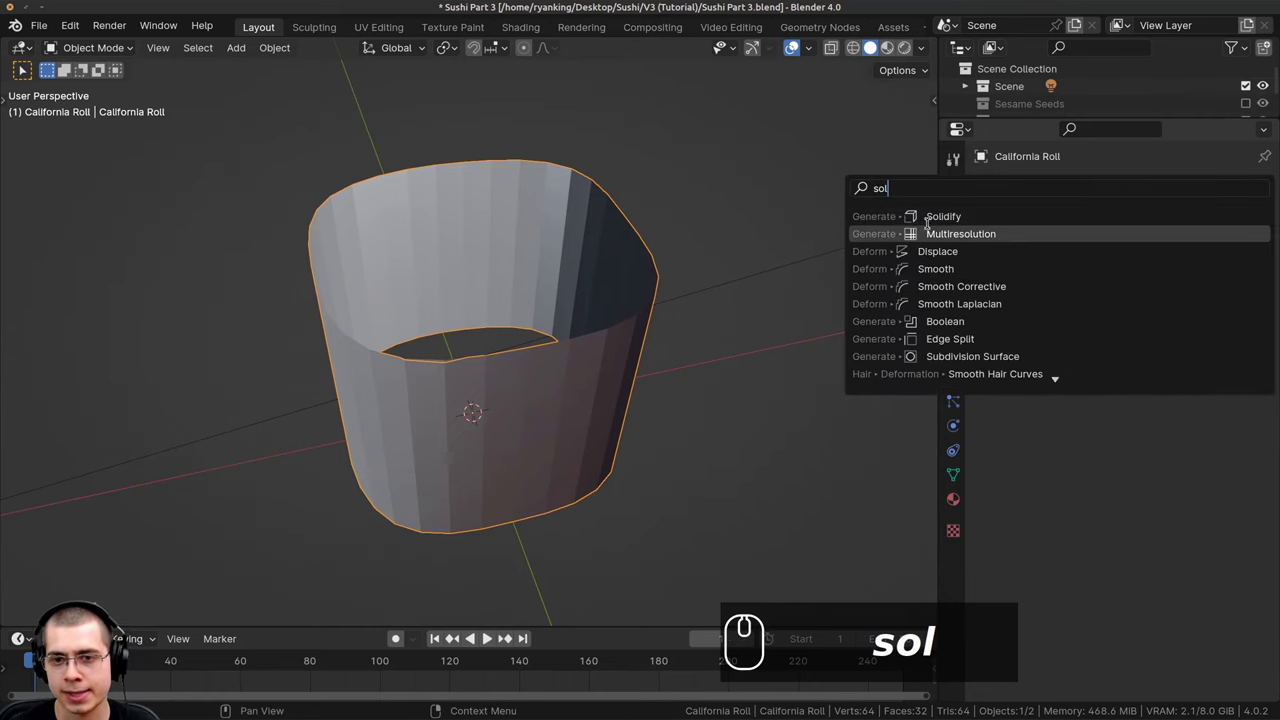
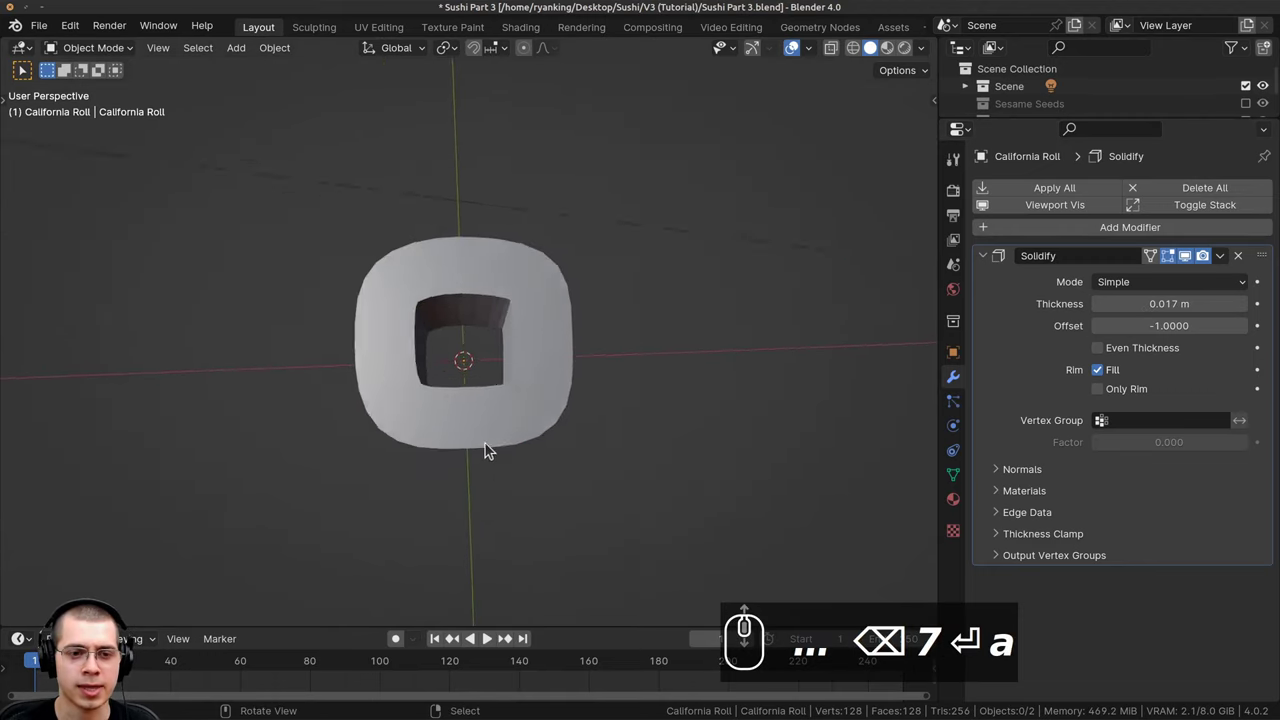
{"action": "scroll", "scroll_direction": "up", "scroll_amount": 3}
{"action": "scroll", "scroll_direction": "down", "scroll_amount": 3}
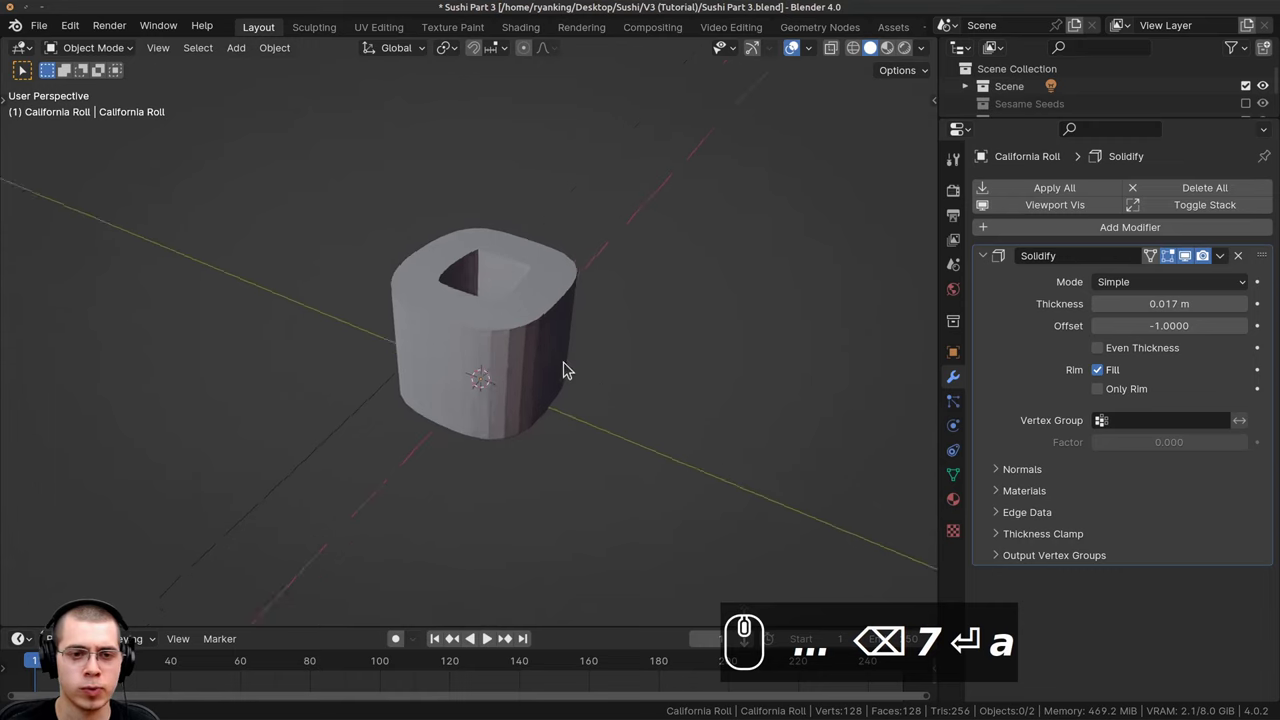
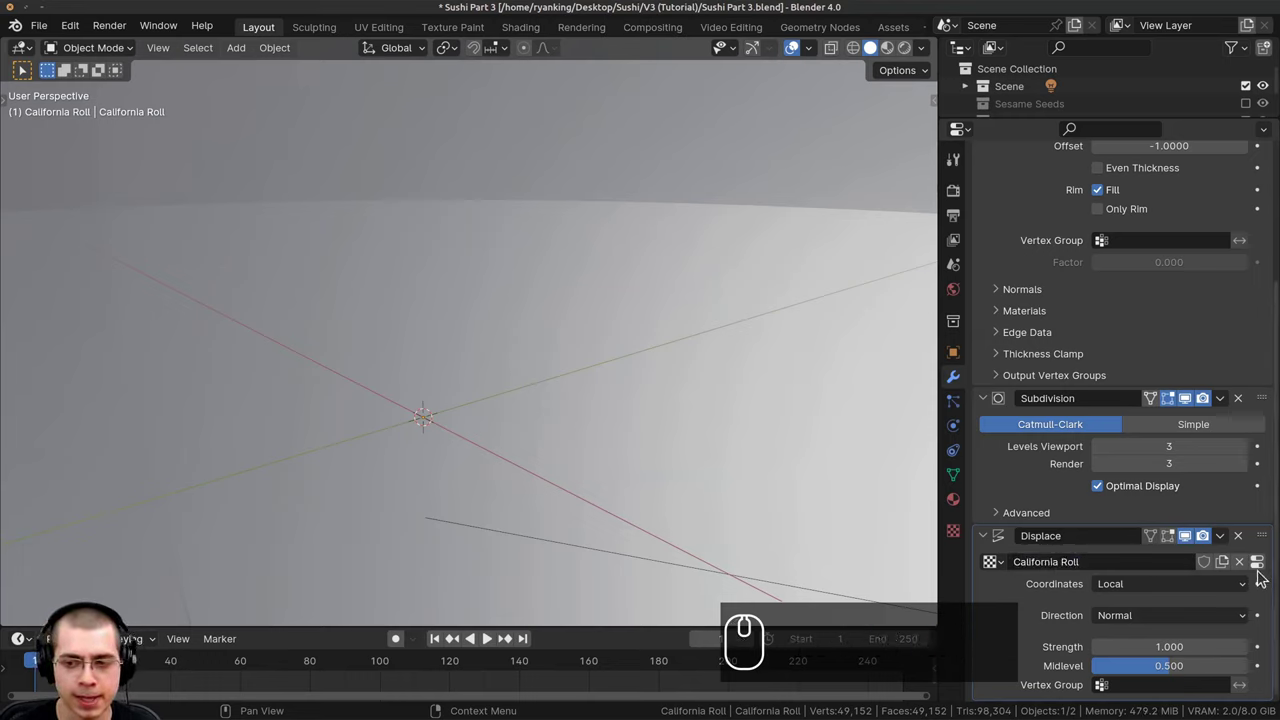
Bring up the displacement texture's type choices to change it from Image or Movie.
{"action": "left_click", "coordinate": [1264, 572]}
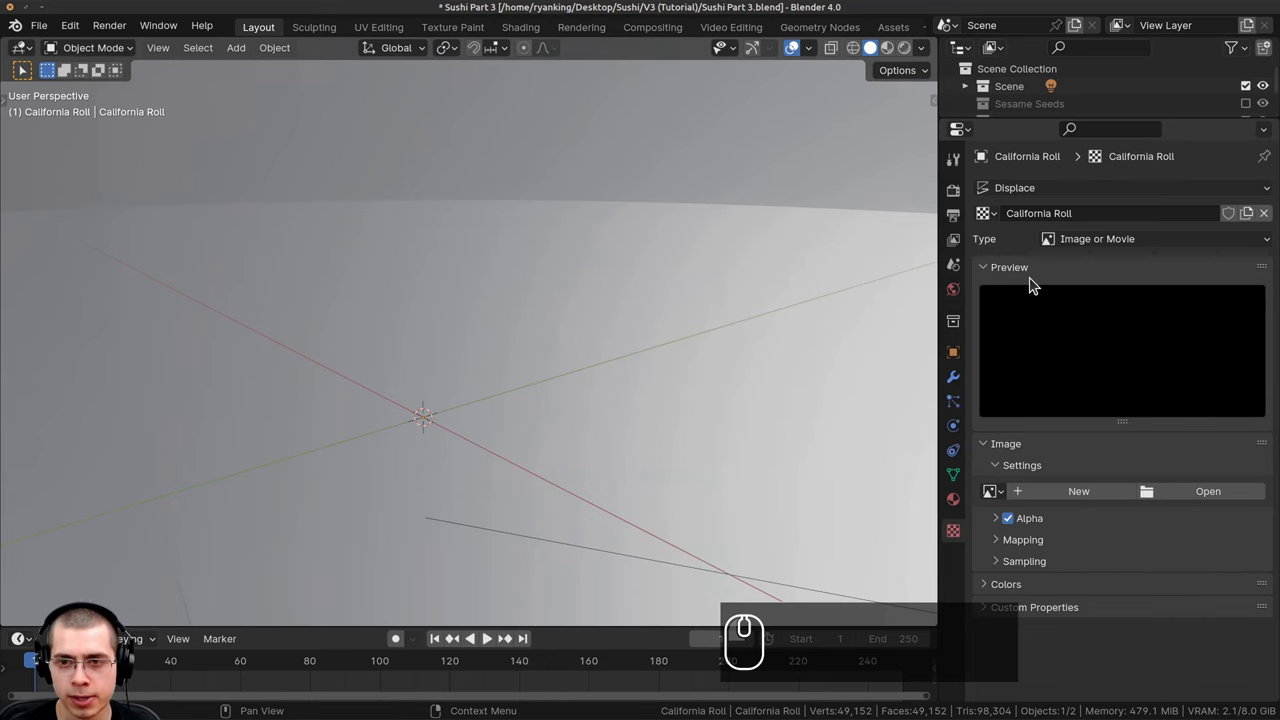
{"action": "left_click", "coordinate": [1068, 247]}
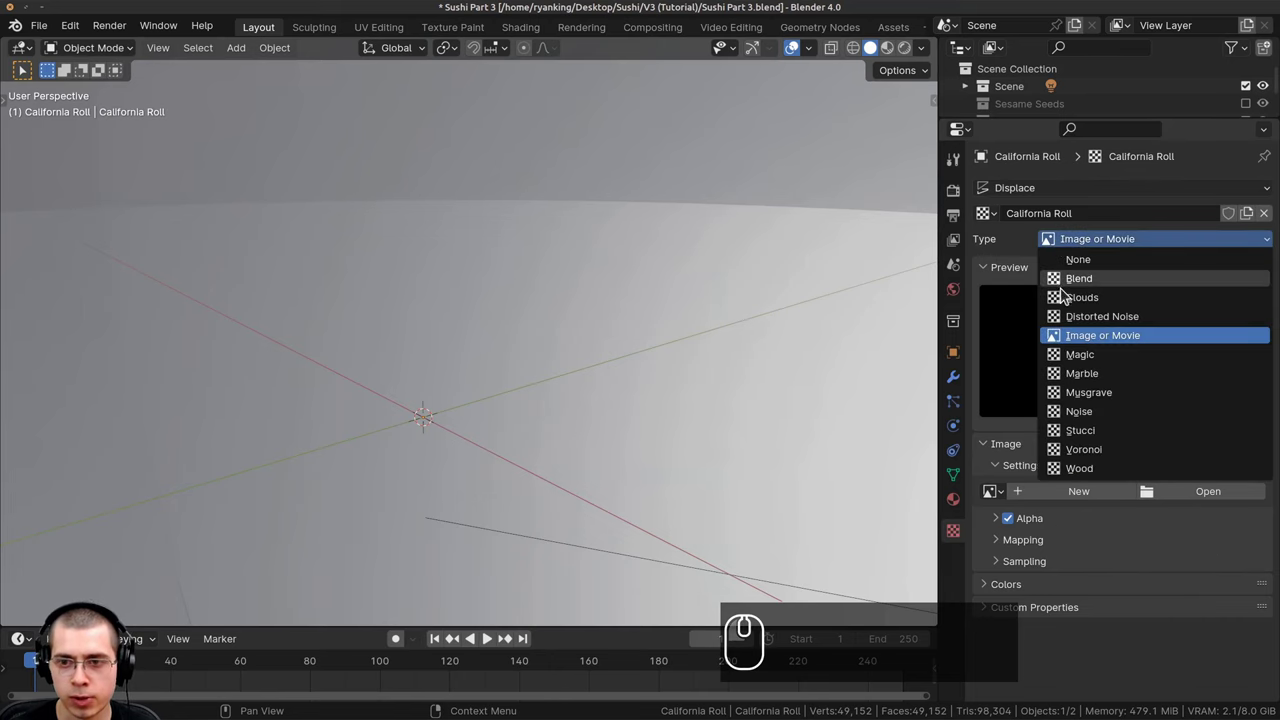
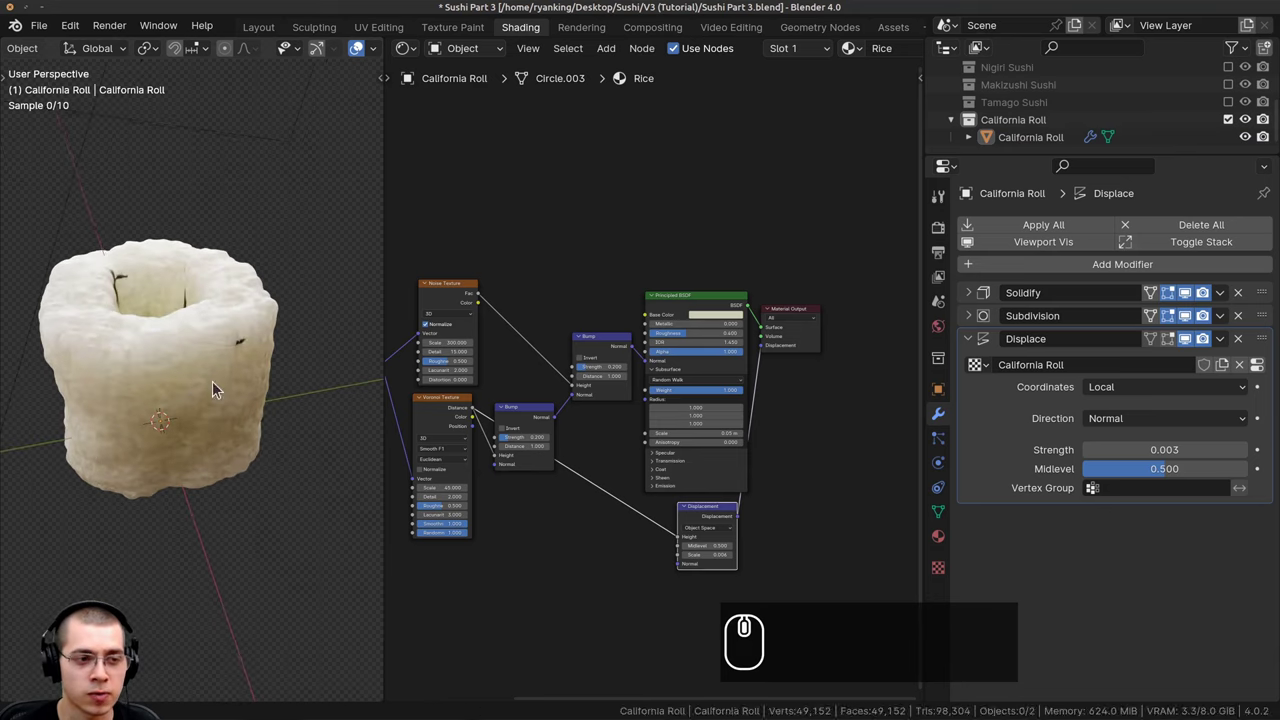
Assign the Rice No Displacement material to the California Roll in the Shader Editor.
{"action": "scroll", "scroll_direction": "up", "scroll_amount": 3}
{"action": "scroll", "scroll_direction": "up", "scroll_amount": 3}
{"action": "scroll", "scroll_direction": "up", "scroll_amount": 3}
{"action": "scroll", "scroll_direction": "up", "scroll_amount": 3}
{"action": "scroll", "scroll_direction": "up", "scroll_amount": 3}
{"action": "right_click", "coordinate": [744, 49]}
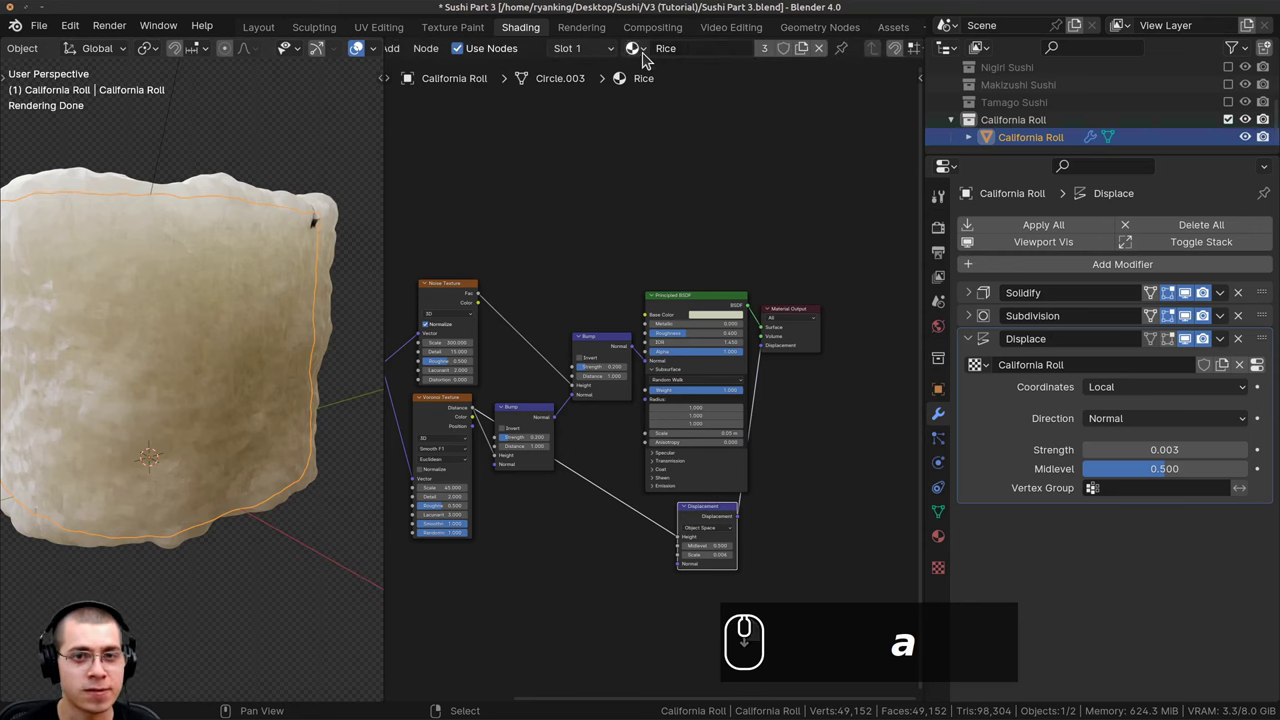
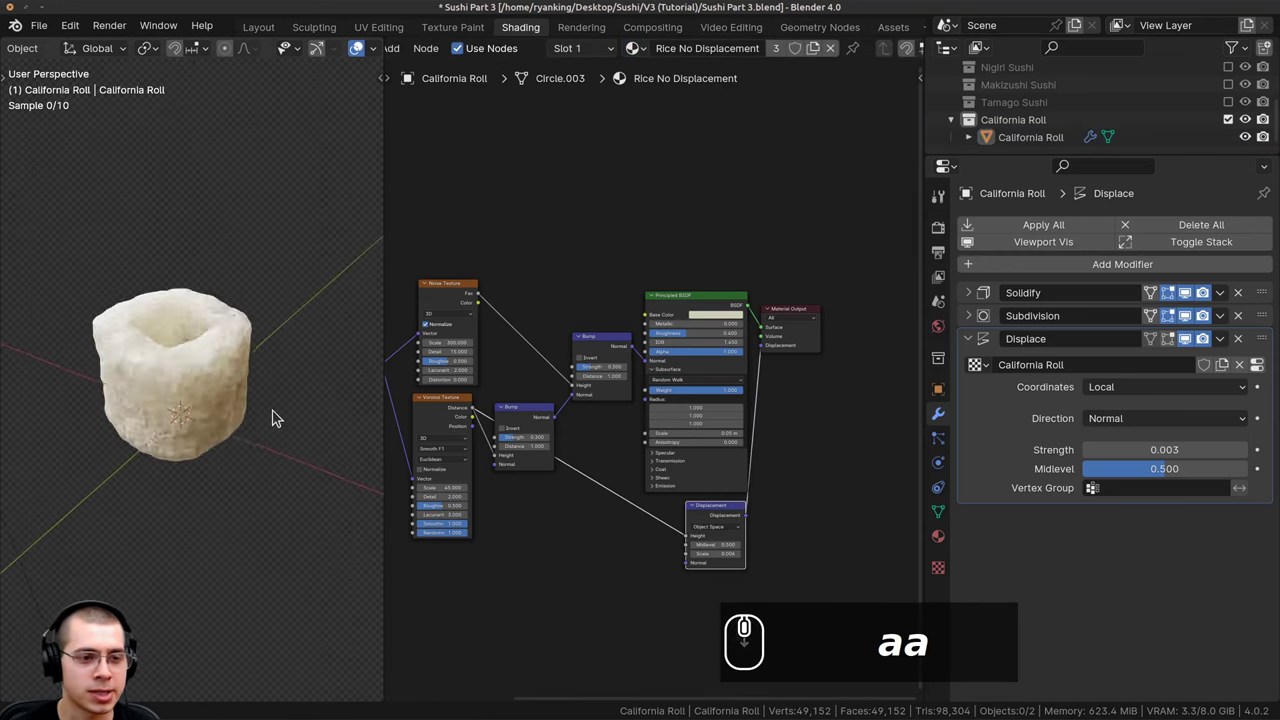
{"action": "scroll", "scroll_direction": "up", "scroll_amount": 3}
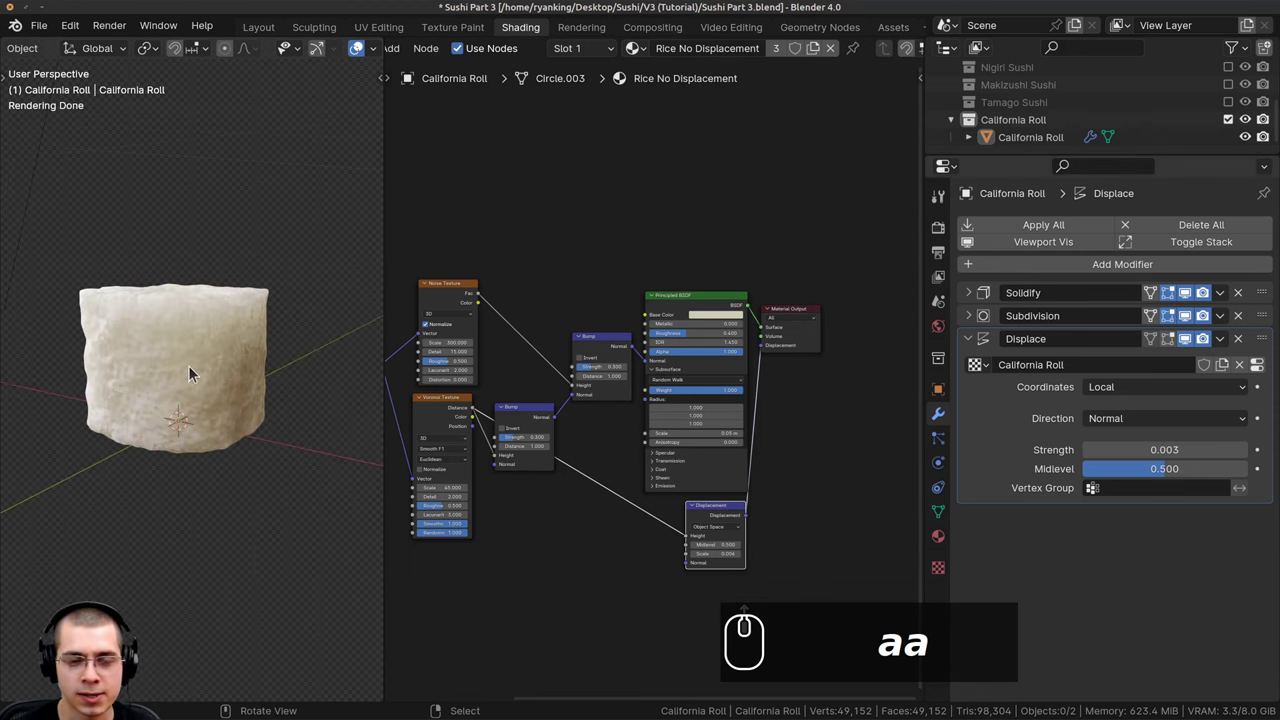
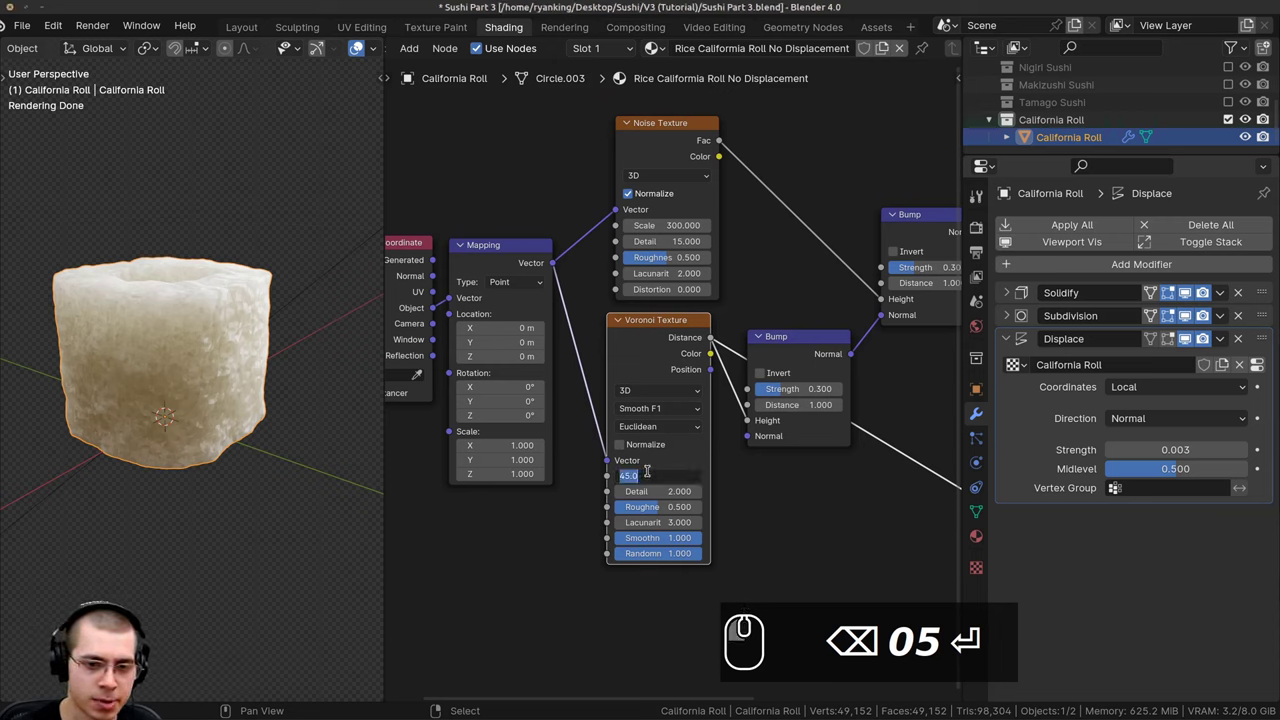
Zoom in on the rice material's Voronoi Texture node to retype its scale.
{"action": "scroll", "scroll_direction": "up", "scroll_amount": 3}
{"action": "scroll", "scroll_direction": "up", "scroll_amount": 3}
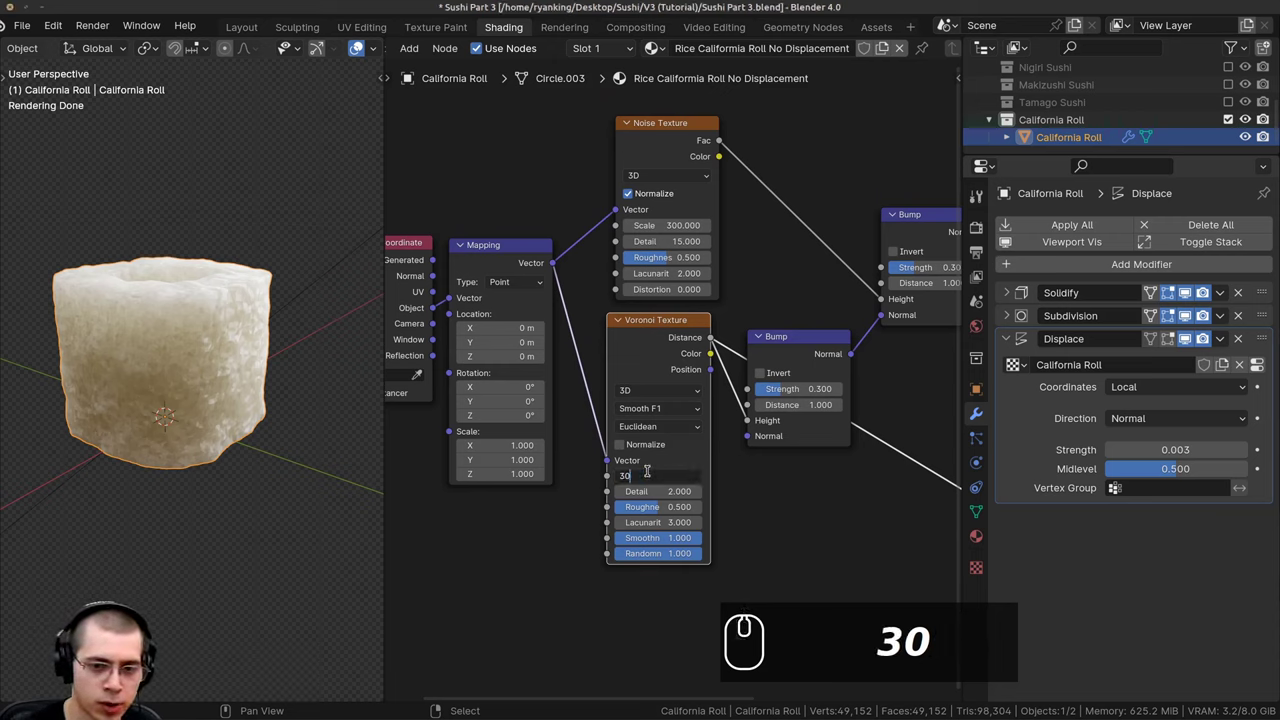
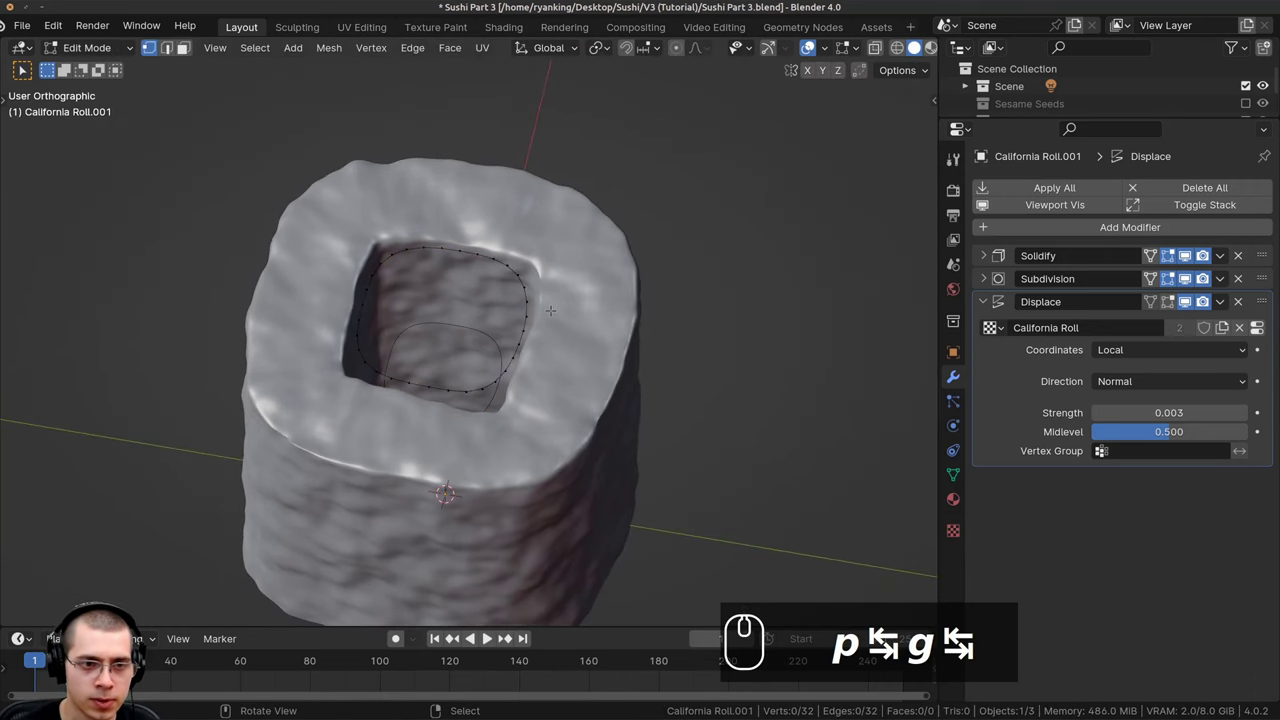
Scale California Roll.001's inner loop up about 1.11 times with proportional editing enabled.
{"action": "key", "text": "a"}
{"action": "key", "text": "s"}
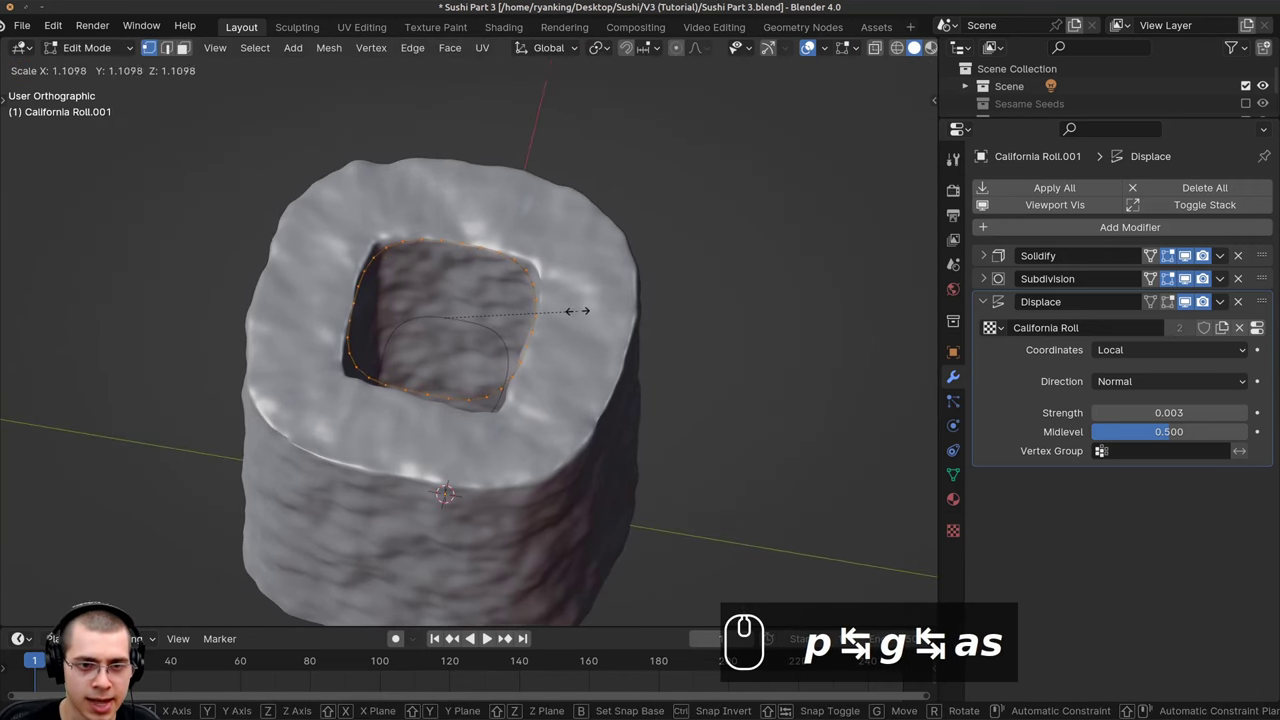
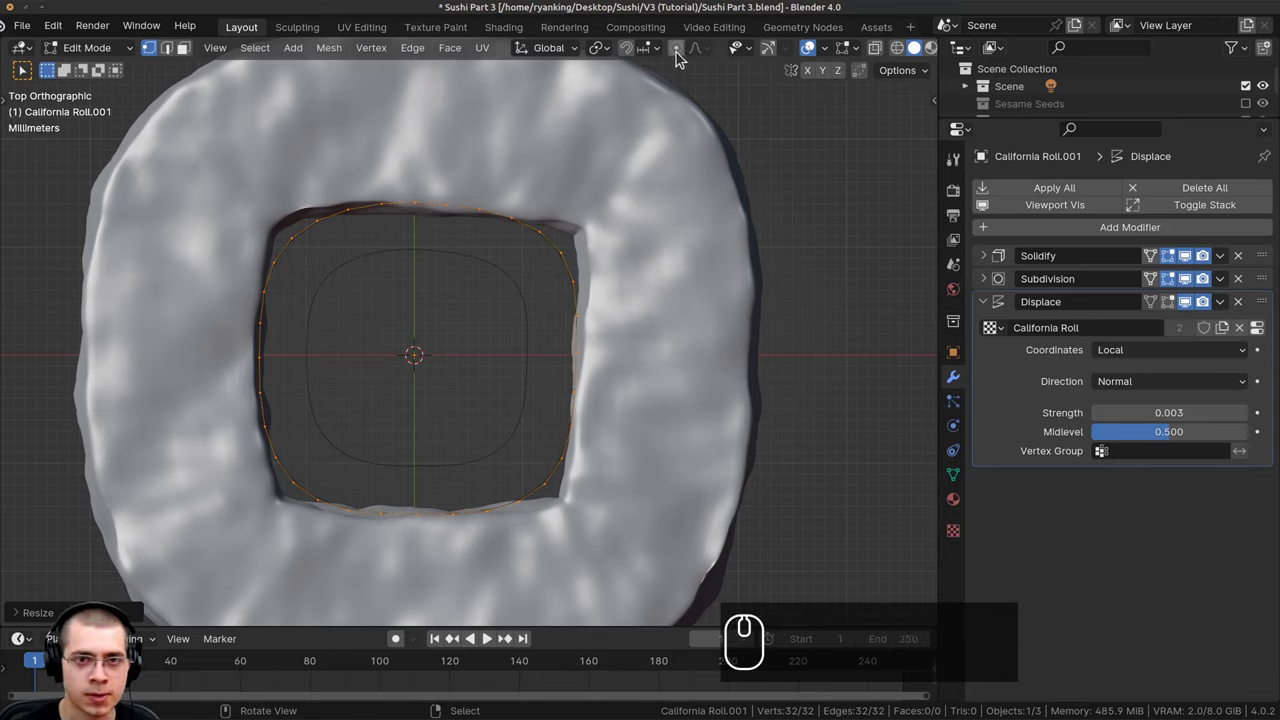
{"action": "left_click", "coordinate": [682, 58]}
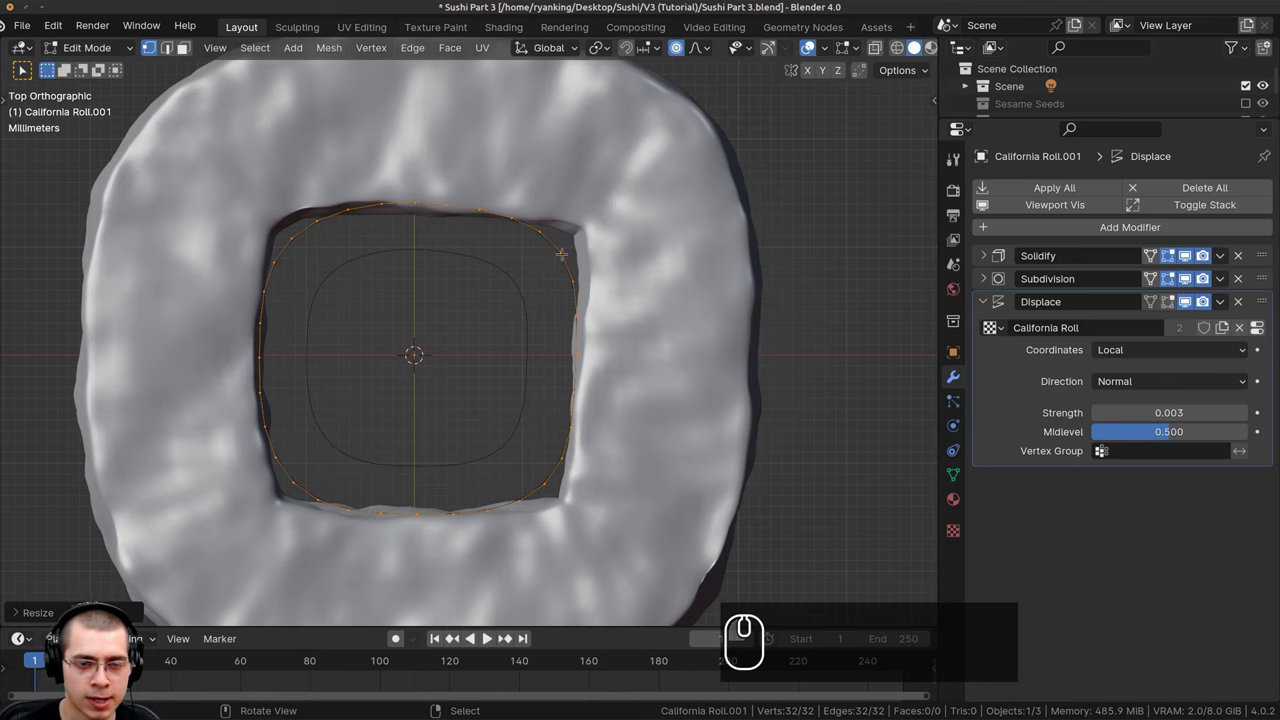
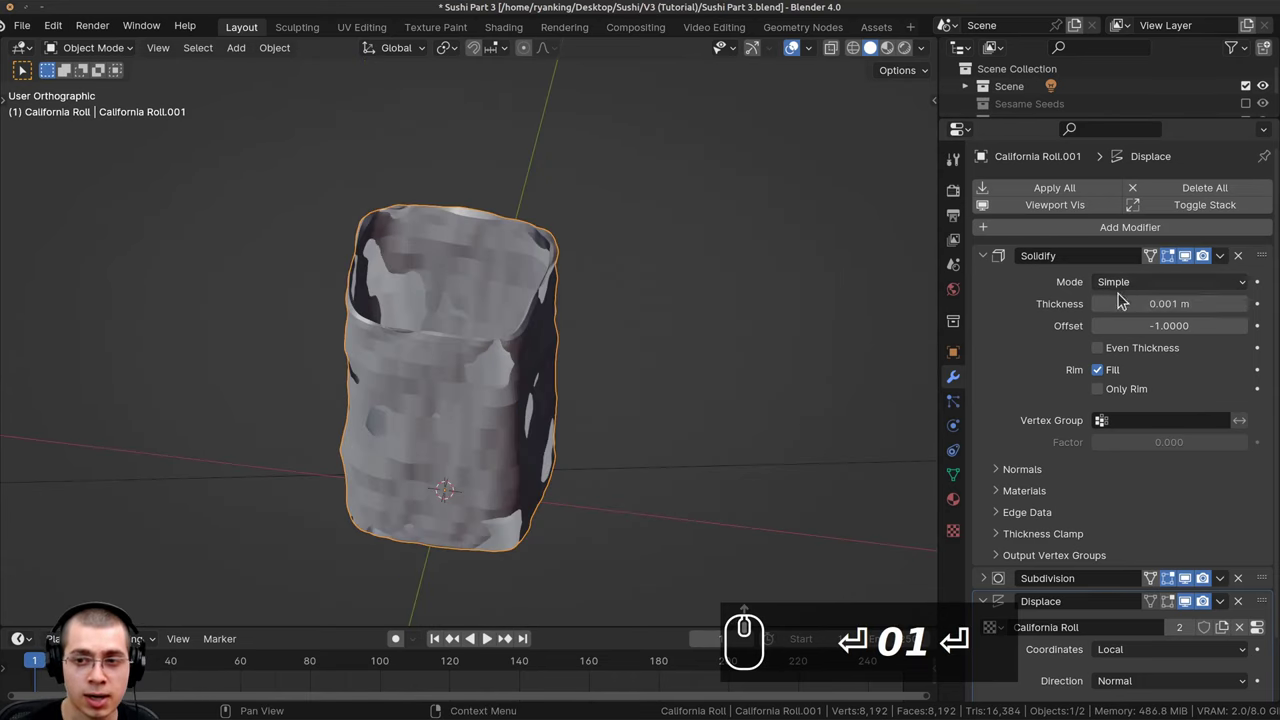
Lower California Roll.001's Solidify thickness toward 0.0005 m to make it a thin shell.
{"action": "scroll", "scroll_direction": "up", "scroll_amount": 3}
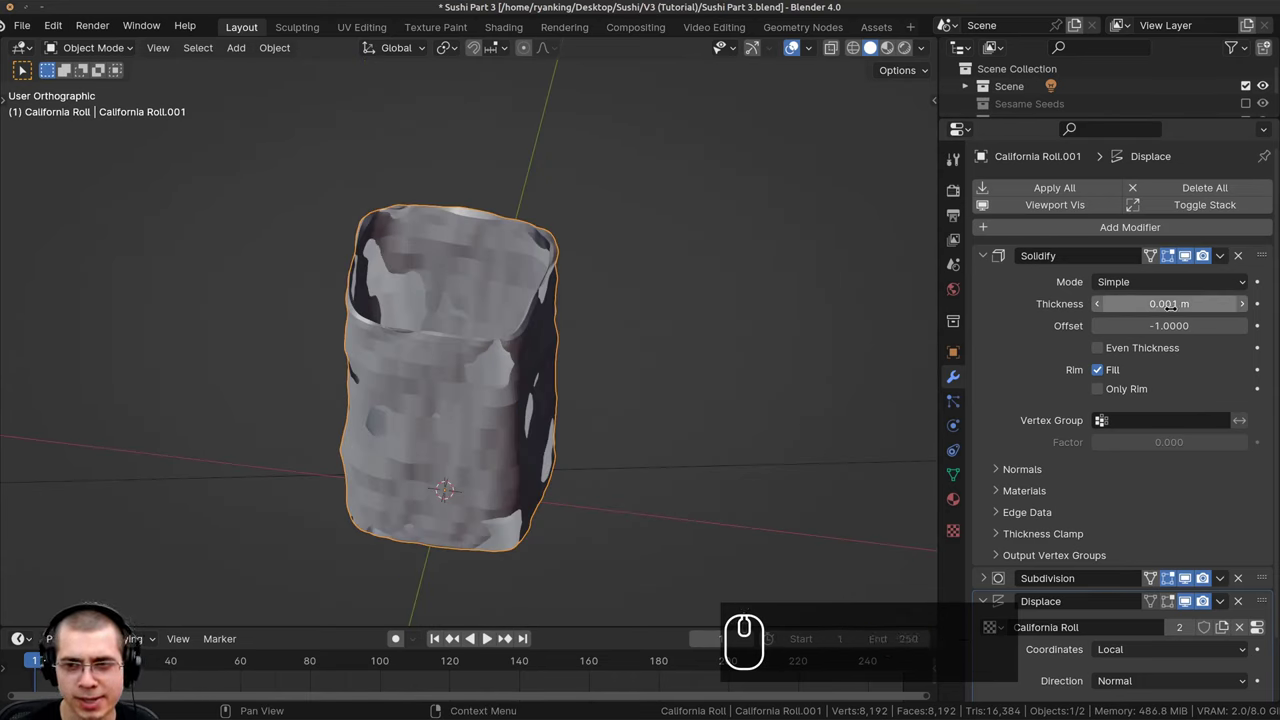
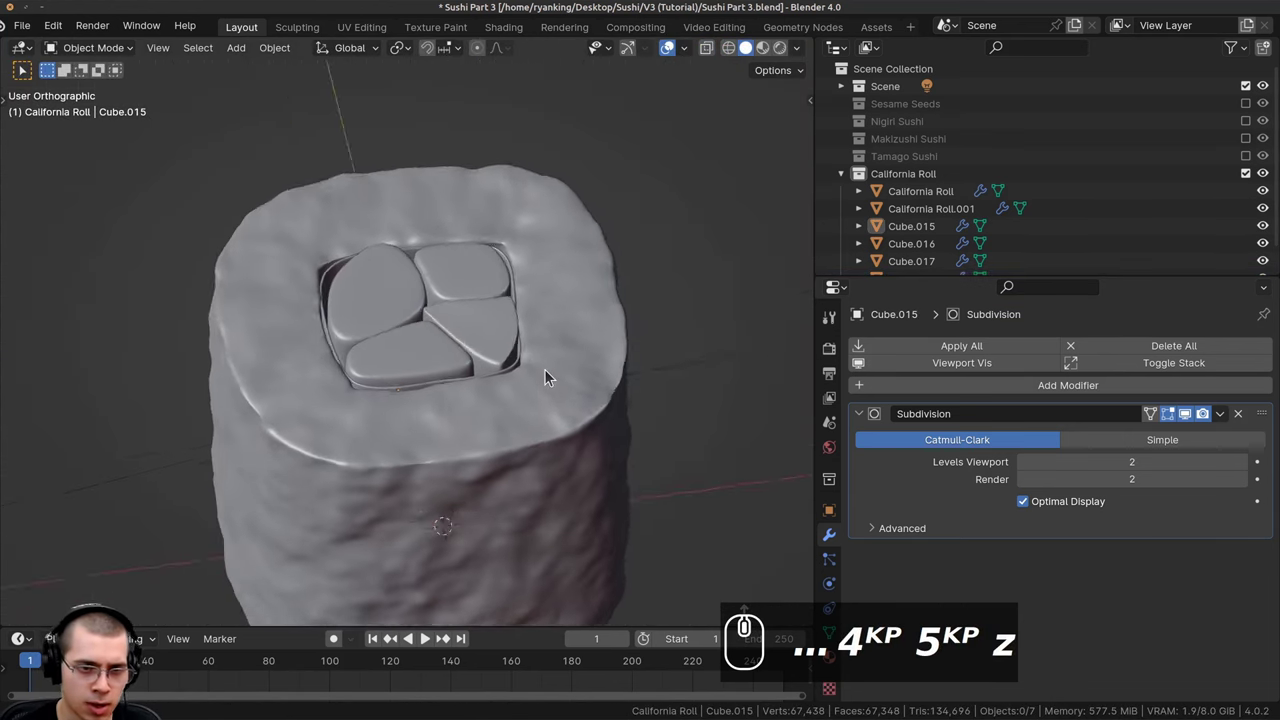
Switch to rendered shading and orbit to face the California Roll's colored fillings from the front.
{"action": "left_click_drag", "start_coordinate": [553, 376], "coordinate": [538, 324]}
{"action": "key", "text": "z"}
{"action": "key", "text": "z"}
{"action": "key", "text": "z"}
{"action": "key", "text": "z"}
{"action": "key", "text": "z"}
{"action": "scroll", "scroll_direction": "down", "scroll_amount": 3}
{"action": "left_click_drag", "start_coordinate": [418, 365], "coordinate": [460, 390]}
{"action": "scroll", "scroll_direction": "up", "scroll_amount": 3}
{"action": "left_click_drag", "start_coordinate": [547, 394], "coordinate": [447, 342]}
{"action": "left_click_drag", "start_coordinate": [454, 308], "coordinate": [466, 283]}
{"action": "type", "text": "zzzzzzzzz"}
Nudge filling pieces vertically and select the pale crab meat piece, Cube.016, for its new material.
{"action": "type", "text": "g"}
{"action": "type", "text": "z"}
{"action": "left_click", "coordinate": [466, 283]}
{"action": "type", "text": "ag"}
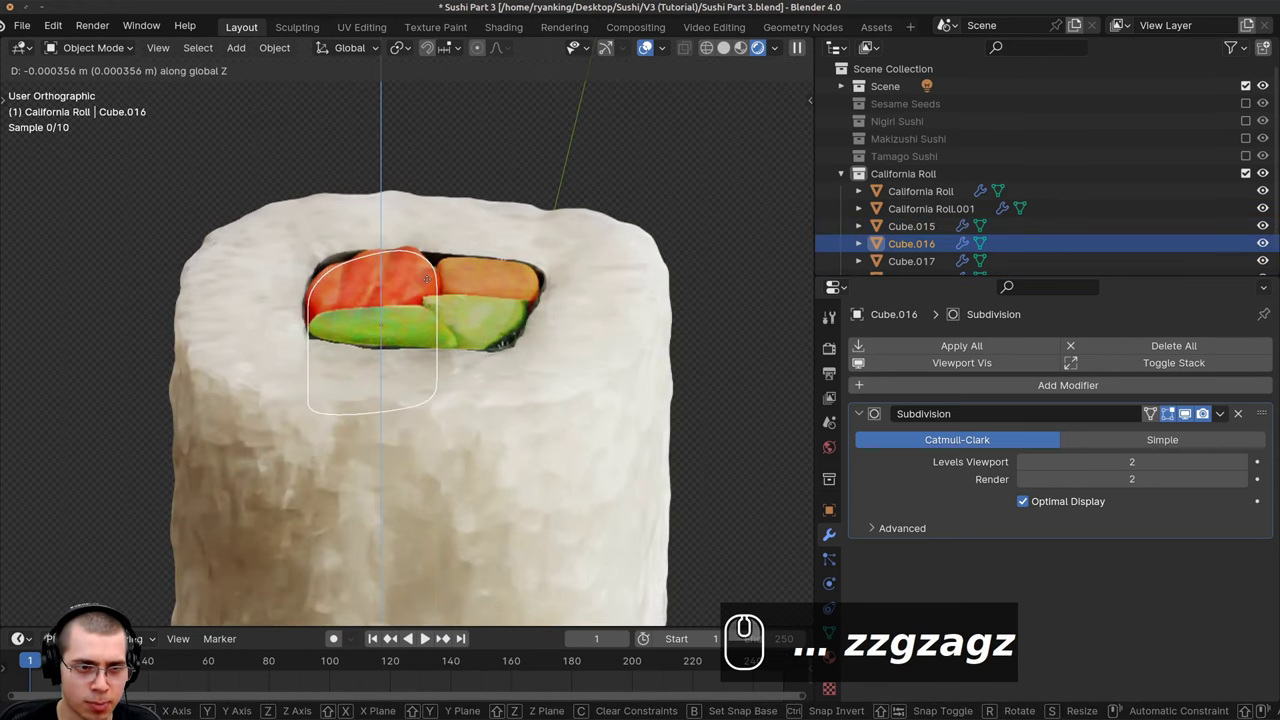
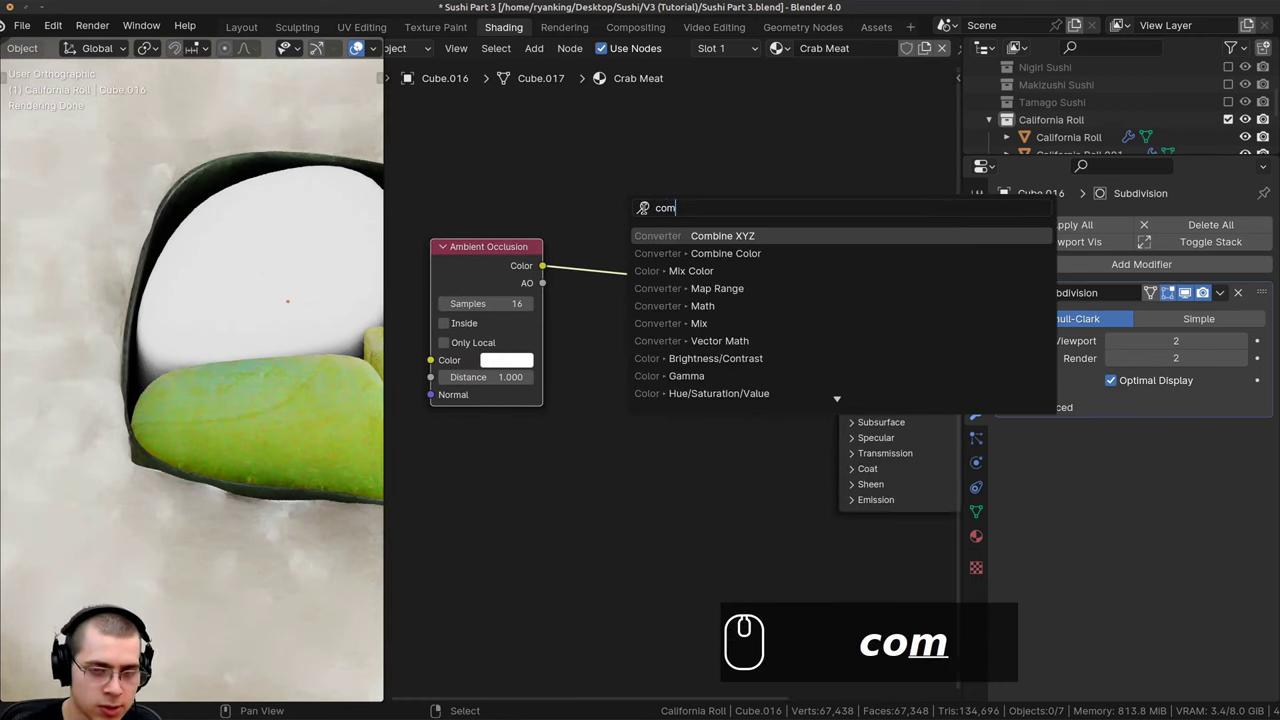
Correct the node search term while adding color nodes after the Ambient Occlusion node.
{"action": "key", "text": "BackSpace"}
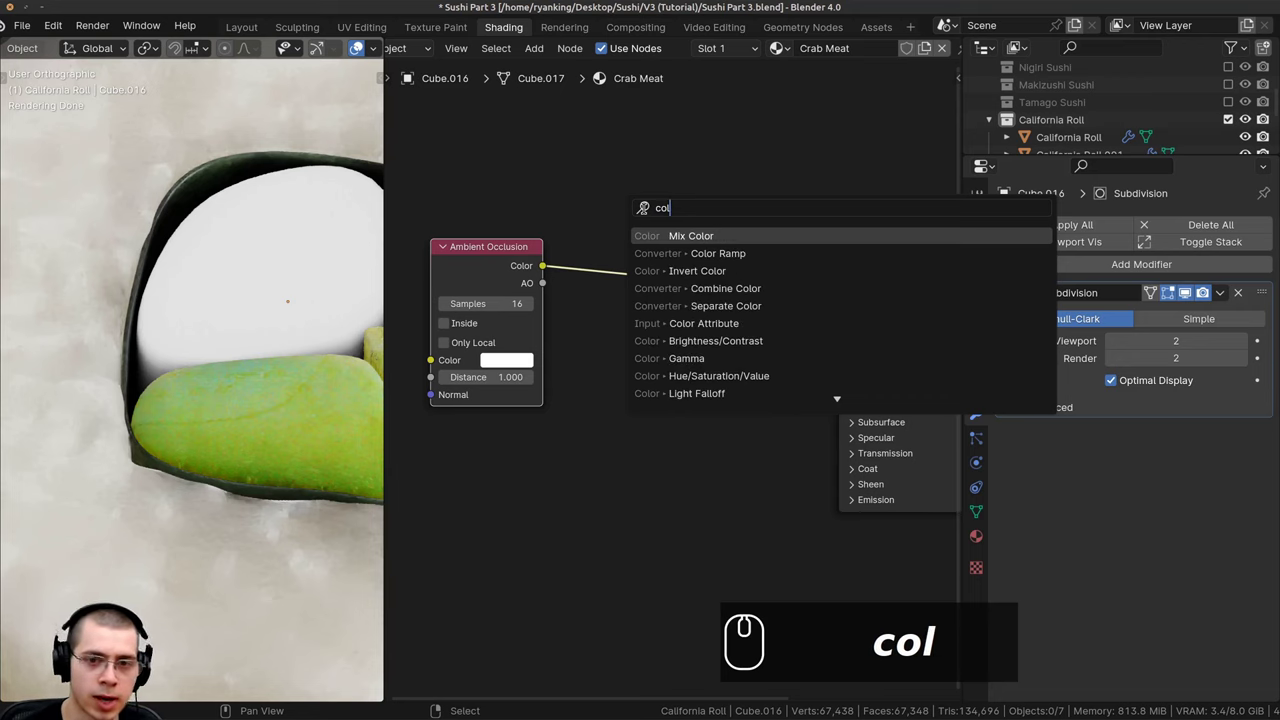
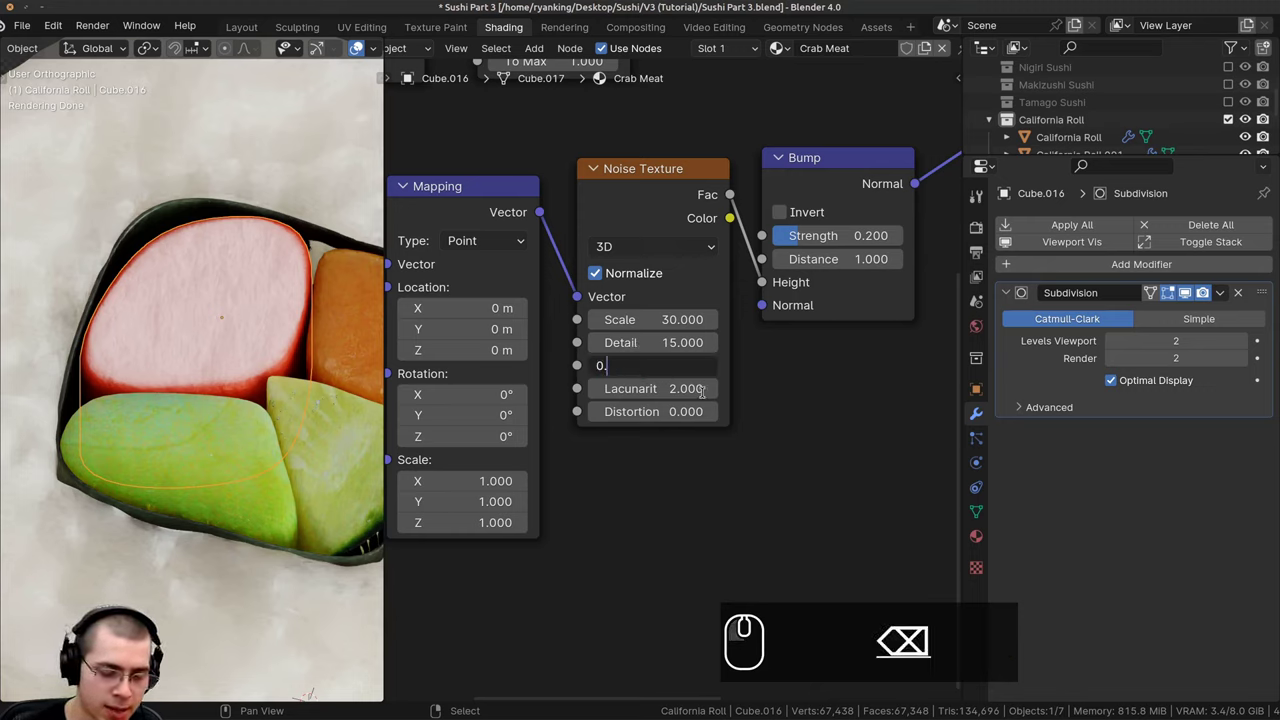
Set the crab meat Noise Roughness to 0.55 and expand the shader's Subsurface settings.
{"action": "type", "text": "55"}
{"action": "key", "text": "Return"}
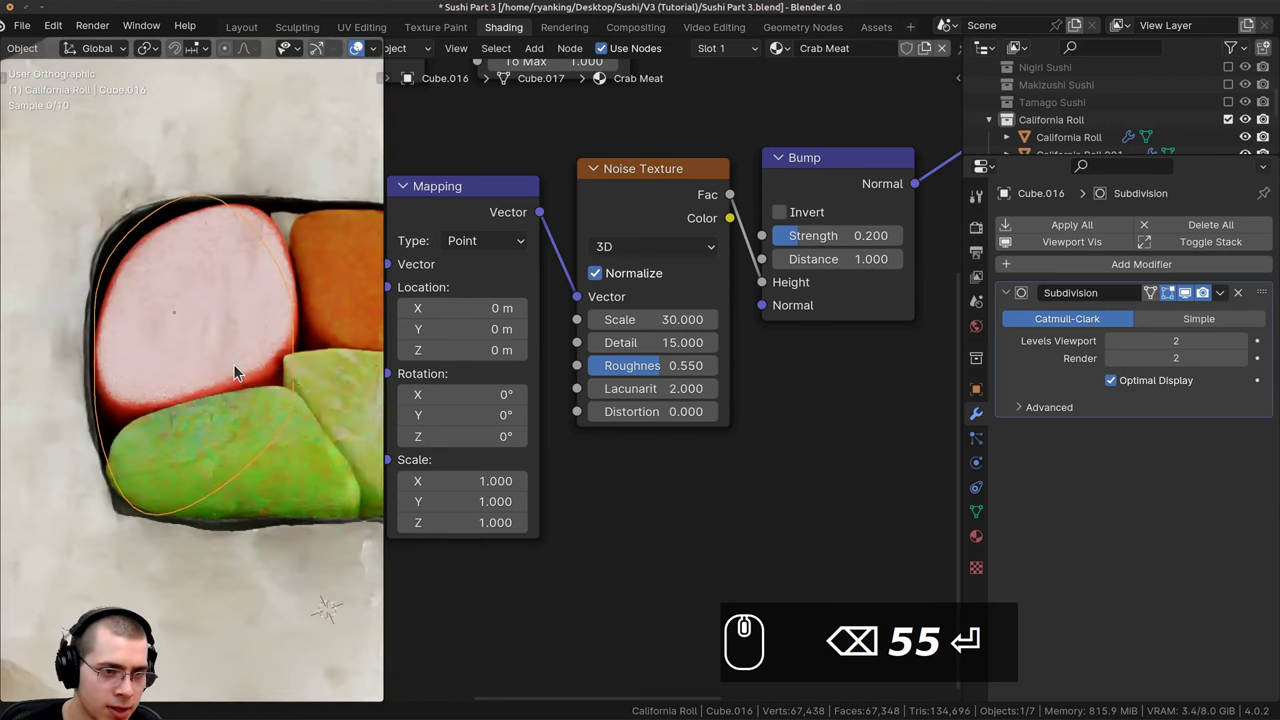
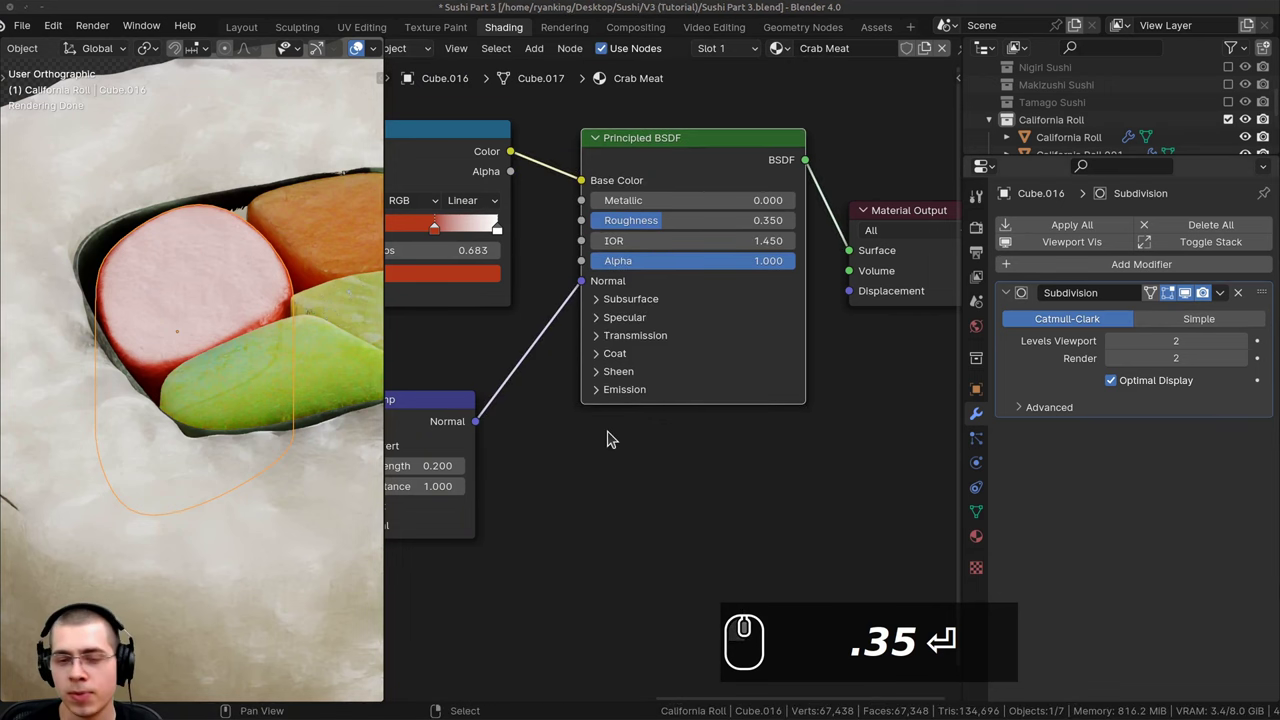
{"action": "left_click_drag", "start_coordinate": [611, 351], "coordinate": [603, 258]}
{"action": "left_click", "coordinate": [603, 258]}
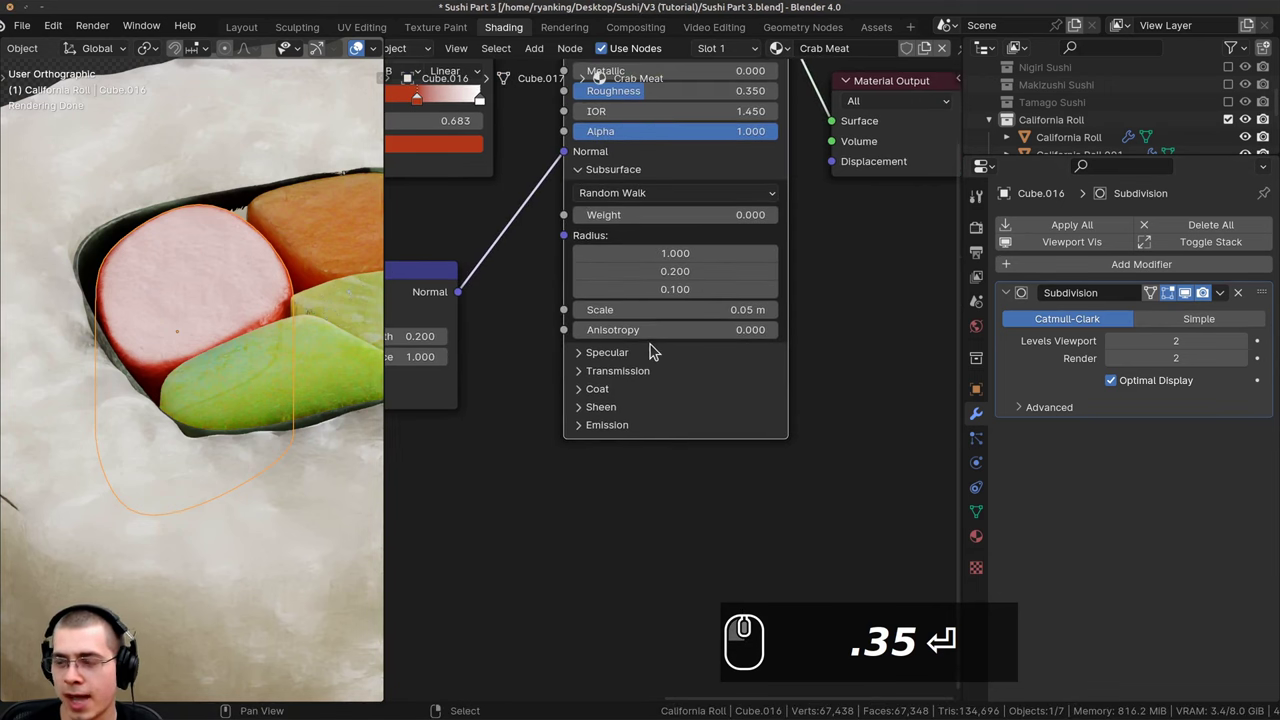
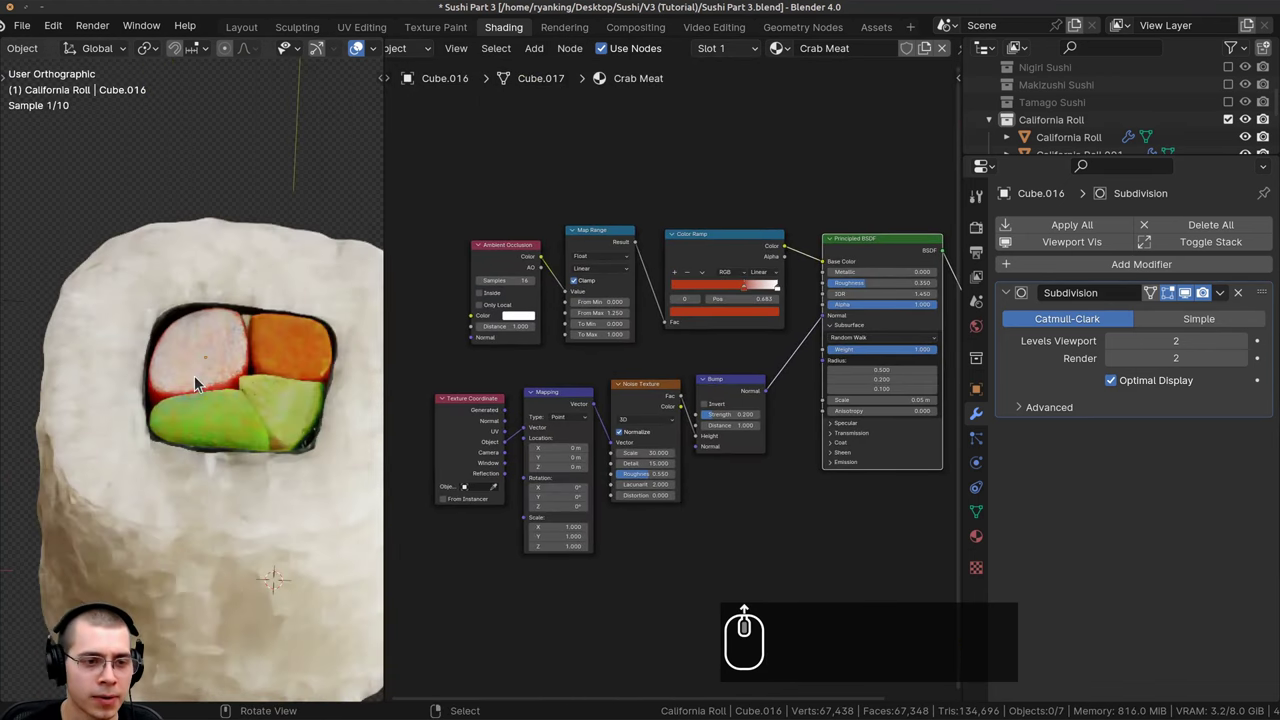
Return to the Layout workspace, frame the whole roll and select the filling pieces inside it.
{"action": "left_click_drag", "start_coordinate": [221, 303], "coordinate": [249, 30]}
{"action": "left_click_drag", "start_coordinate": [220, 292], "coordinate": [280, 86]}
{"action": "key", "text": "a"}
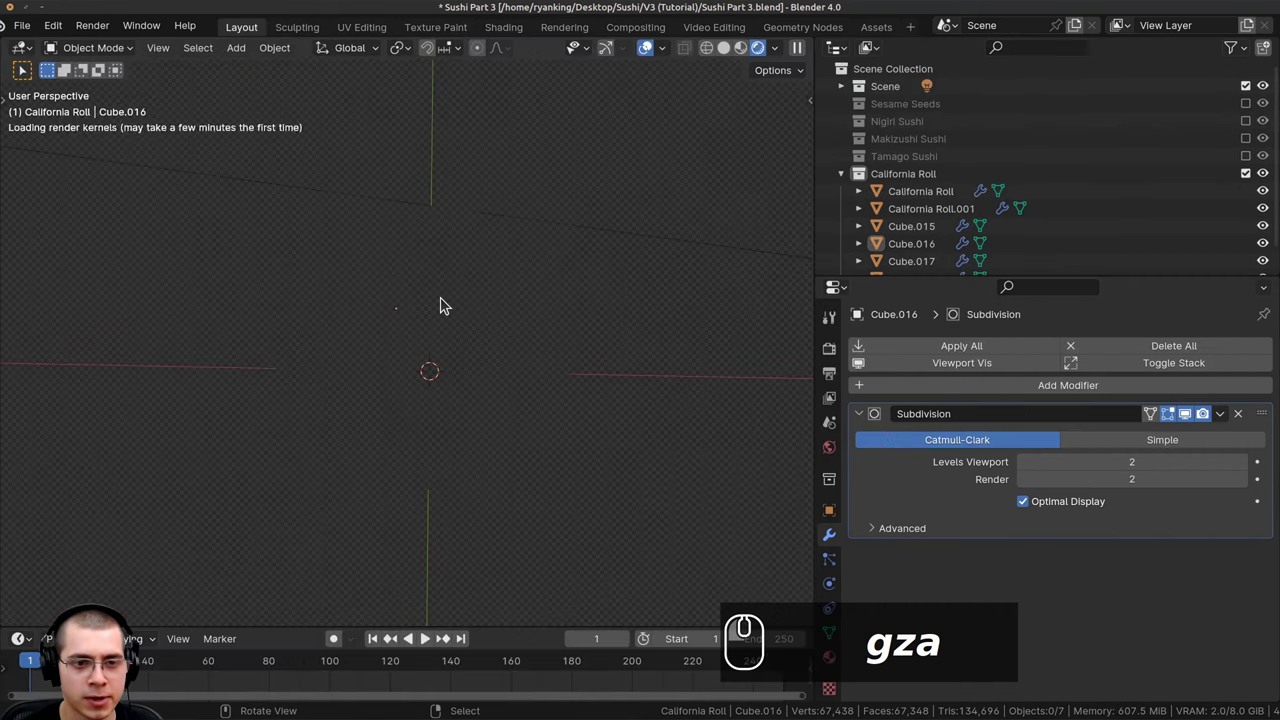
{"action": "scroll", "scroll_direction": "down", "scroll_amount": 3}
{"action": "scroll", "scroll_direction": "up", "scroll_amount": 3}
{"action": "key", "text": "ctrl+s"}
{"action": "left_click_drag", "start_coordinate": [480, 241], "coordinate": [476, 279]}
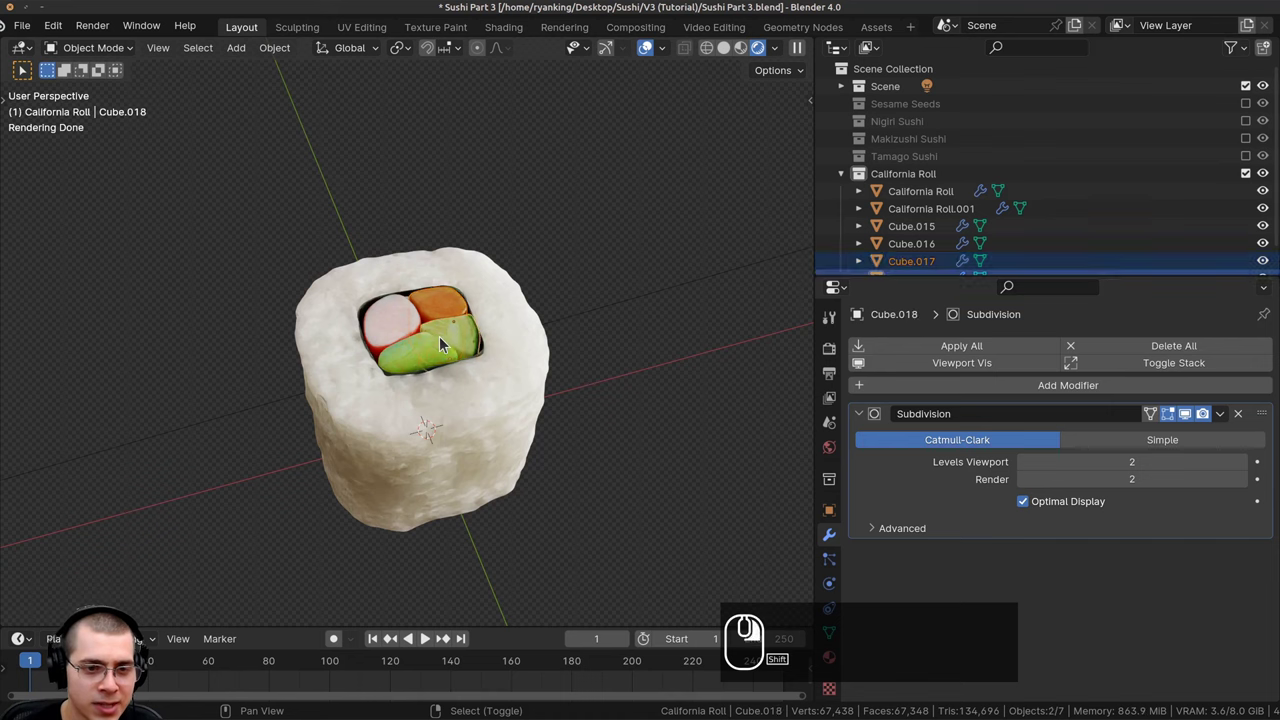
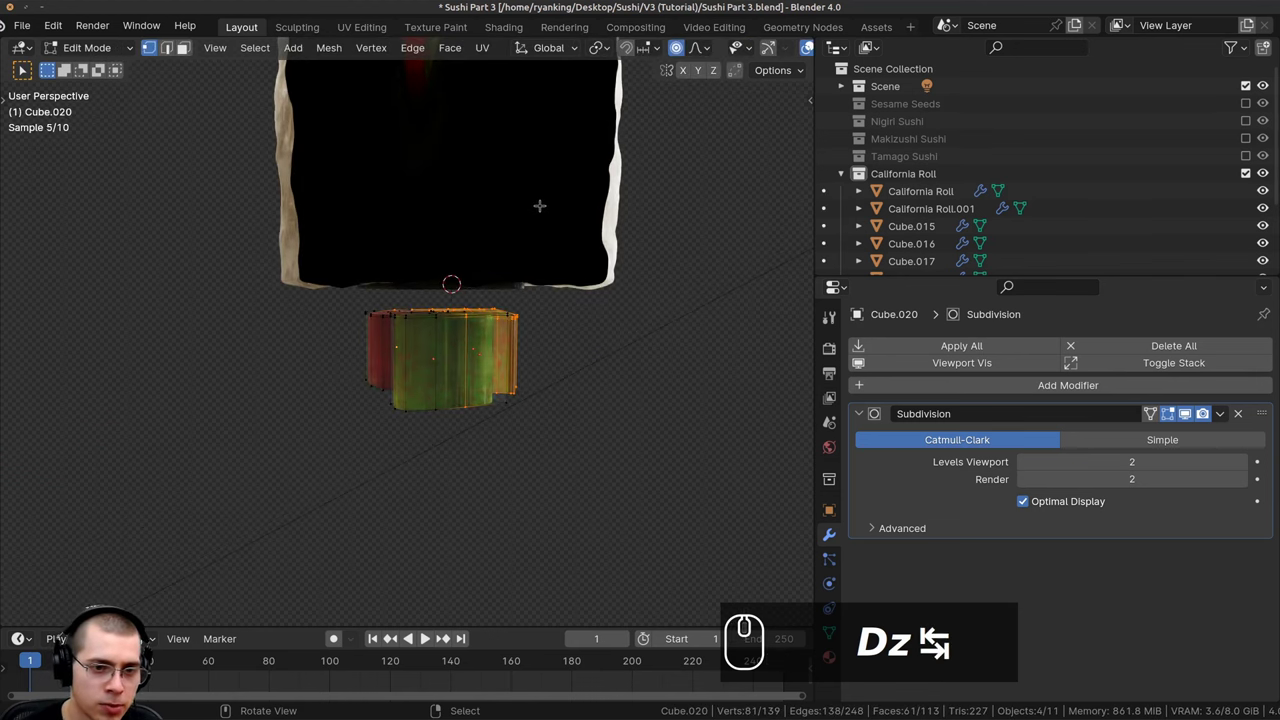
Select all of the filling piece's vertices and scale them down along Z to about 0.94.
{"action": "key", "text": "a"}
{"action": "key", "text": "a"}
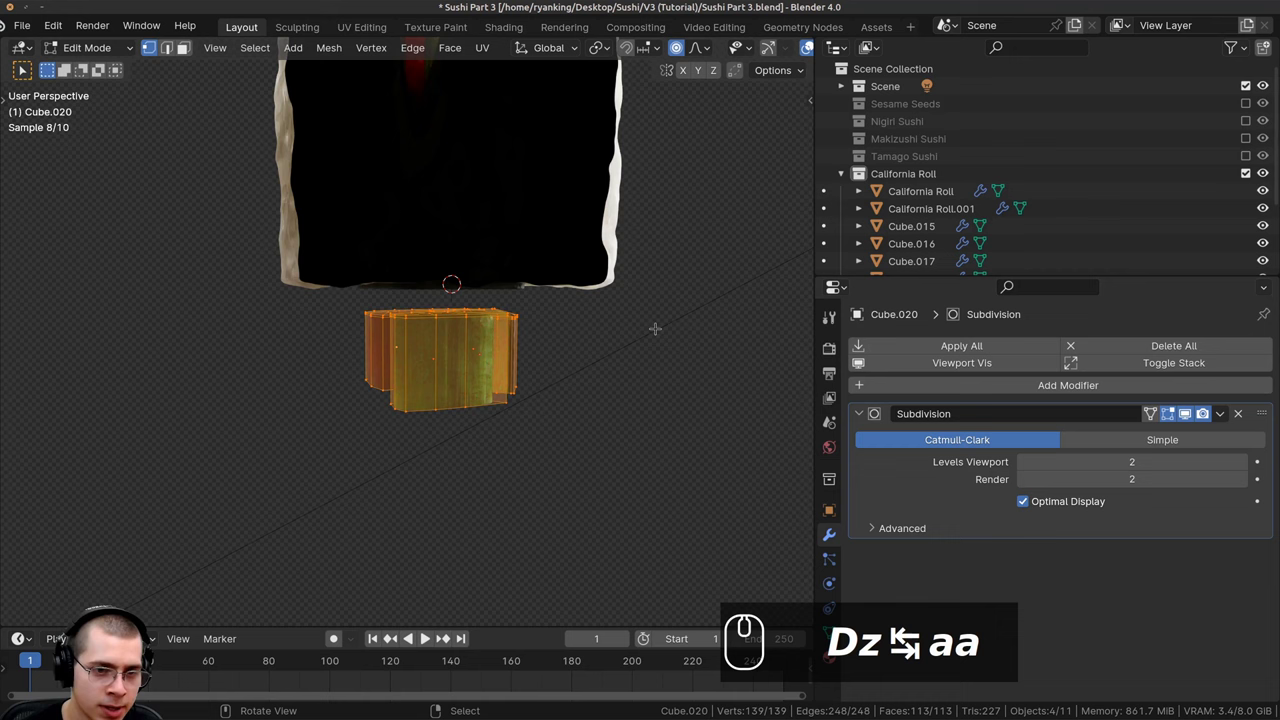
{"action": "key", "text": "s"}
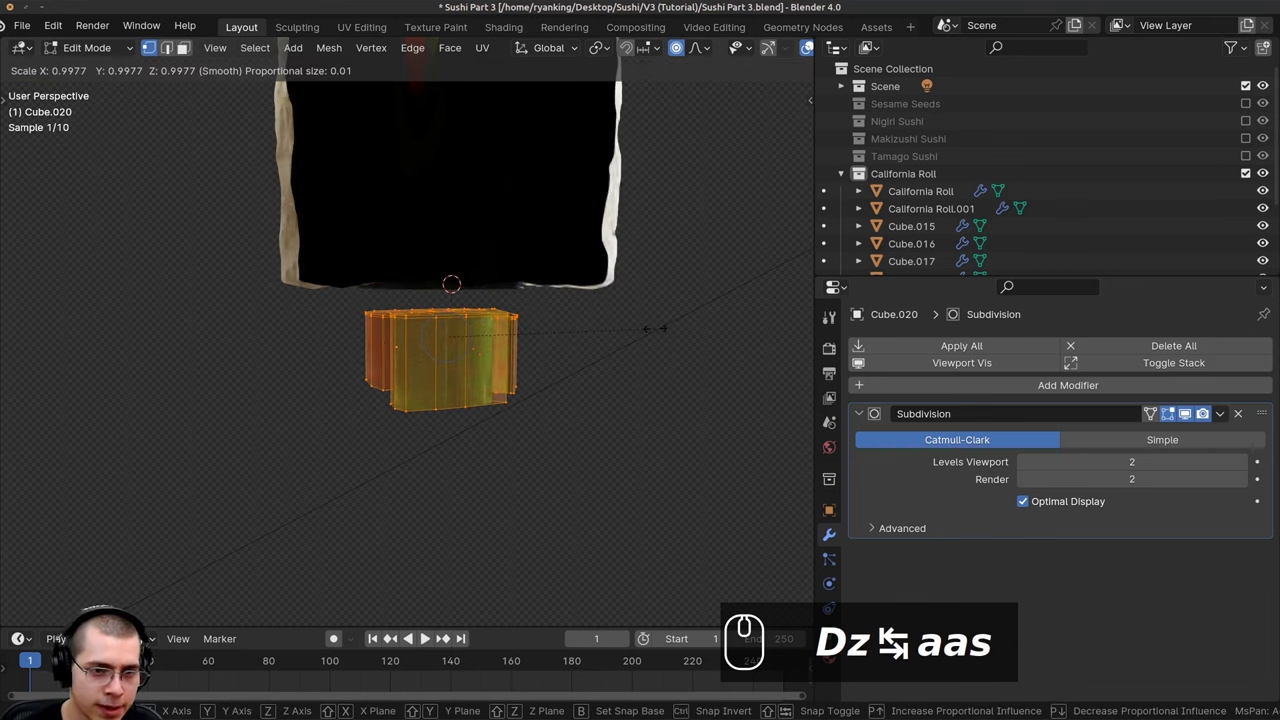
{"action": "key", "text": "z"}
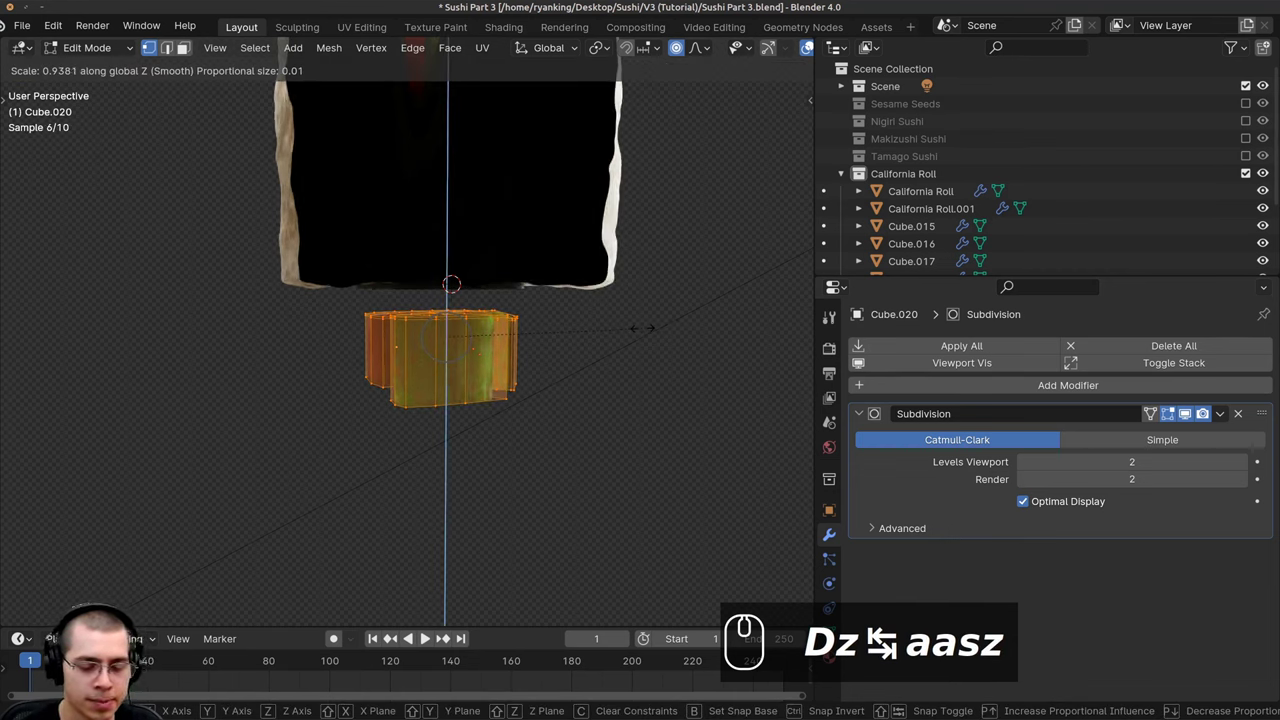
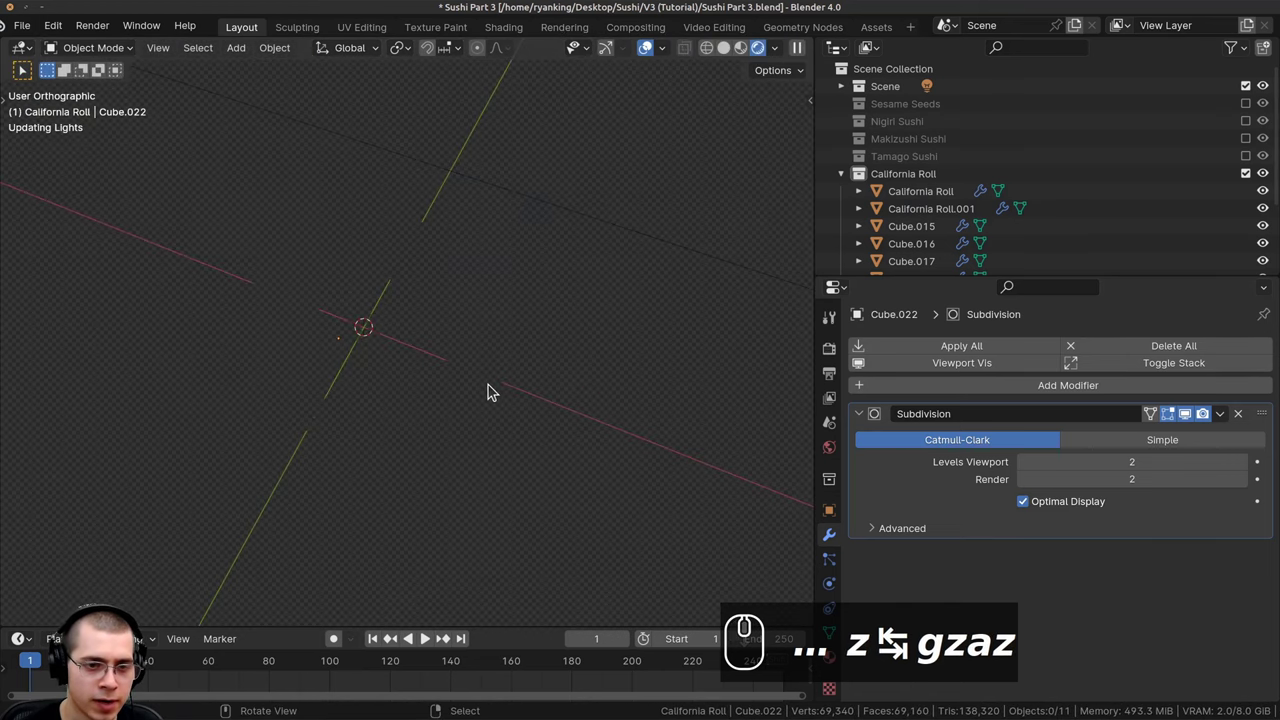
Orbit, pan and zoom the viewport until the complete California Roll is framed.
{"action": "scroll", "scroll_direction": "up", "scroll_amount": 3}
{"action": "left_click_drag", "start_coordinate": [465, 295], "coordinate": [452, 391]}
{"action": "scroll", "scroll_direction": "down", "scroll_amount": 3}
{"action": "left_click_drag", "start_coordinate": [451, 378], "coordinate": [406, 410]}
{"action": "scroll", "scroll_direction": "down", "scroll_amount": 3}
{"action": "left_click_drag", "start_coordinate": [449, 347], "coordinate": [487, 332]}
{"action": "left_click_drag", "start_coordinate": [498, 304], "coordinate": [499, 354]}
{"action": "left_click_drag", "start_coordinate": [458, 275], "coordinate": [428, 315]}
{"action": "left_click_drag", "start_coordinate": [422, 189], "coordinate": [383, 221]}
{"action": "scroll", "scroll_direction": "up", "scroll_amount": 3}
{"action": "left_click_drag", "start_coordinate": [392, 238], "coordinate": [424, 299]}
{"action": "left_click_drag", "start_coordinate": [447, 324], "coordinate": [413, 276]}
{"action": "left_click_drag", "start_coordinate": [403, 251], "coordinate": [475, 350]}
{"action": "left_click_drag", "start_coordinate": [471, 272], "coordinate": [452, 336]}
{"action": "scroll", "scroll_direction": "up", "scroll_amount": 3}
{"action": "left_click_drag", "start_coordinate": [473, 330], "coordinate": [528, 308]}
{"action": "scroll", "scroll_direction": "up", "scroll_amount": 3}
{"action": "type", "text": "z ⇄ gzaz"}
{"action": "middle_click", "coordinate": [526, 231]}
{"action": "left_click_drag", "start_coordinate": [263, 253], "coordinate": [339, 283]}
{"action": "left_click_drag", "start_coordinate": [371, 422], "coordinate": [385, 404]}
{"action": "scroll", "scroll_direction": "up", "scroll_amount": 3}
{"action": "left_click_drag", "start_coordinate": [384, 427], "coordinate": [446, 264]}
{"action": "key", "text": "ctrl+z"}
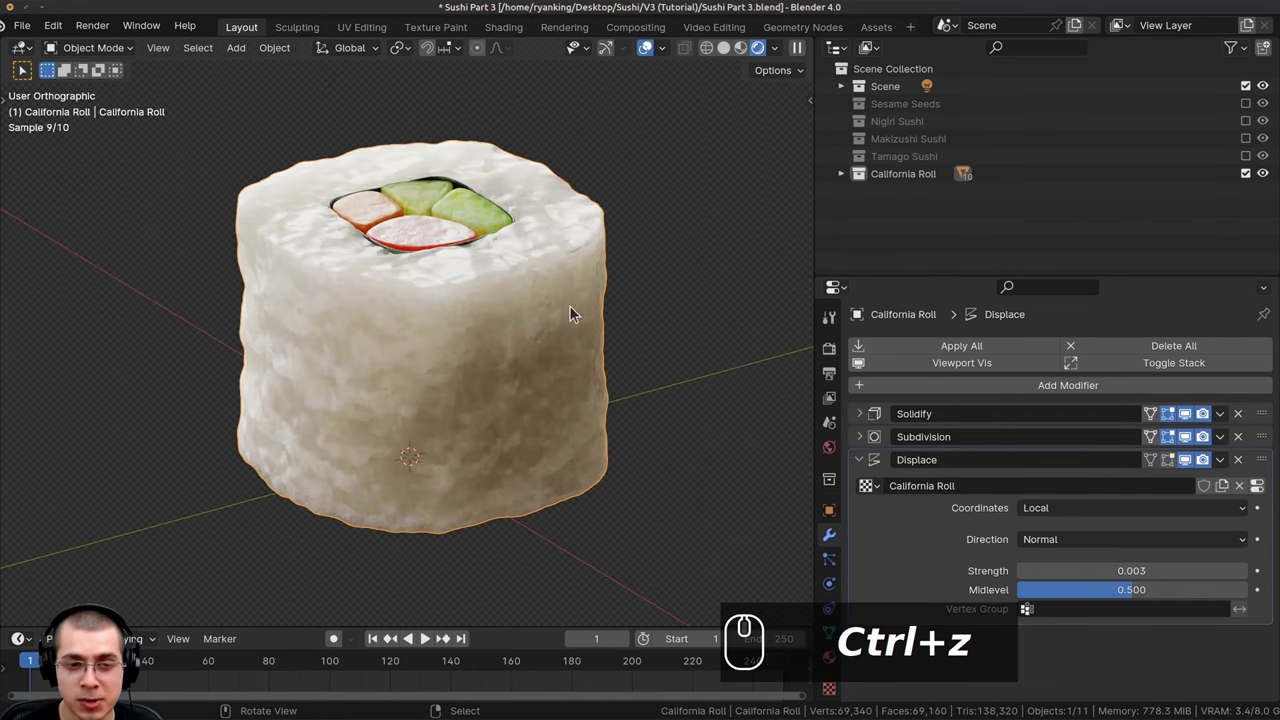
{"action": "left_click_drag", "start_coordinate": [282, 342], "coordinate": [784, 34]}
In the Geometry Nodes workspace, add a Geometry Nodes modifier to the roll and list existing node groups.
{"action": "left_click", "coordinate": [784, 34]}
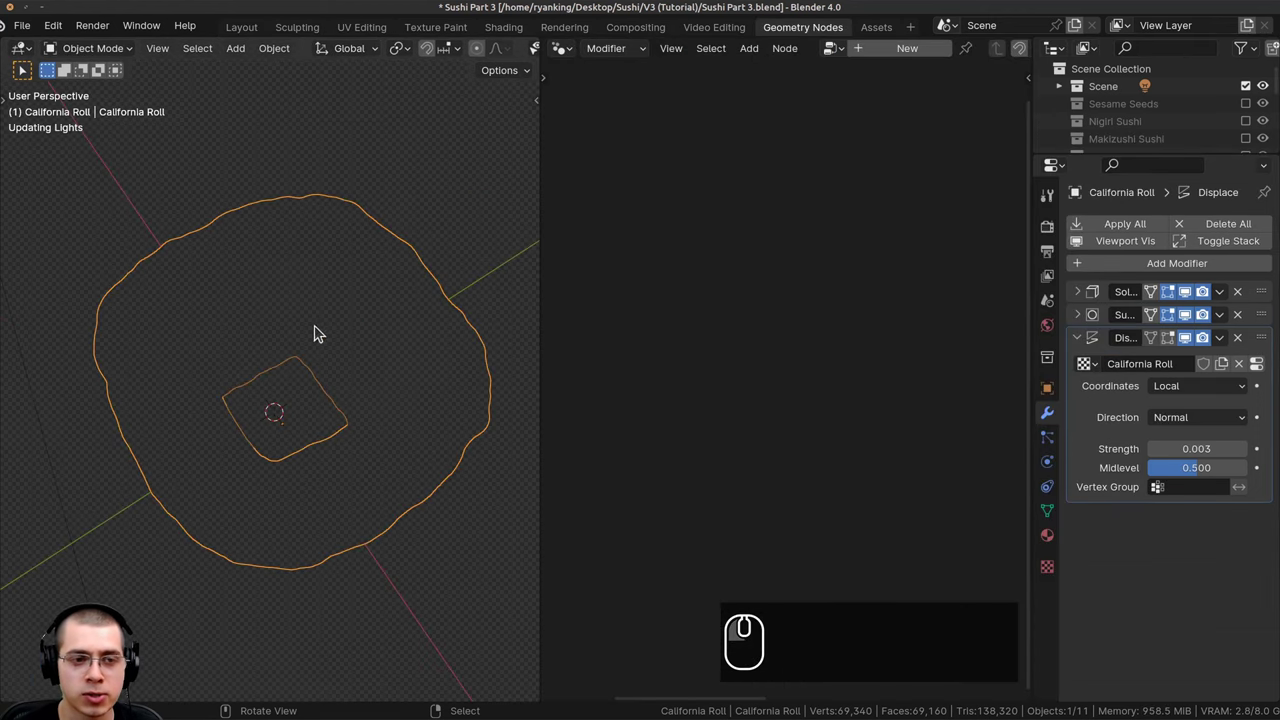
{"action": "left_click", "coordinate": [879, 61]}
{"action": "middle_click", "coordinate": [737, 318]}
{"action": "scroll", "scroll_direction": "down", "scroll_amount": 3}
{"action": "scroll", "scroll_direction": "down", "scroll_amount": 3}
{"action": "left_click", "coordinate": [841, 50]}
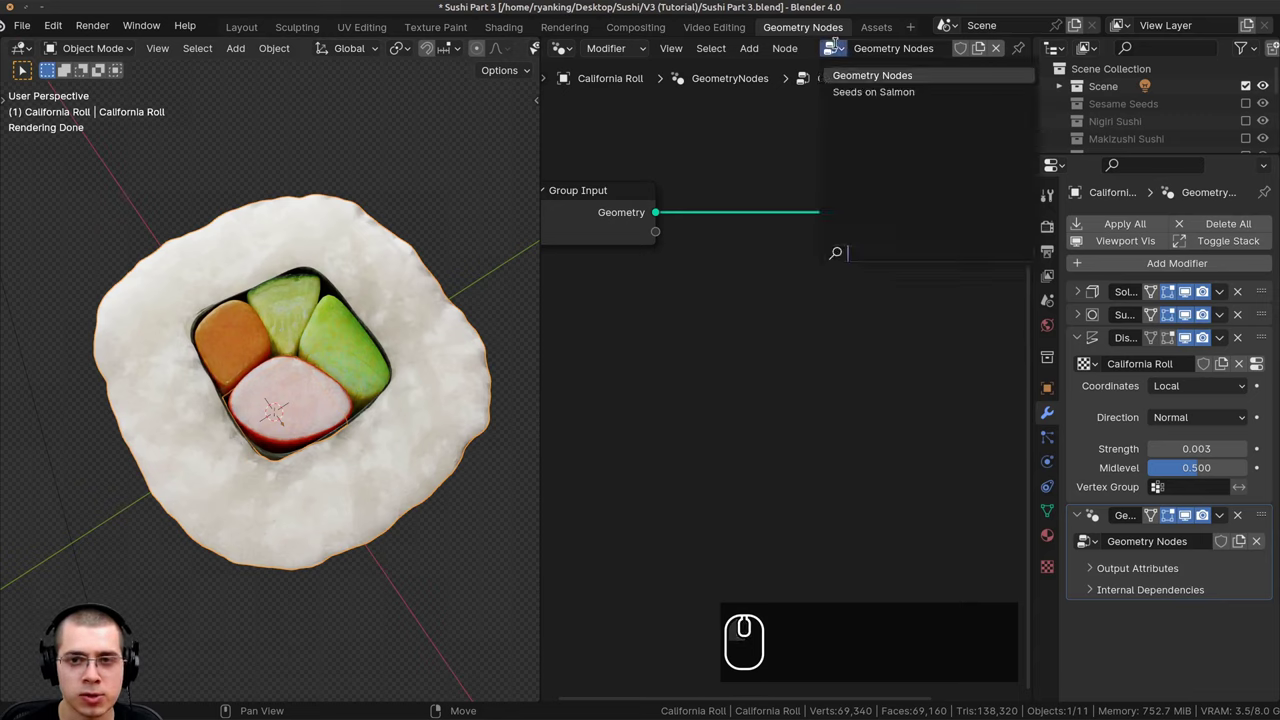
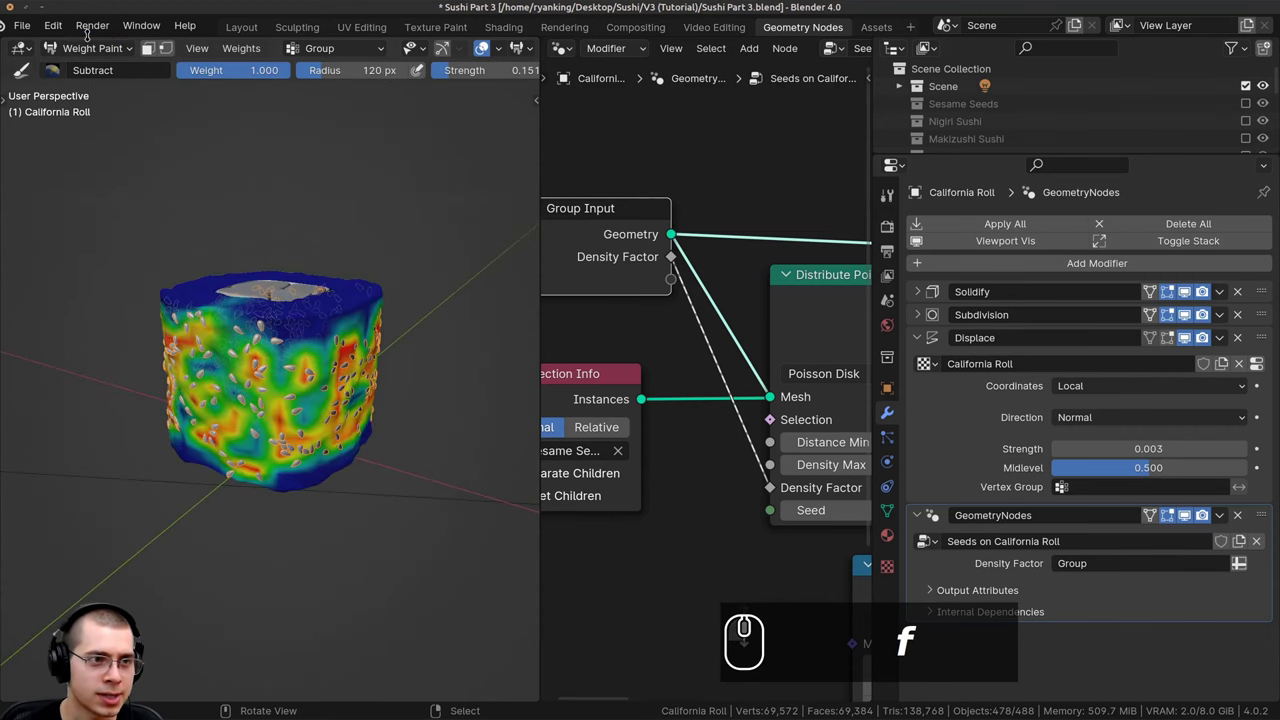
Resize the weight paint brush with F and finish painting seed density over the roll's sides.
{"action": "type", "text": "f"}
{"action": "left_click_drag", "start_coordinate": [305, 350], "coordinate": [342, 228]}
{"action": "type", "text": "zzzz"}
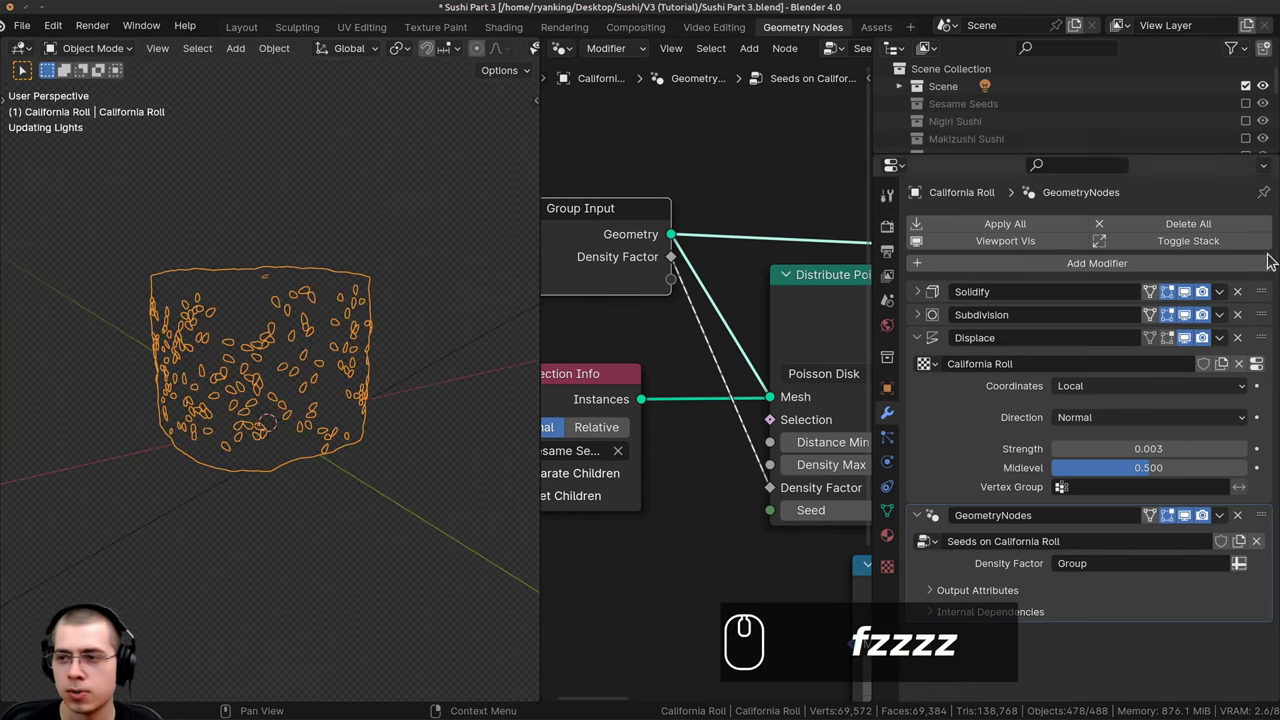
{"action": "type", "text": "a"}
{"action": "scroll", "scroll_direction": "up", "scroll_amount": 3}
{"action": "scroll", "scroll_direction": "up", "scroll_amount": 3}
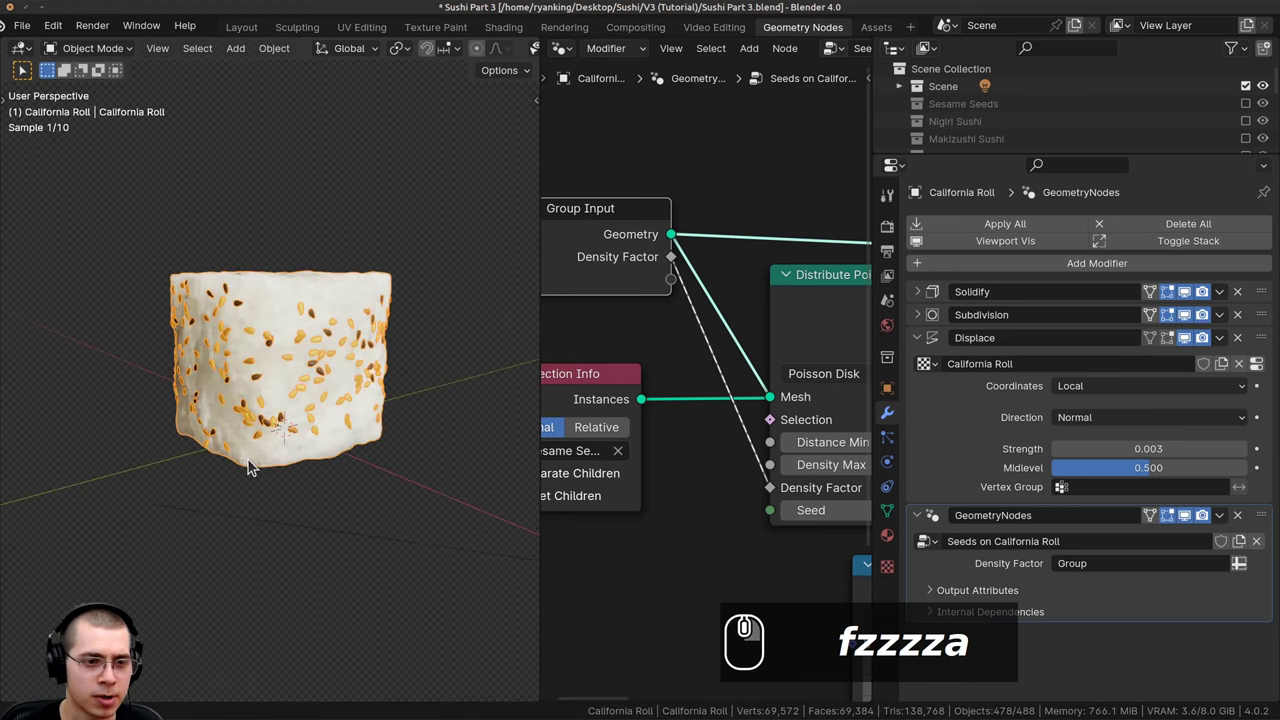
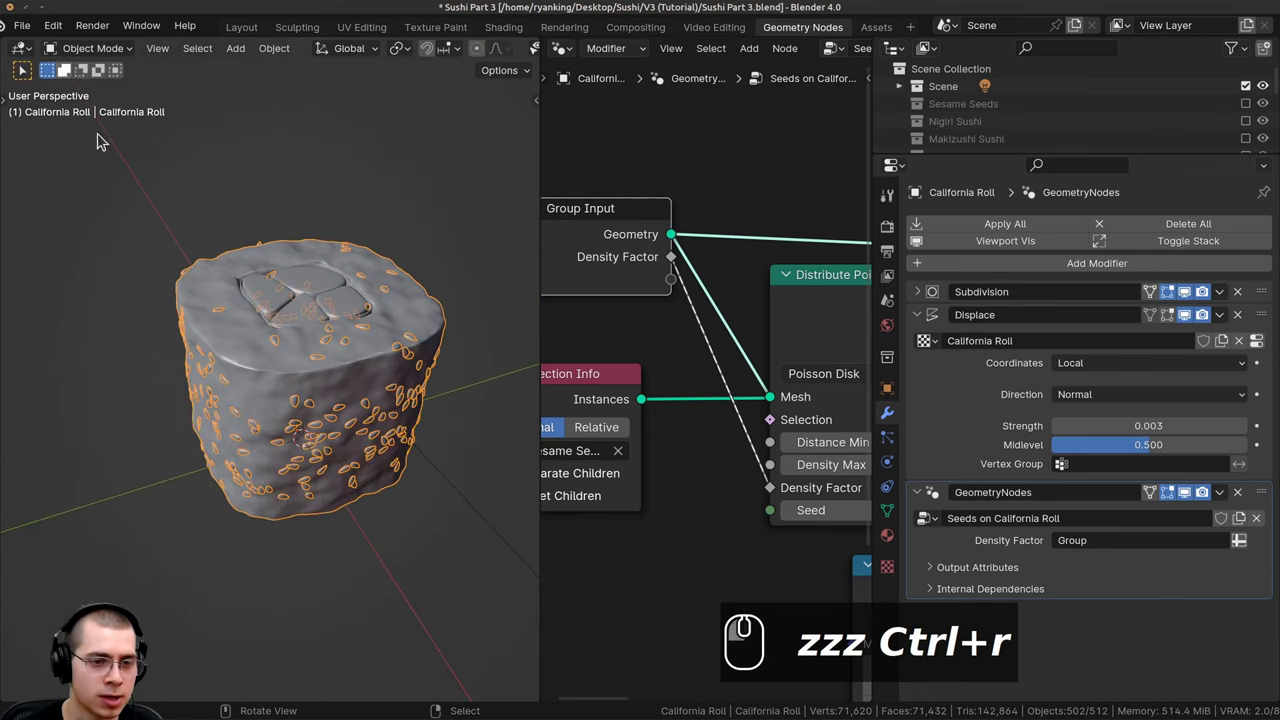
Navigate the rendered Layout view toward the camera framing of the full sushi plate.
{"action": "key", "text": "a"}
{"action": "key", "text": "z"}
{"action": "key", "text": "z"}
{"action": "type", "text": "rl+r azz"}
{"action": "scroll", "scroll_direction": "down", "scroll_amount": 3}
{"action": "left_click_drag", "start_coordinate": [313, 410], "coordinate": [325, 440]}
{"action": "left_click_drag", "start_coordinate": [348, 432], "coordinate": [247, 422]}
{"action": "scroll", "scroll_direction": "down", "scroll_amount": 3}
{"action": "middle_click", "coordinate": [239, 414]}
{"action": "left_click_drag", "start_coordinate": [299, 413], "coordinate": [312, 408]}
{"action": "left_click_drag", "start_coordinate": [317, 405], "coordinate": [320, 359]}
{"action": "left_click_drag", "start_coordinate": [304, 326], "coordinate": [219, 381]}
{"action": "scroll", "scroll_direction": "up", "scroll_amount": 3}
{"action": "left_click_drag", "start_coordinate": [267, 379], "coordinate": [372, 312]}
{"action": "left_click_drag", "start_coordinate": [247, 38], "coordinate": [372, 312]}
{"action": "scroll", "scroll_direction": "down", "scroll_amount": 3}
{"action": "left_click_drag", "start_coordinate": [378, 402], "coordinate": [566, 336]}
{"action": "scroll", "scroll_direction": "up", "scroll_amount": 3}
{"action": "left_click_drag", "start_coordinate": [568, 340], "coordinate": [487, 307]}
Save the file with Ctrl+S and display the finished sushi plate render with seed-covered California Rolls.
{"action": "key", "text": "ctrl+s"}
{"action": "left_click_drag", "start_coordinate": [521, 377], "coordinate": [511, 377]}
{"action": "key", "text": "KP_5"}
{"action": "scroll", "scroll_direction": "down", "scroll_amount": 3}
{"action": "key", "text": "z"}
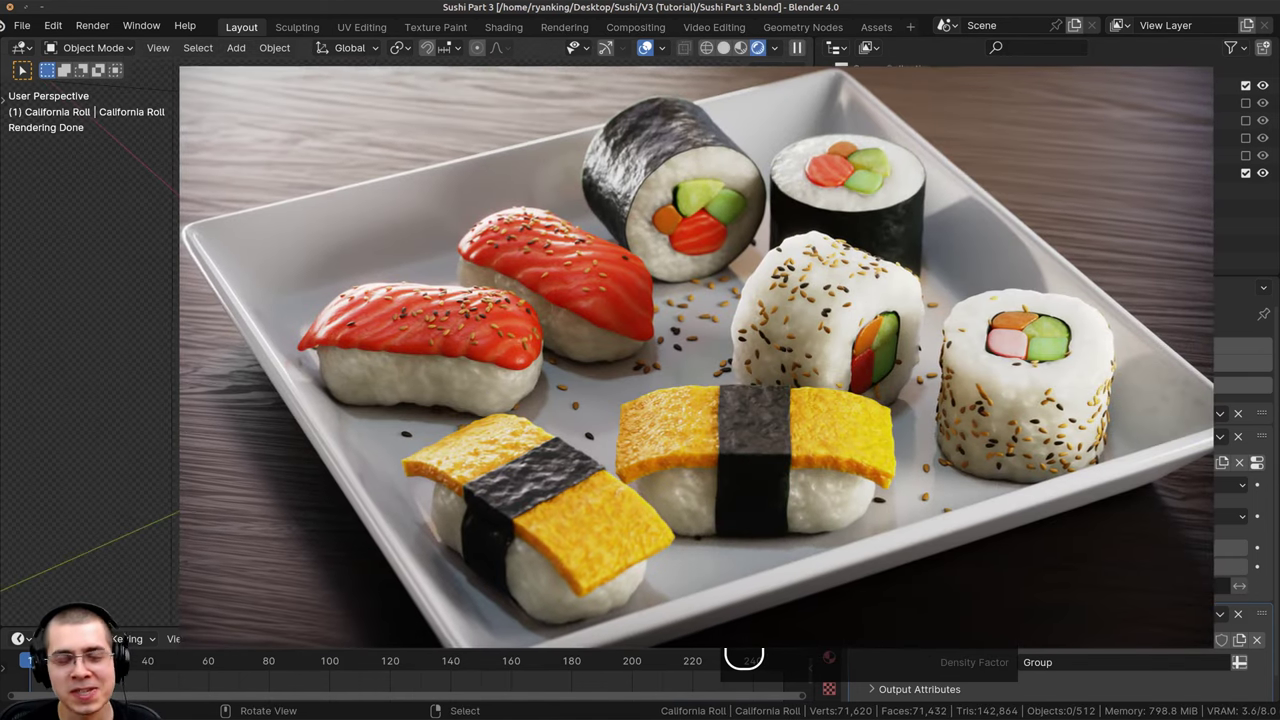